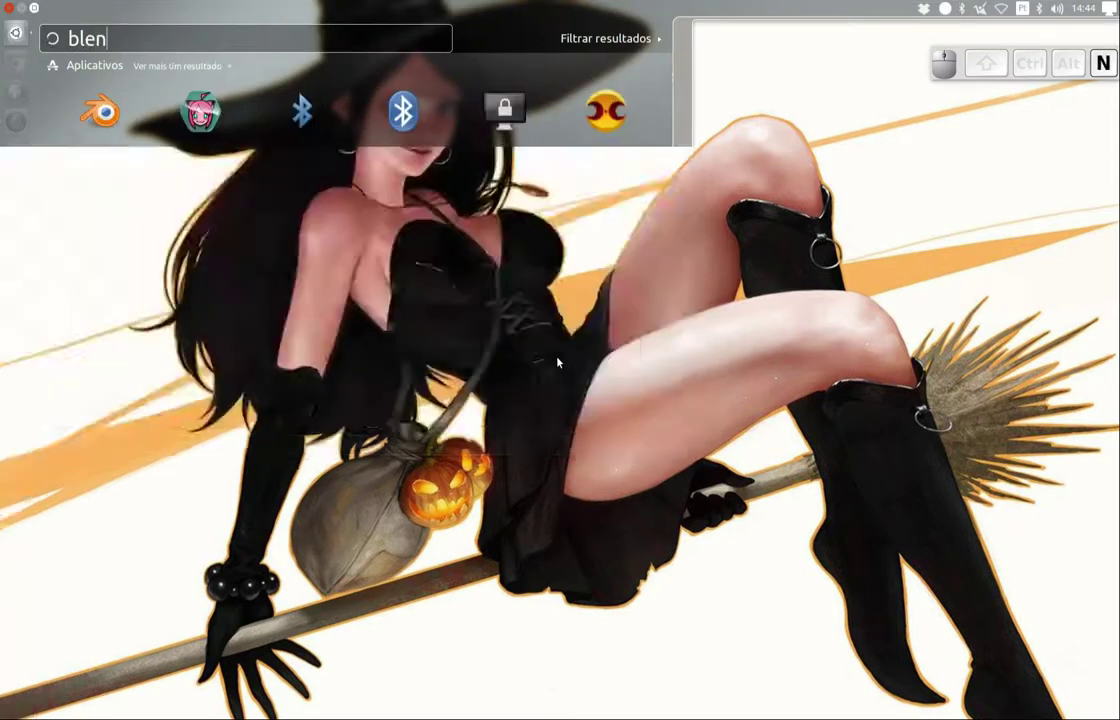
- Launch Blender from the Dash search results
key(Down)
key(Return)
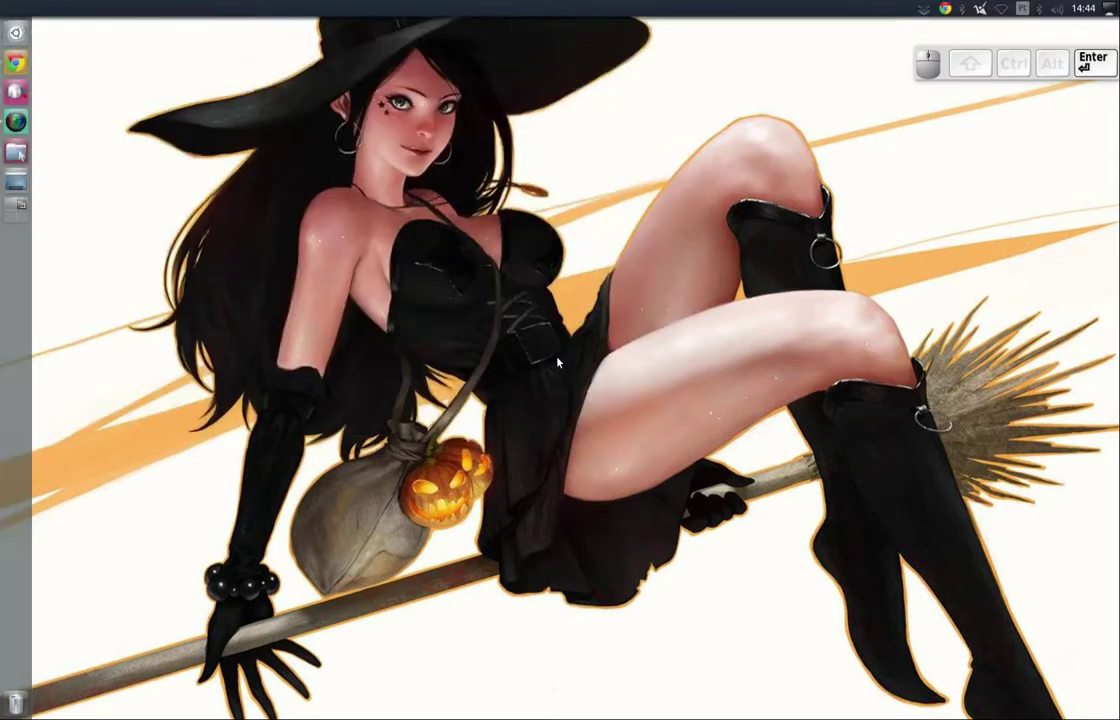
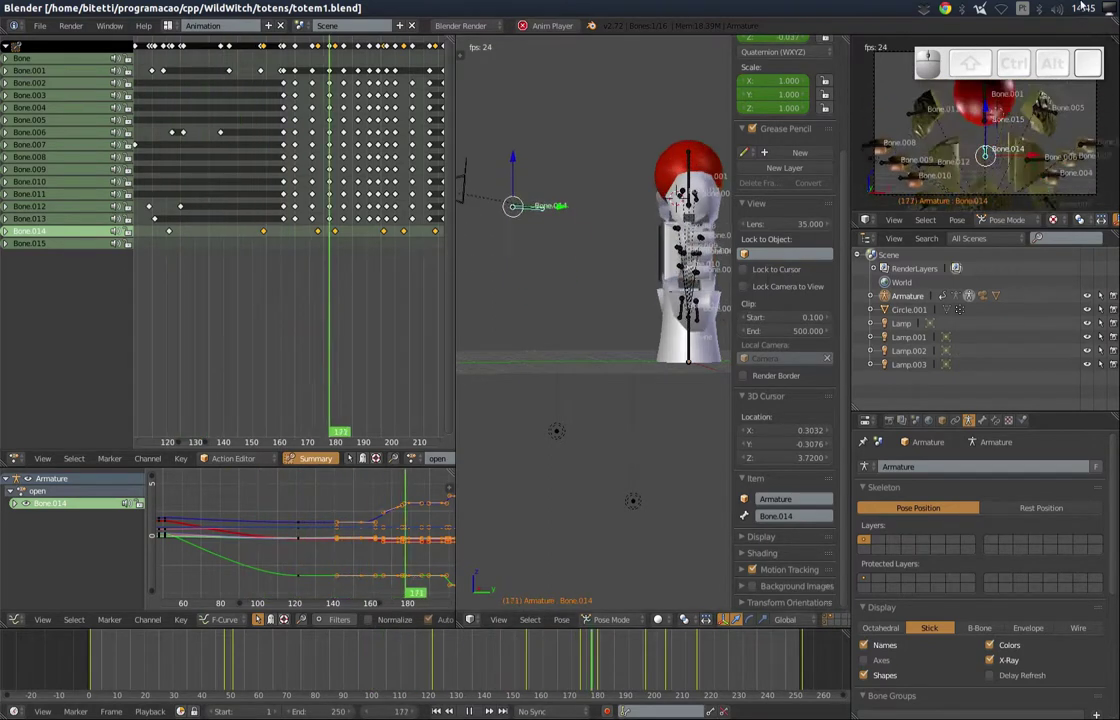
click(948, 73)
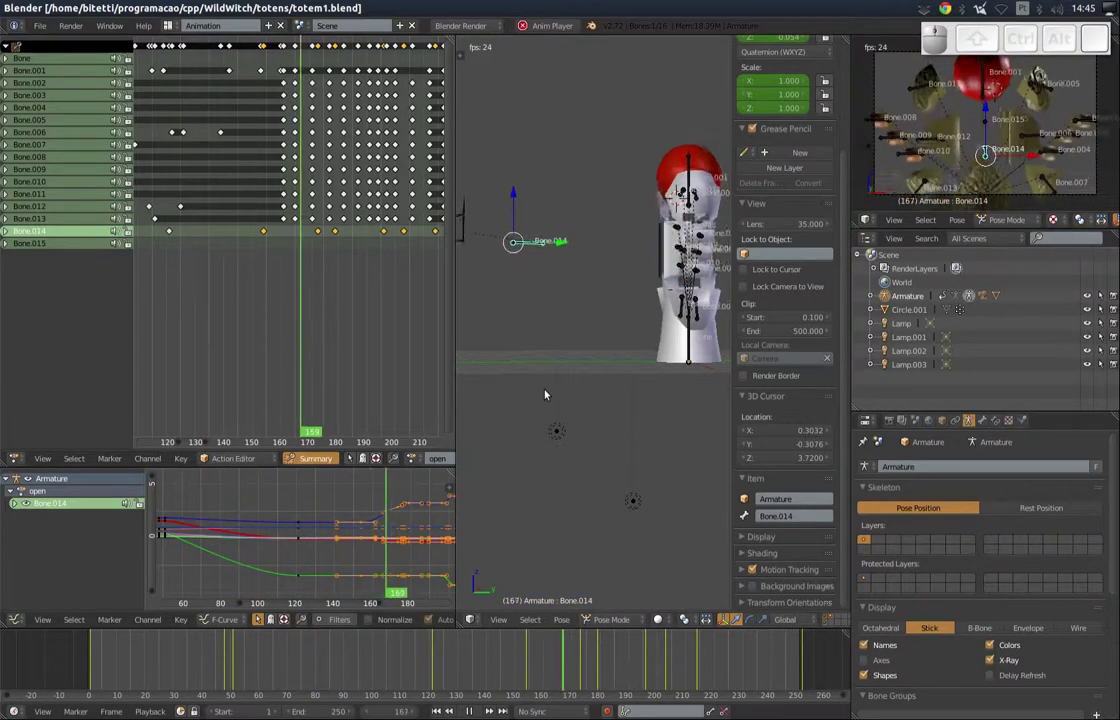
key(5)
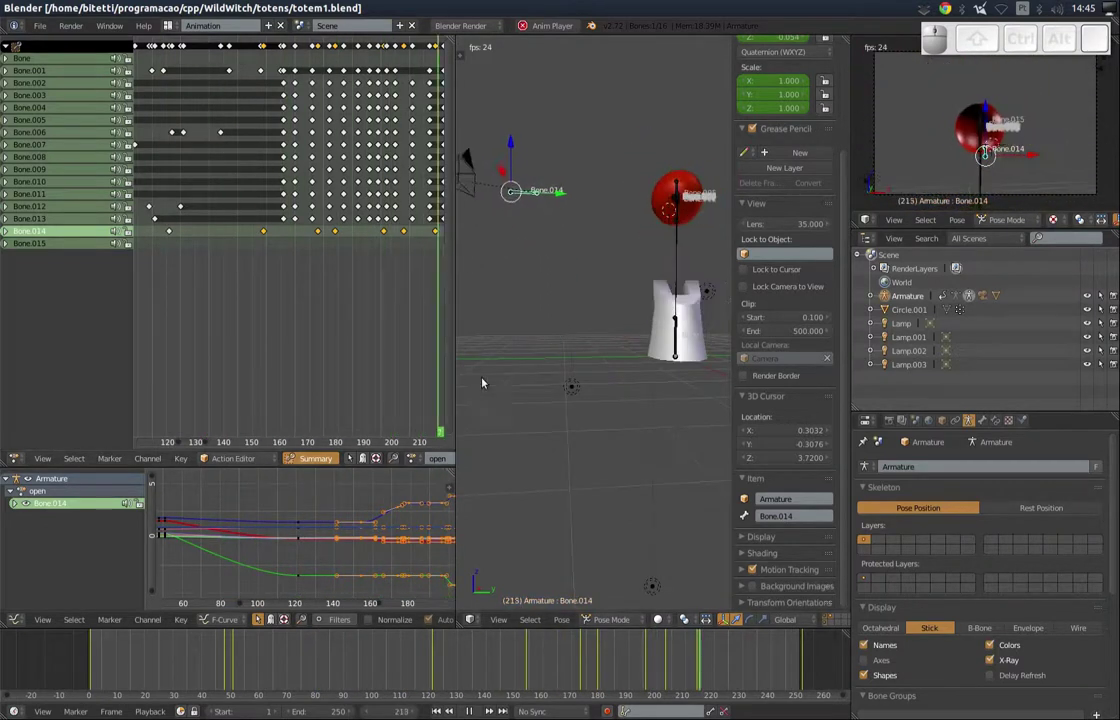
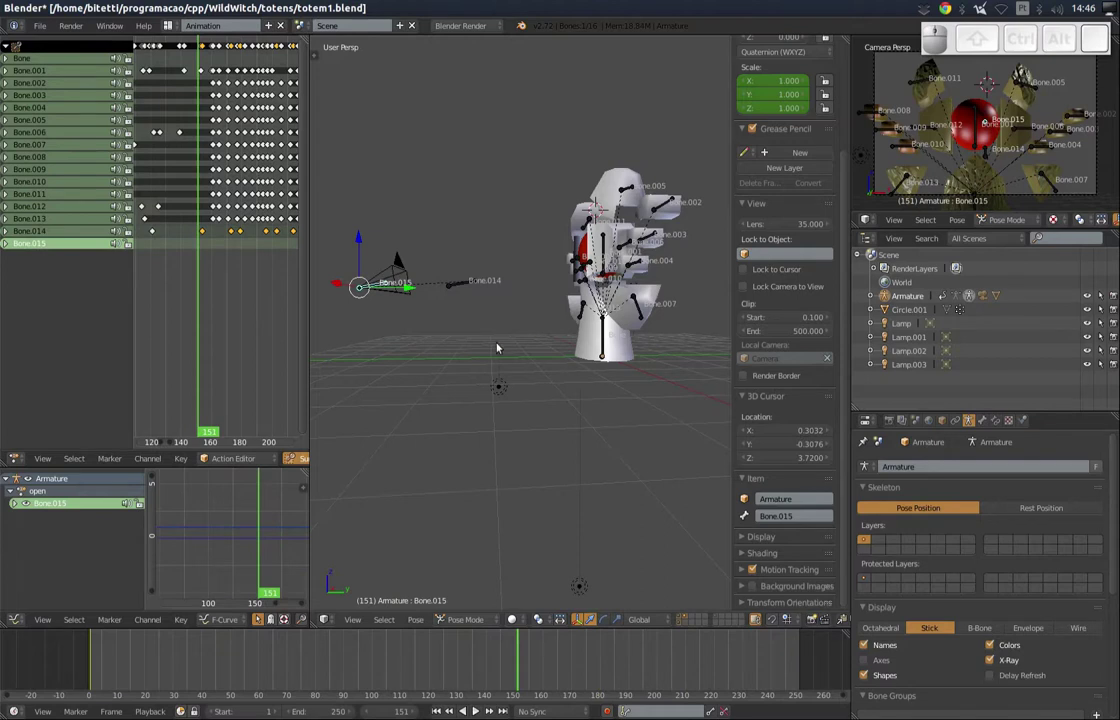
- Test-rotate Bone.015, cancel it, select Bone.014 and scrub the timeline through frames 74 and 100
key(r)
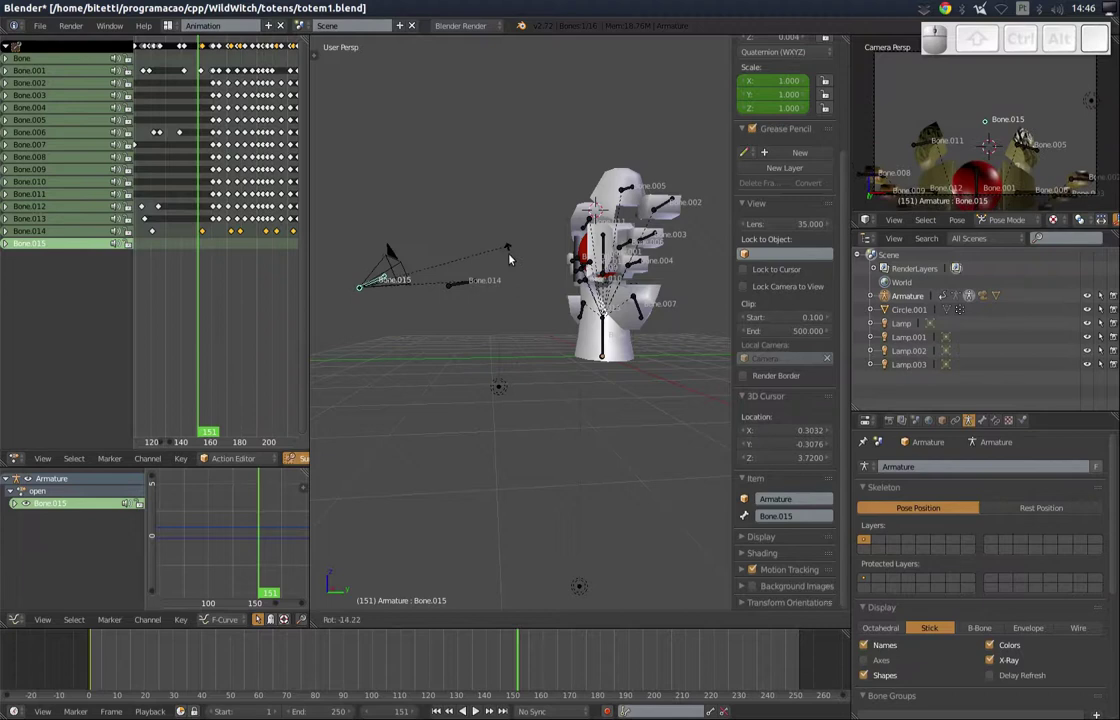
key(Escape)
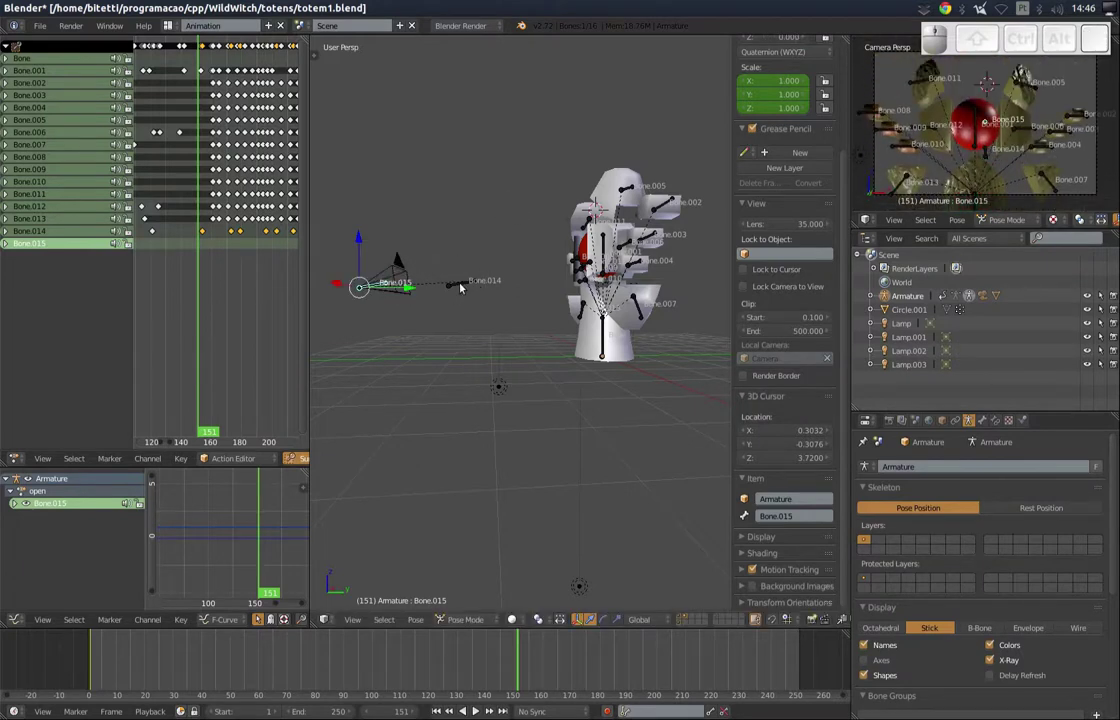
middle_click(459, 283)
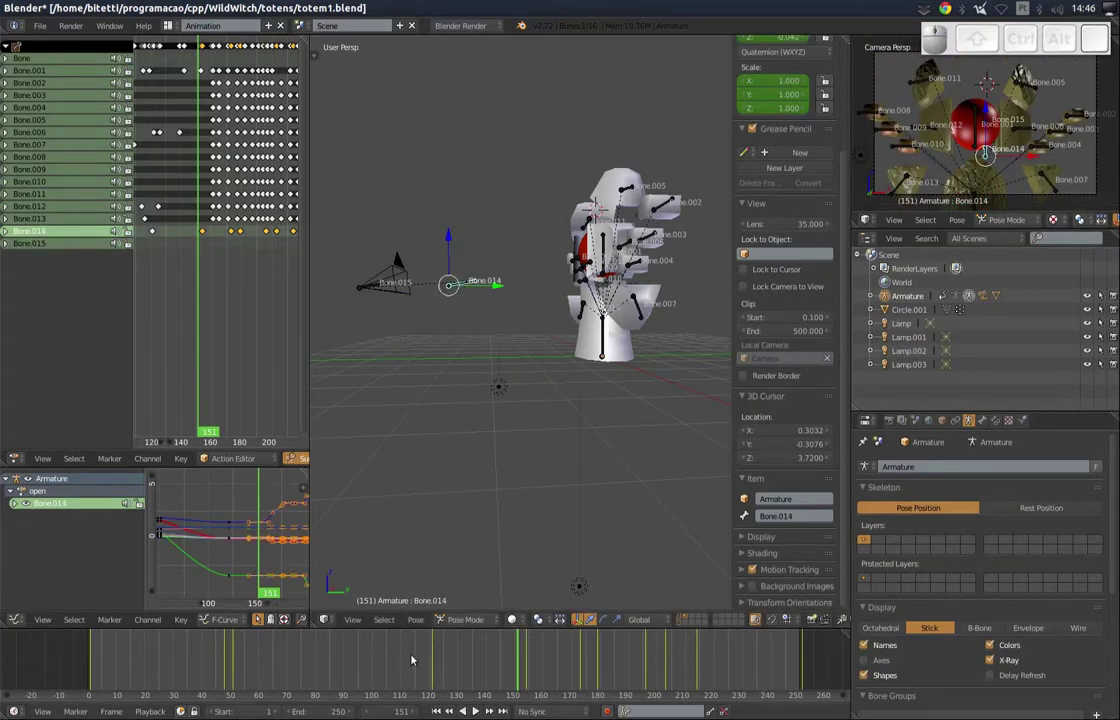
drag(416, 650, 267, 615)
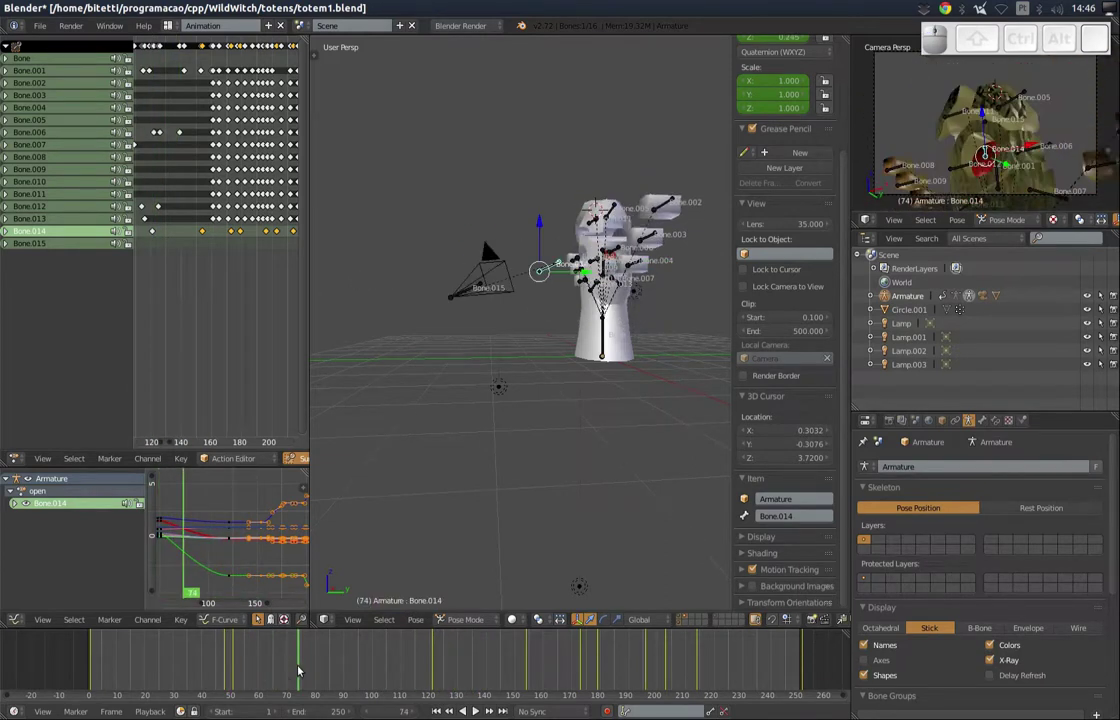
drag(285, 664, 364, 658)
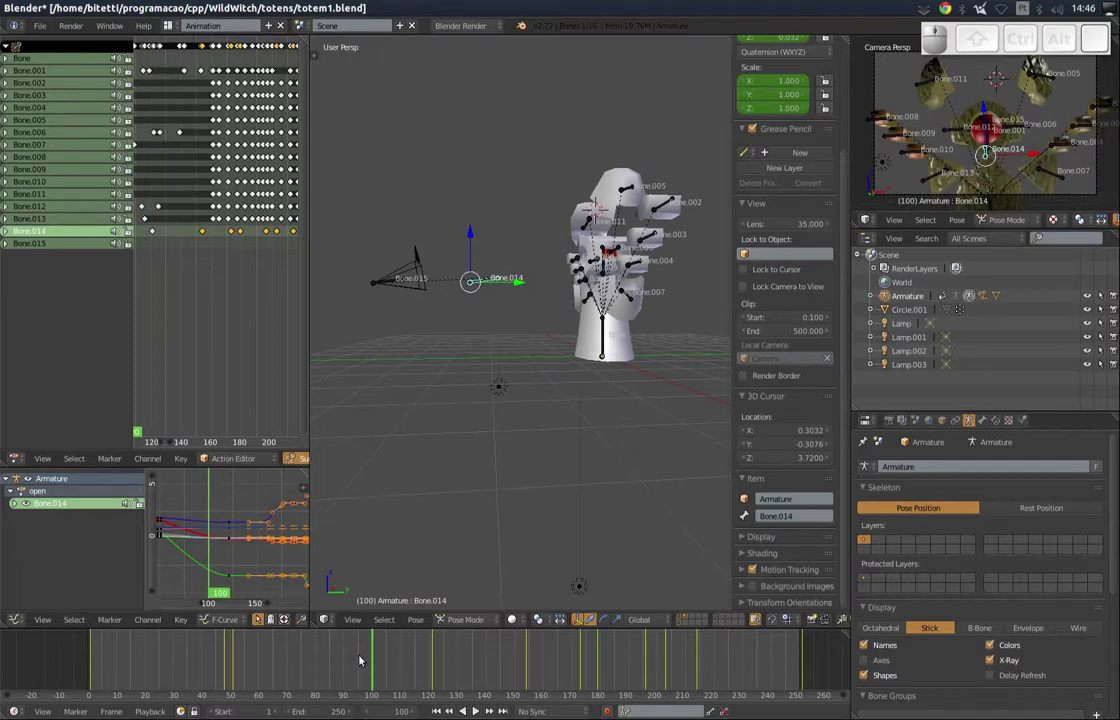
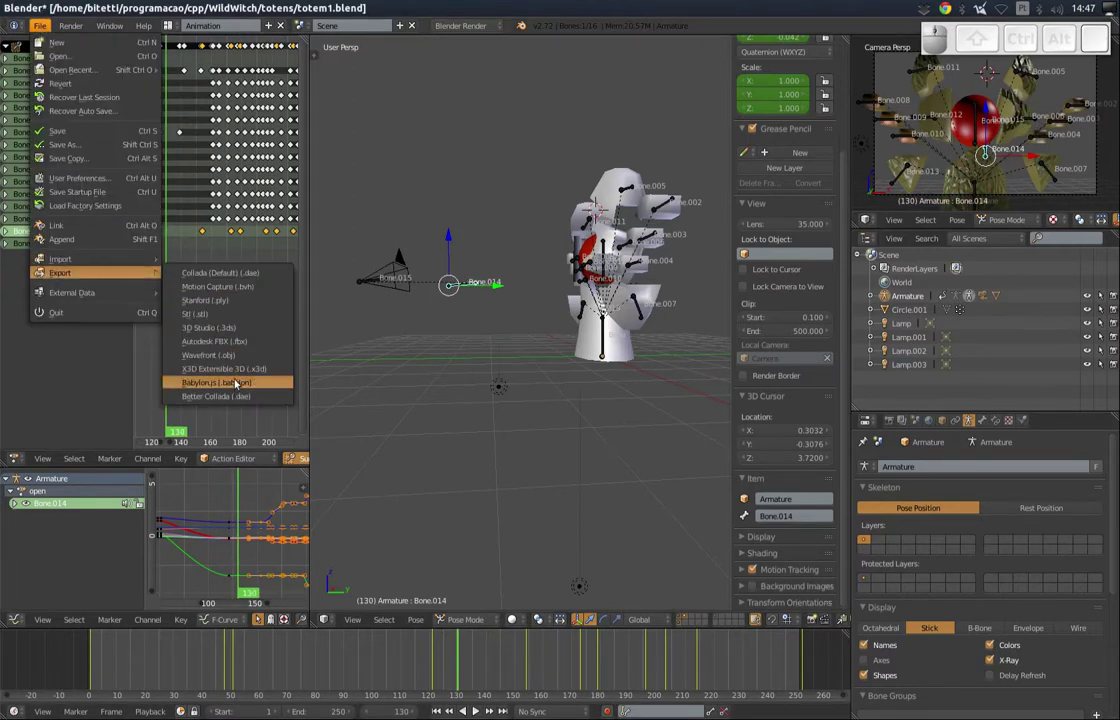
- Choose Collada (.dae) as the export format and adjust which object types get exported
click(244, 400)
click(192, 109)
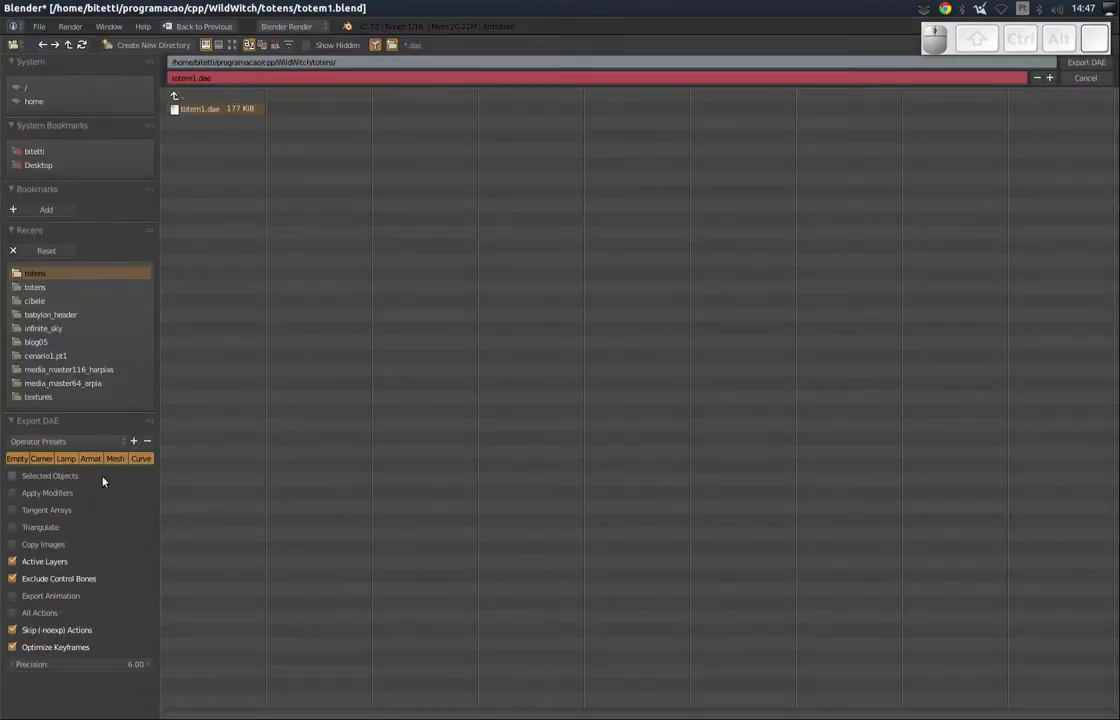
click(46, 464)
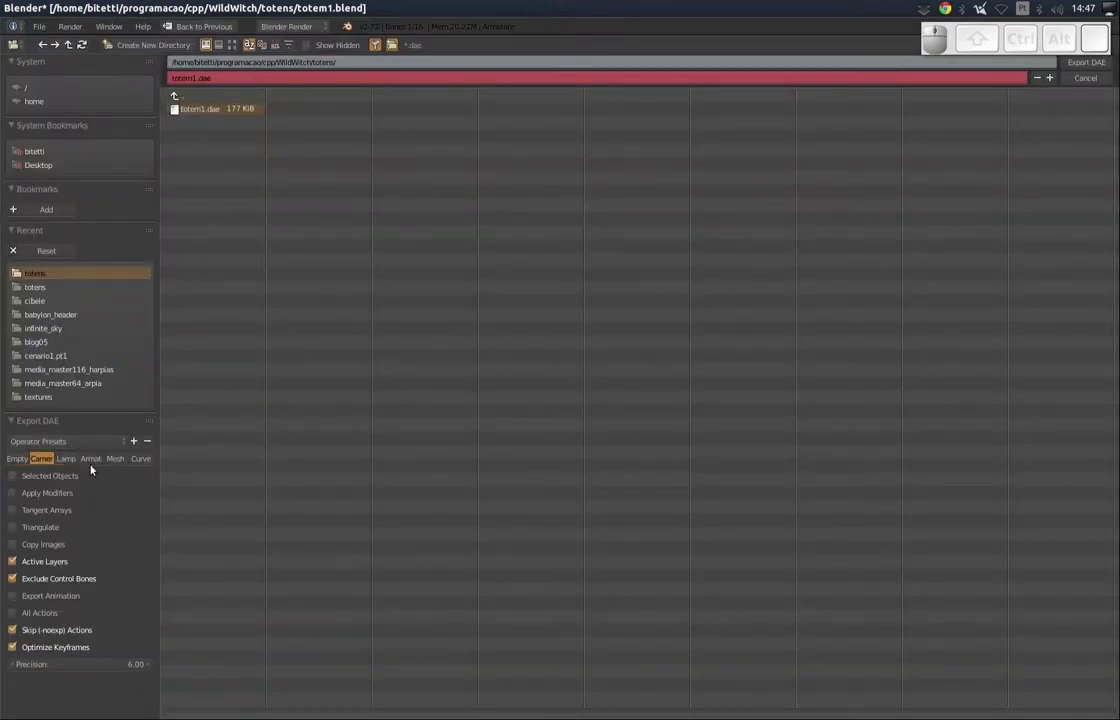
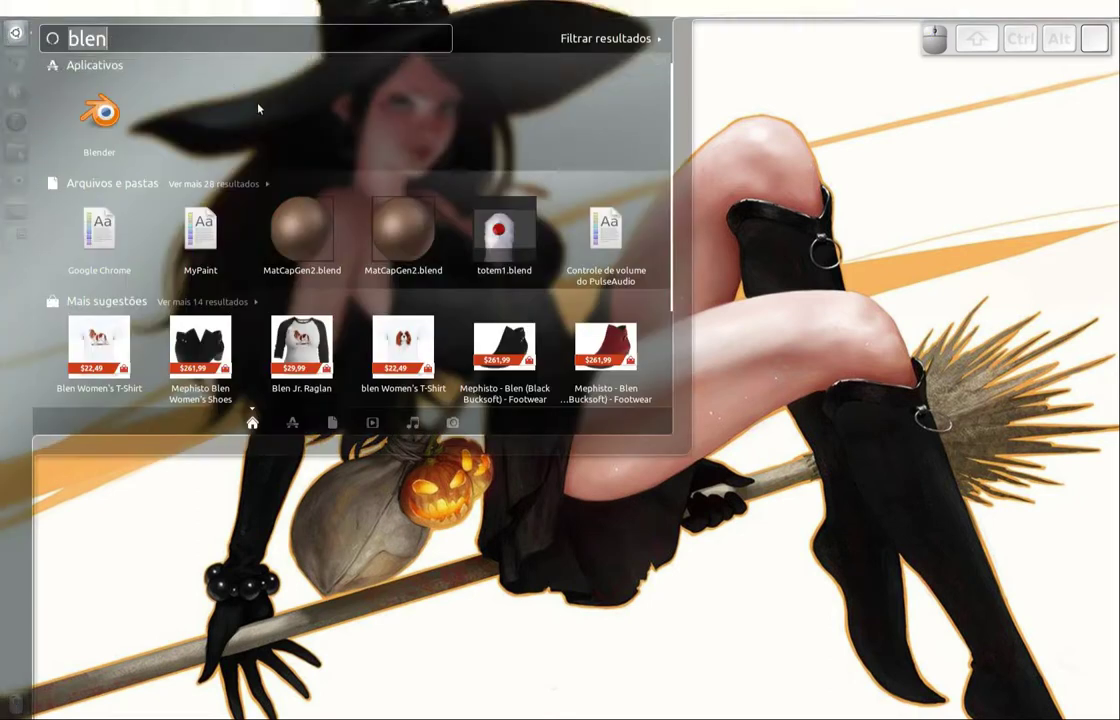
- Launch Godot Engine from the Dash search results
key(o)
key(Down)
key(Return)
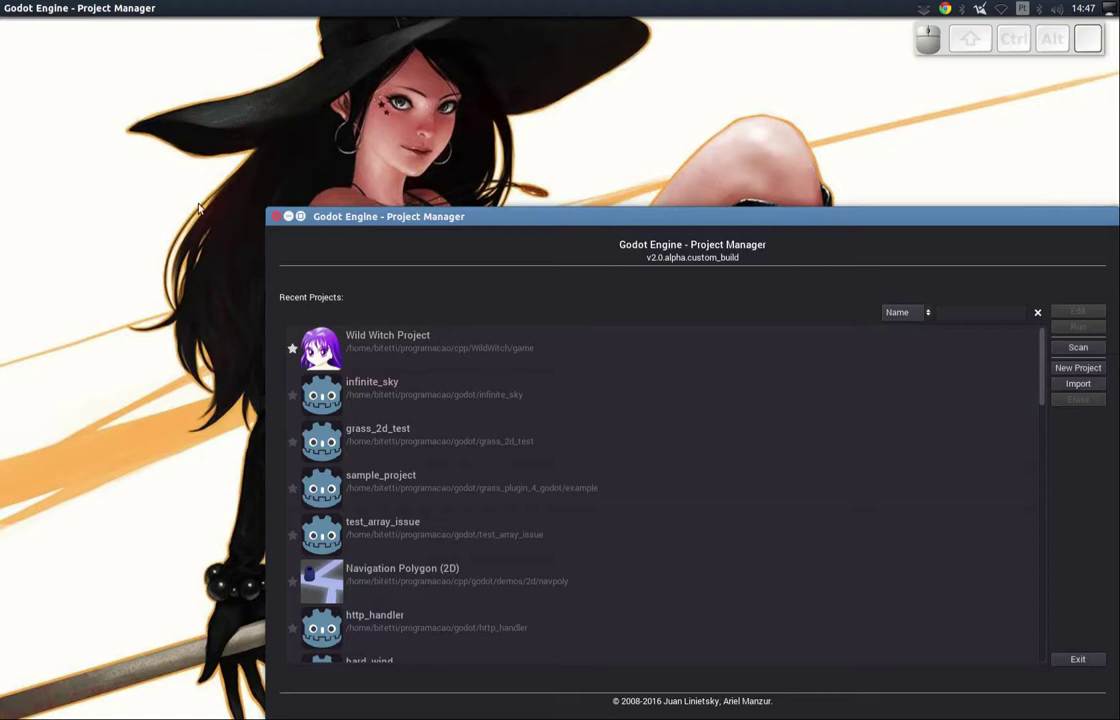
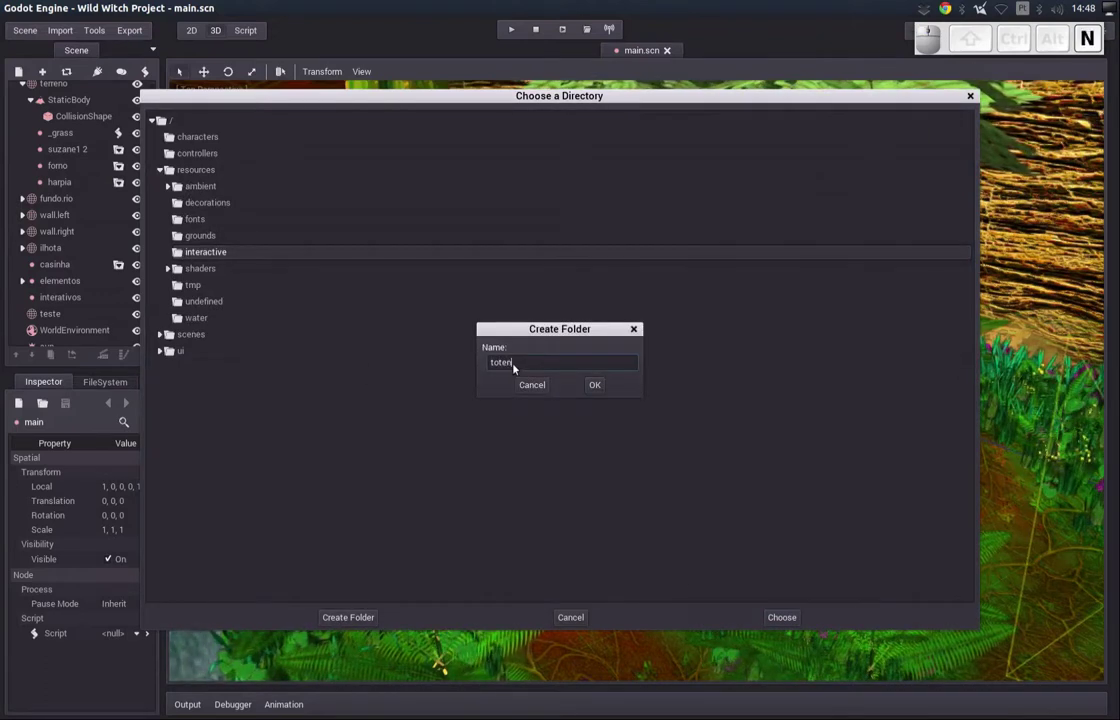
- Create the totens folder and import the totem 3D scene, opening it afterwards
key(Return)
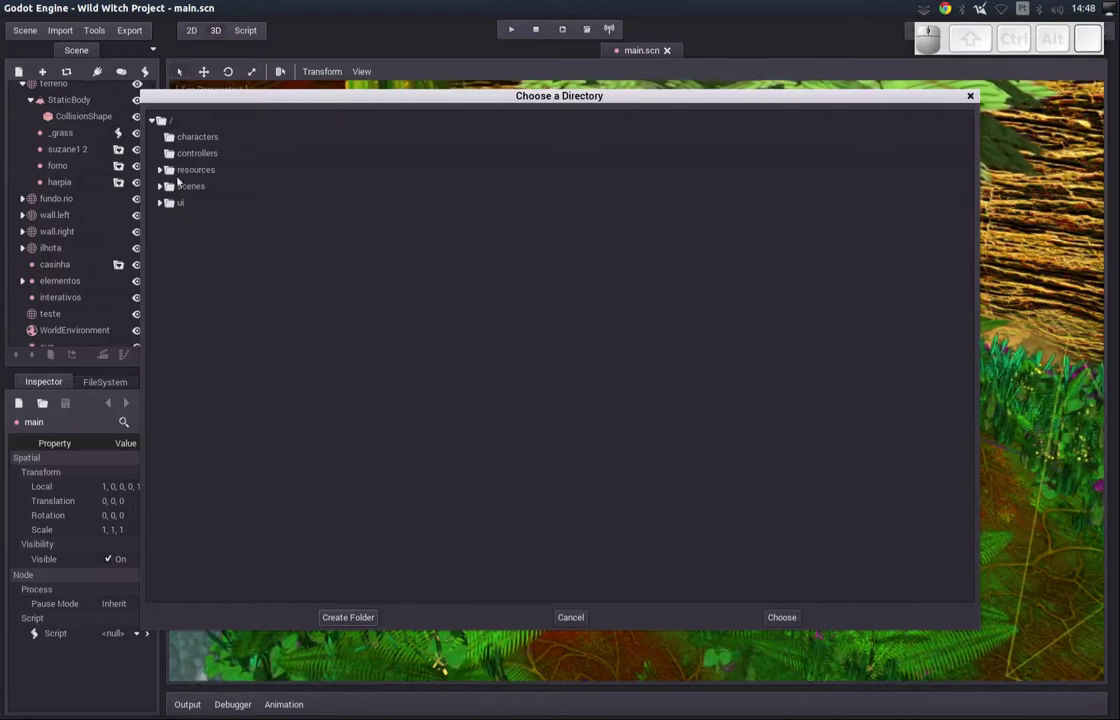
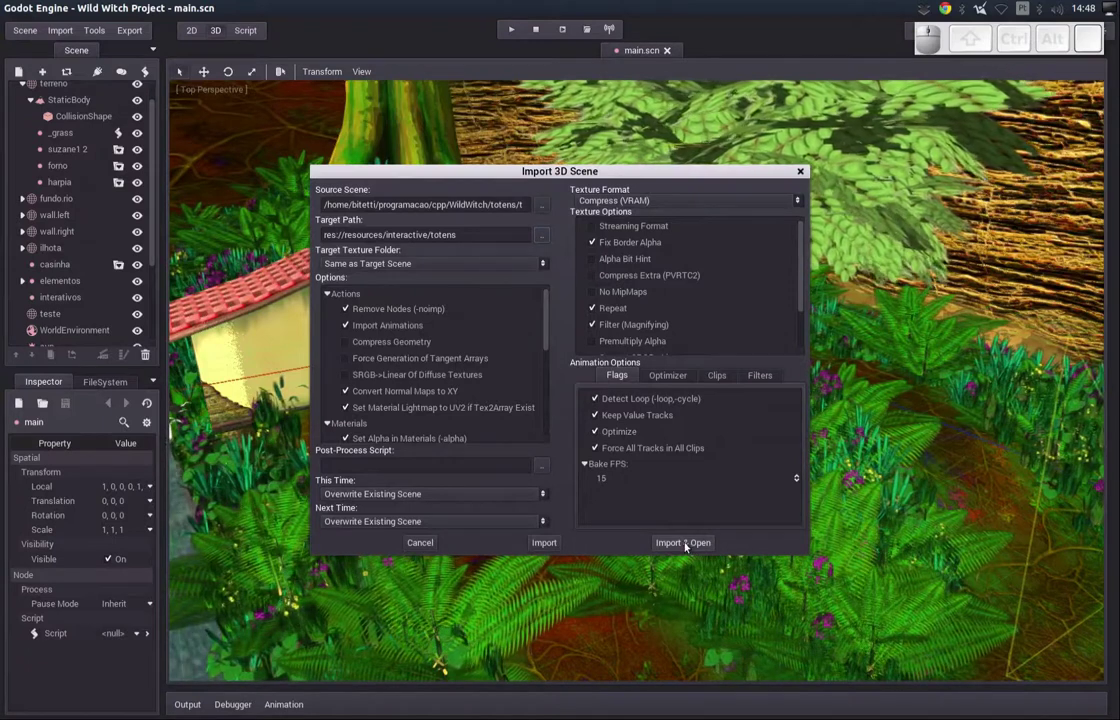
click(684, 542)
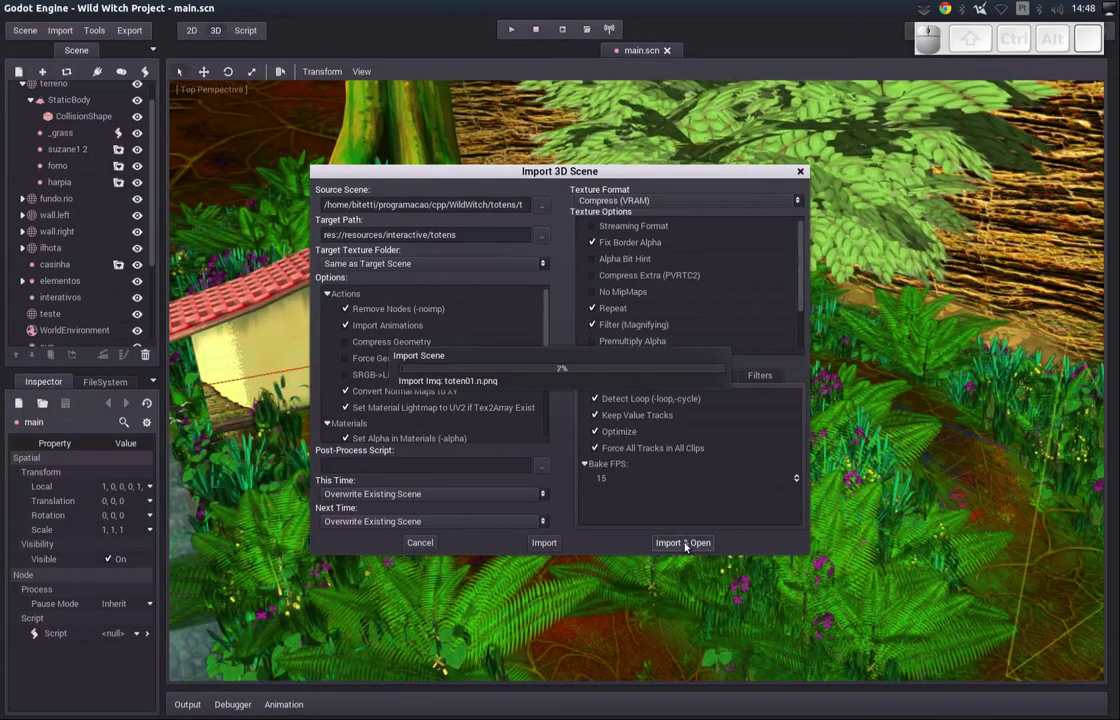
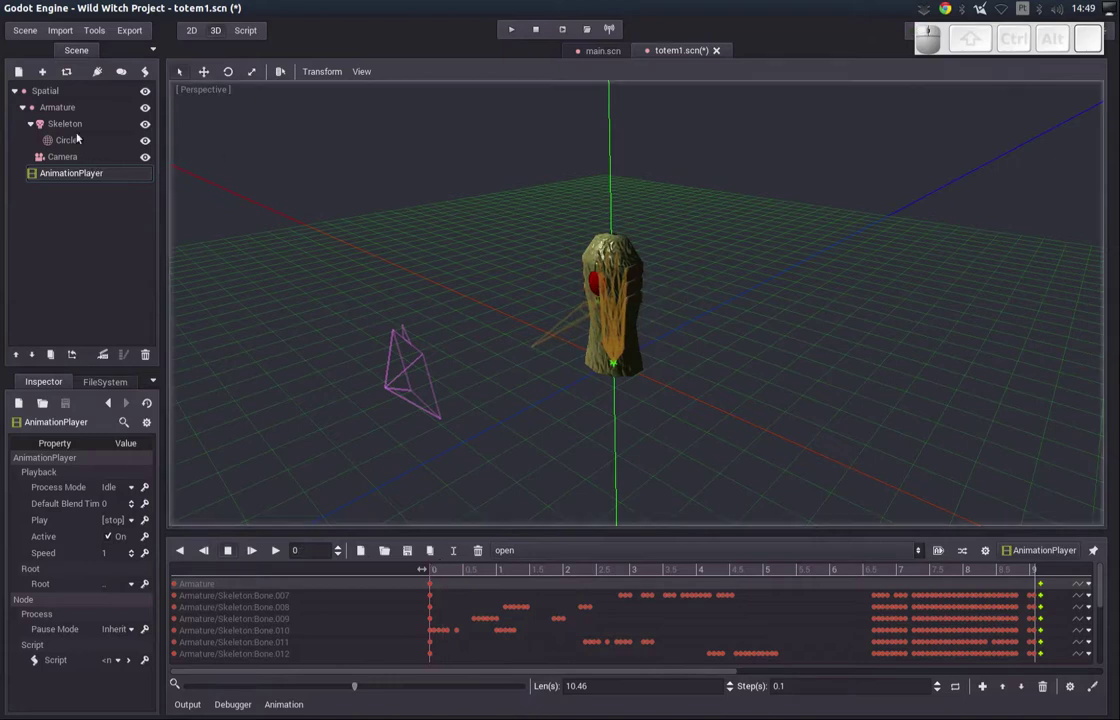
- Add a BoneAttachment child node under the totem's Skeleton, then switch over to Blender
click(63, 127)
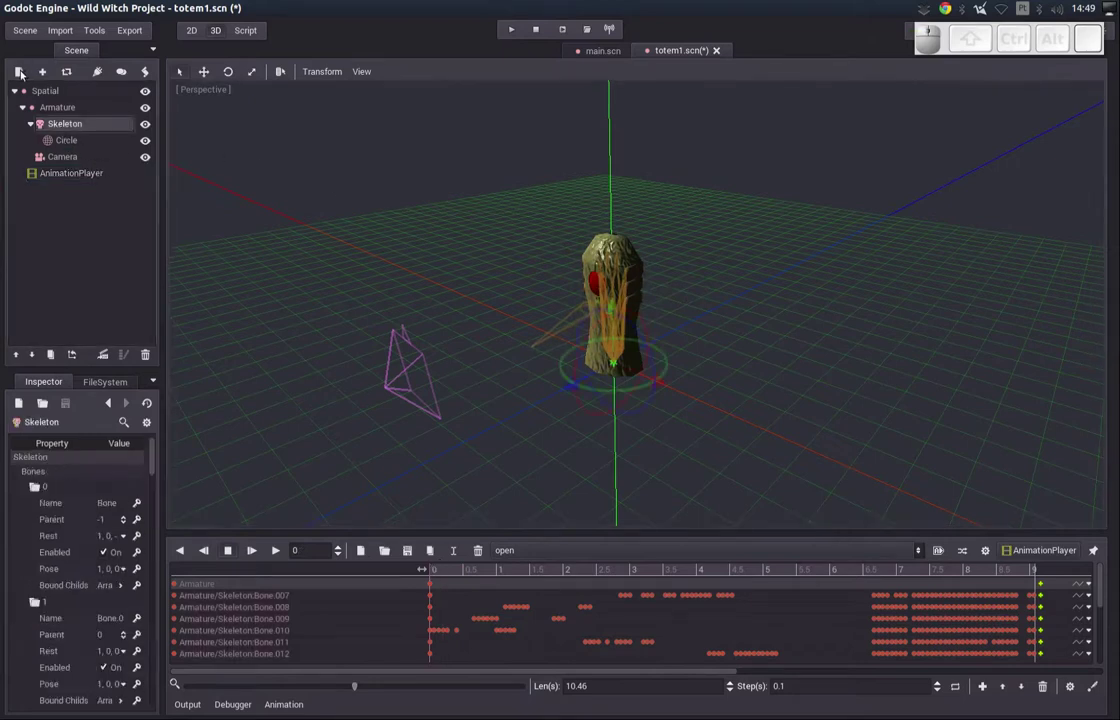
click(18, 72)
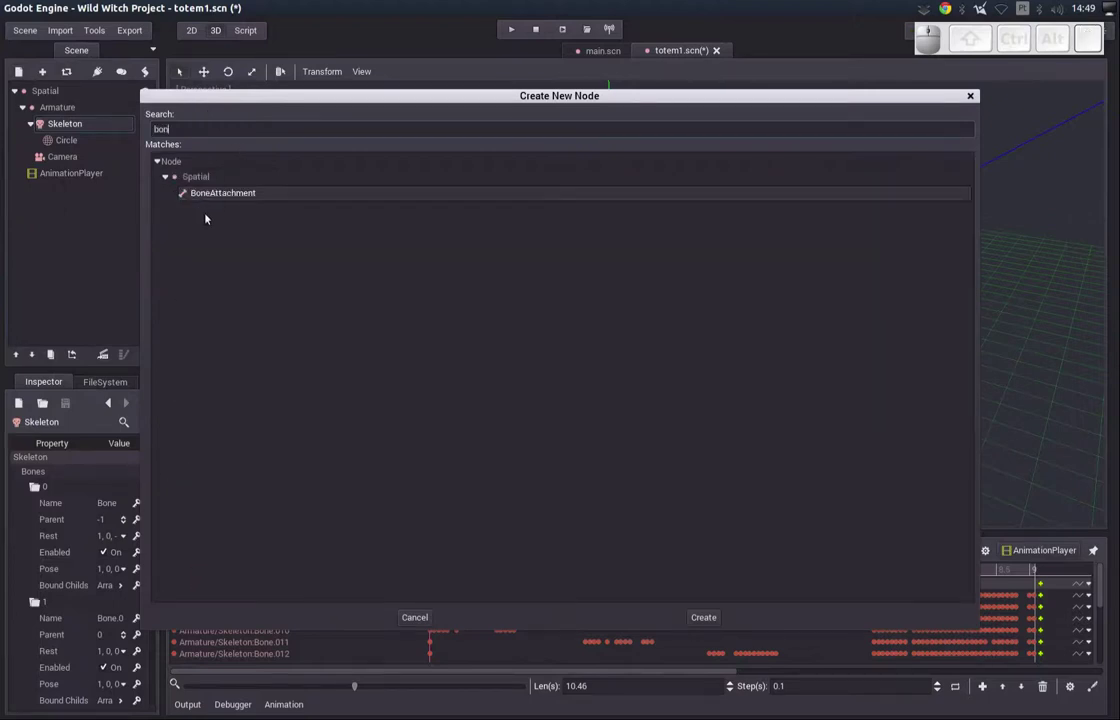
click(220, 196)
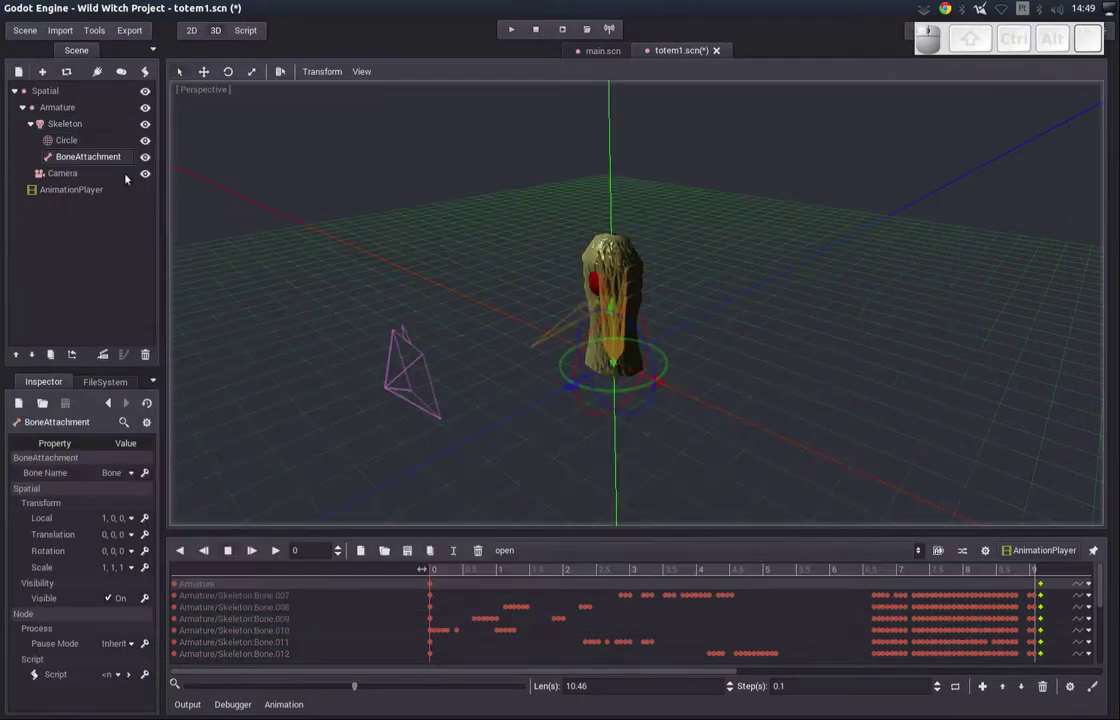
click(71, 160)
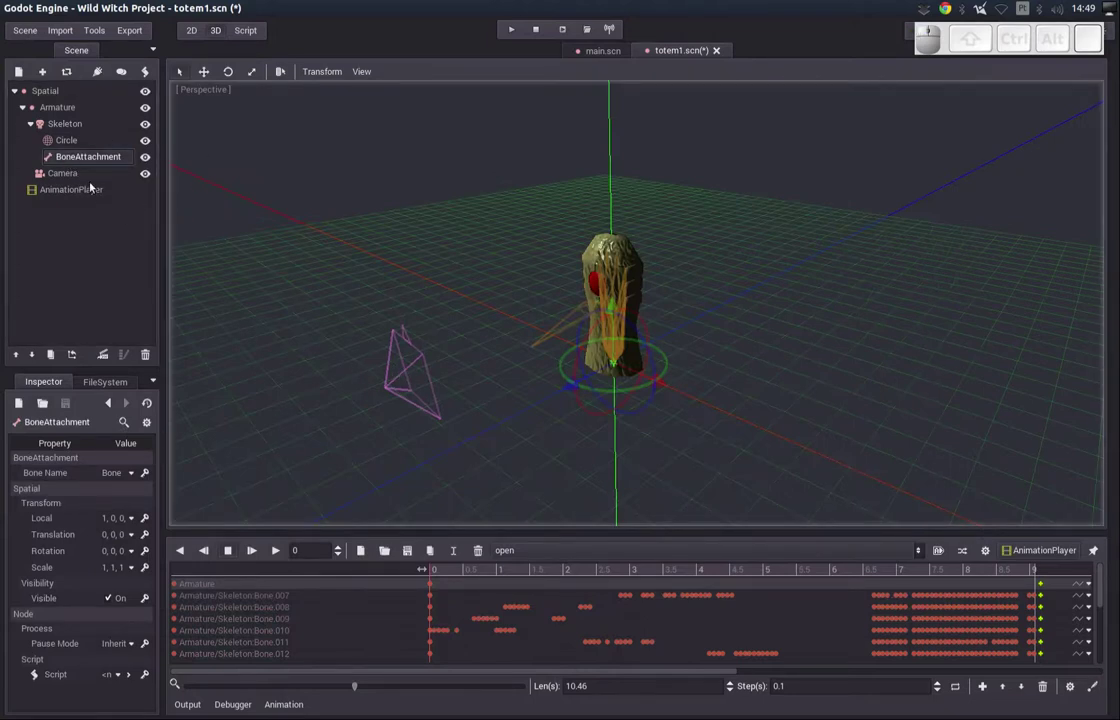
key(alt+Tab)
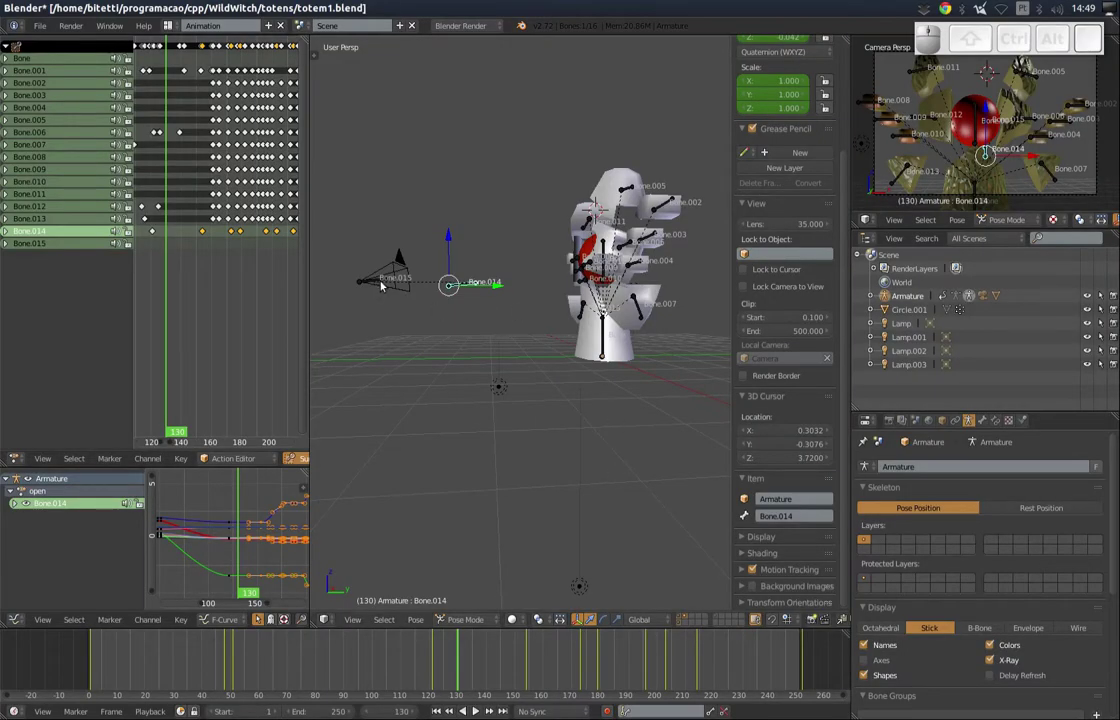
- Select the front bone to read its name Bone.015 and return to Godot Engine
right_click(377, 280)
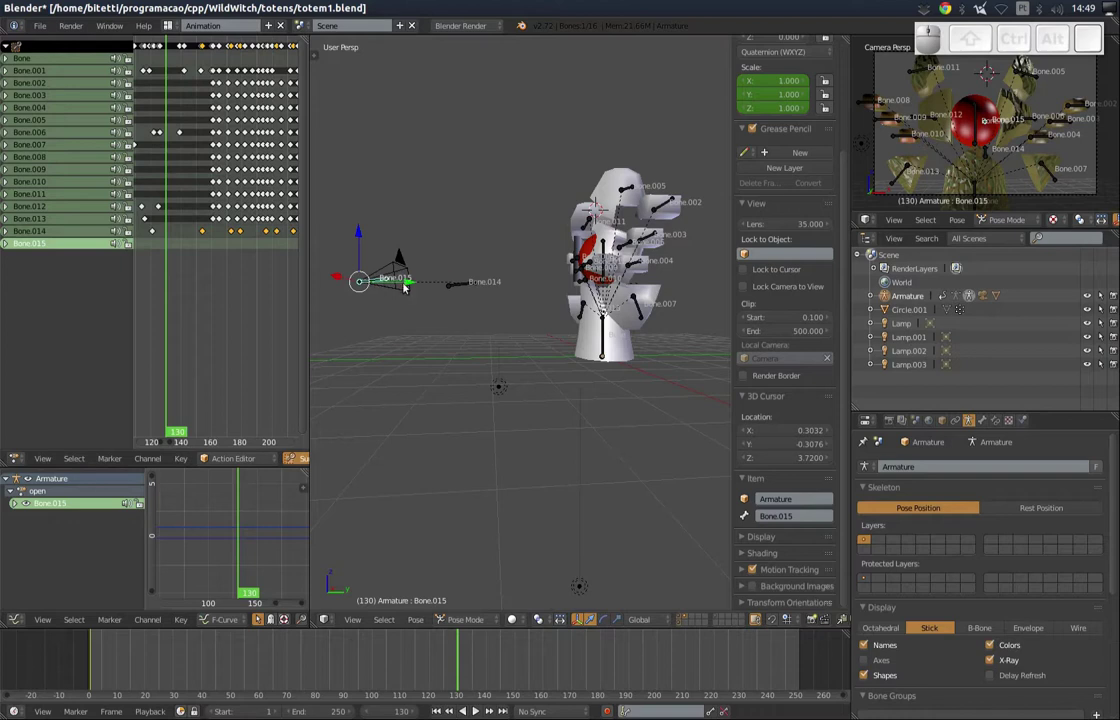
key(alt+Tab)
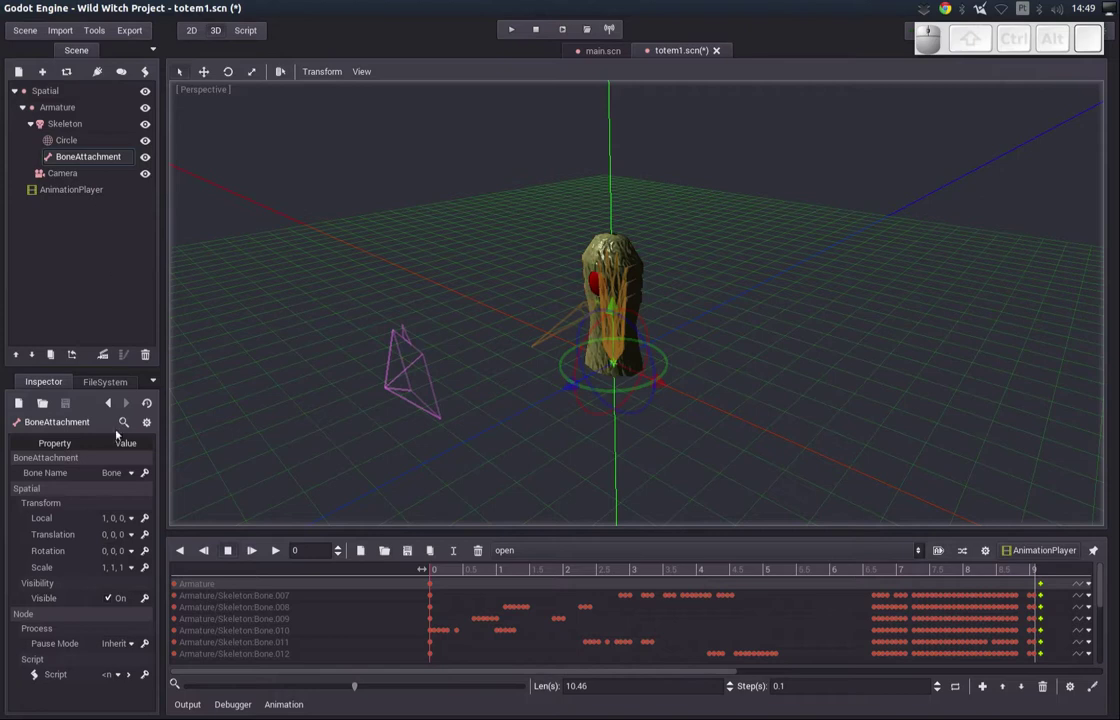
- Set the BoneAttachment's Bone Name to Bone.015 from the skeleton's bone list
click(131, 466)
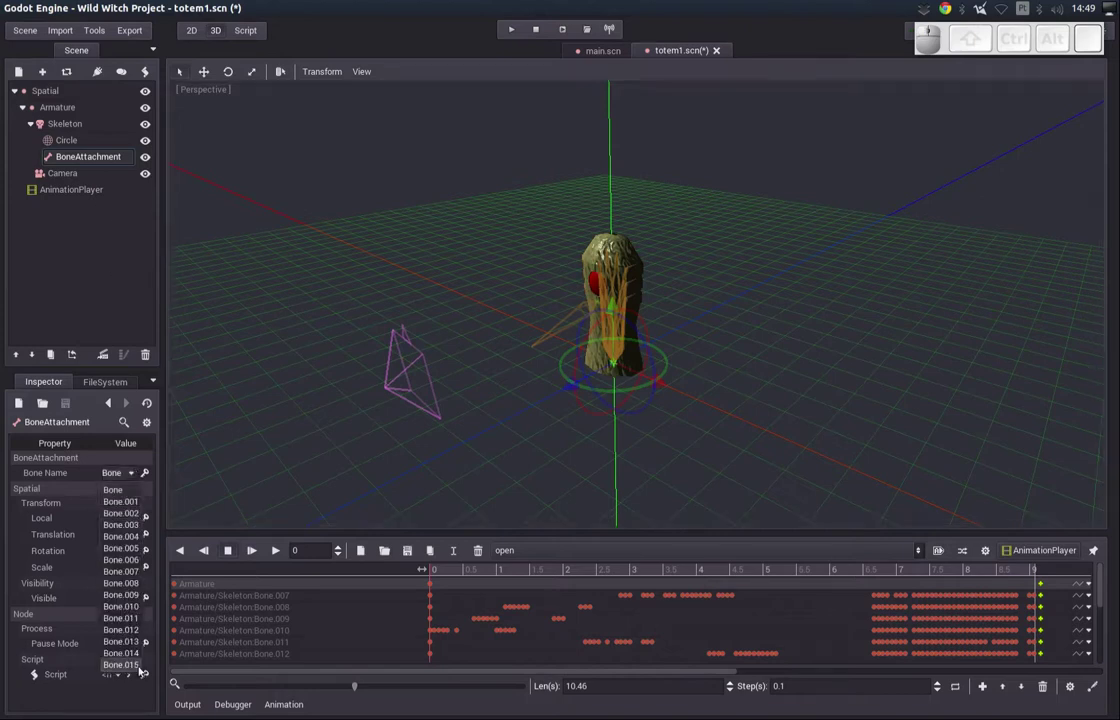
click(143, 669)
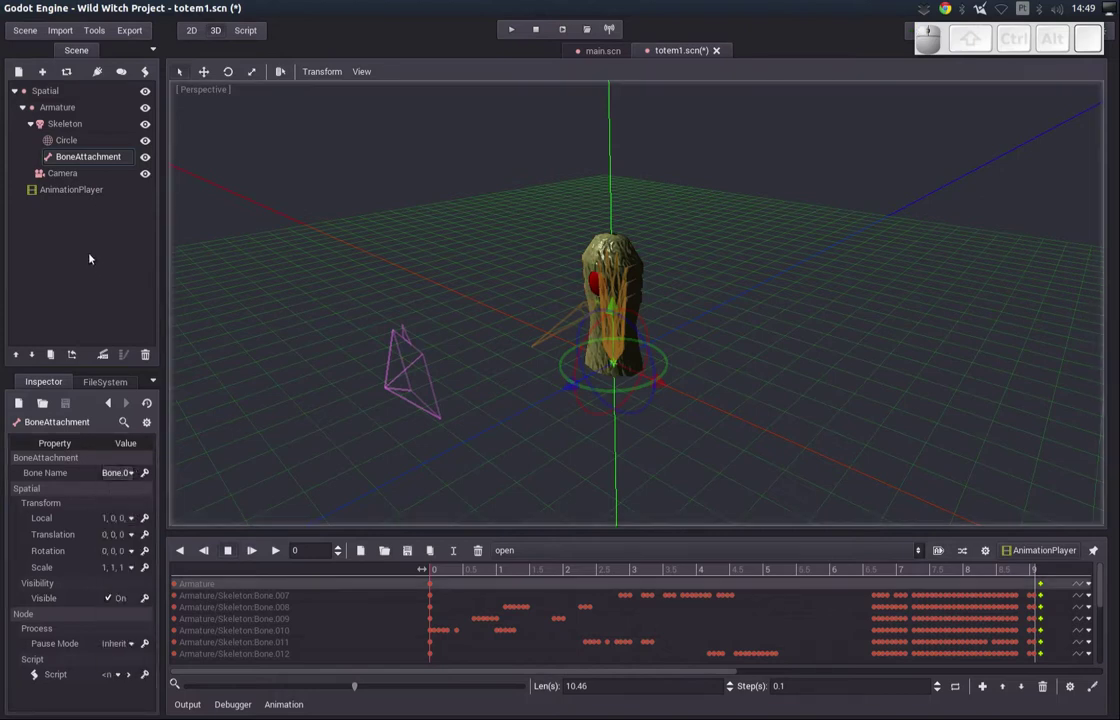
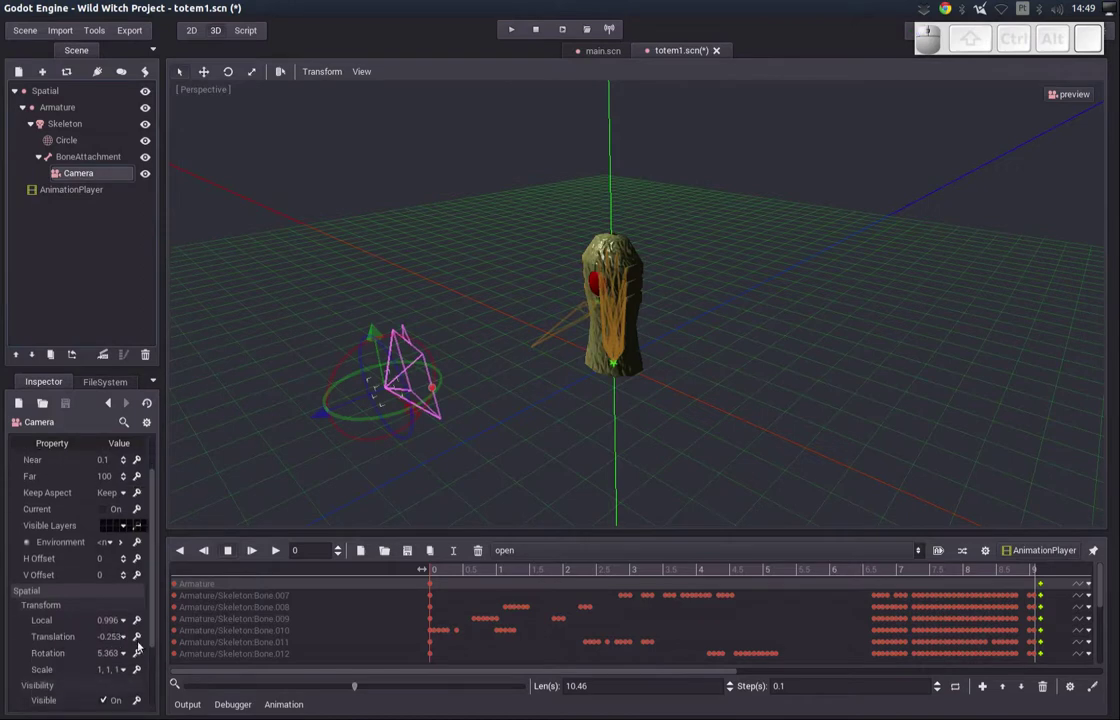
- Set the Camera's translation to 0, 0, 0 so it sits on the attached bone
click(128, 641)
key(0)
click(212, 652)
key(0)
click(259, 653)
key(0)
key(Return)
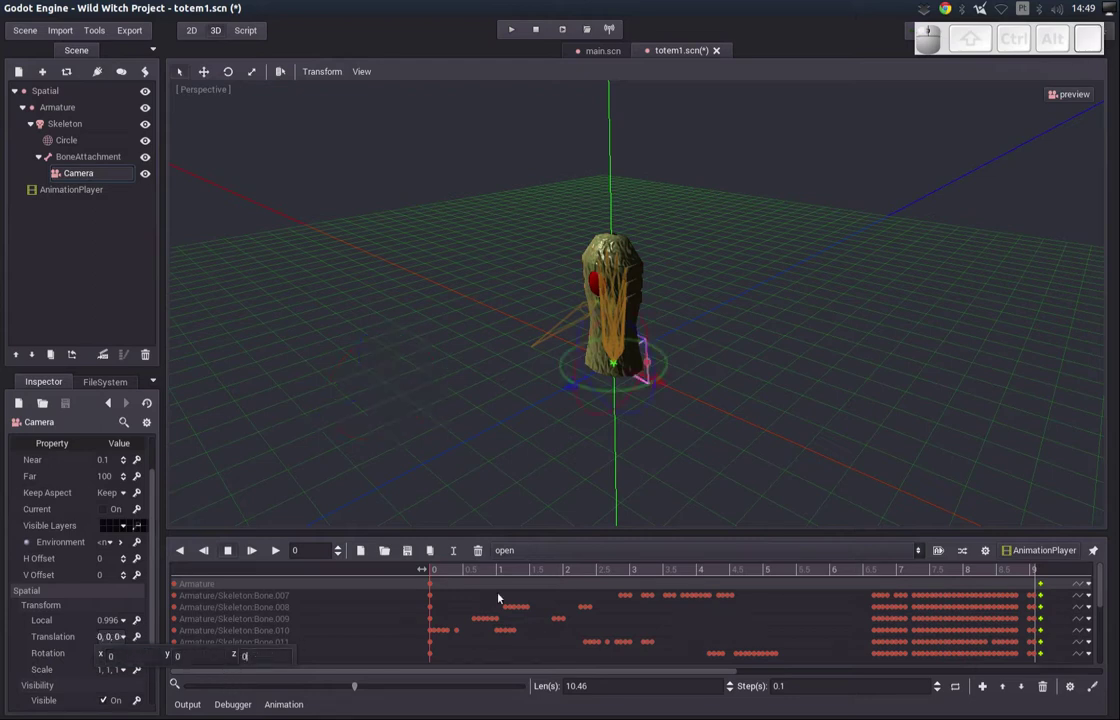
- Check the camera placement around the totem in the viewport and save totem1.scn
drag(440, 571, 659, 574)
drag(659, 574, 564, 519)
drag(568, 446, 529, 344)
key(ctrl+s)
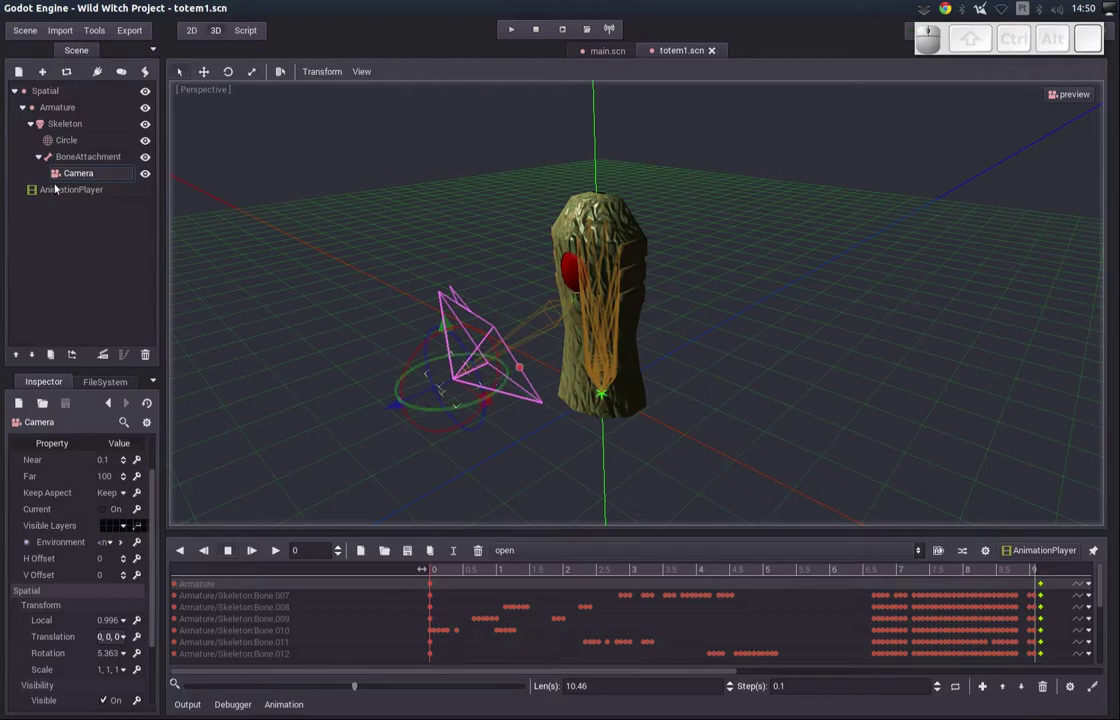
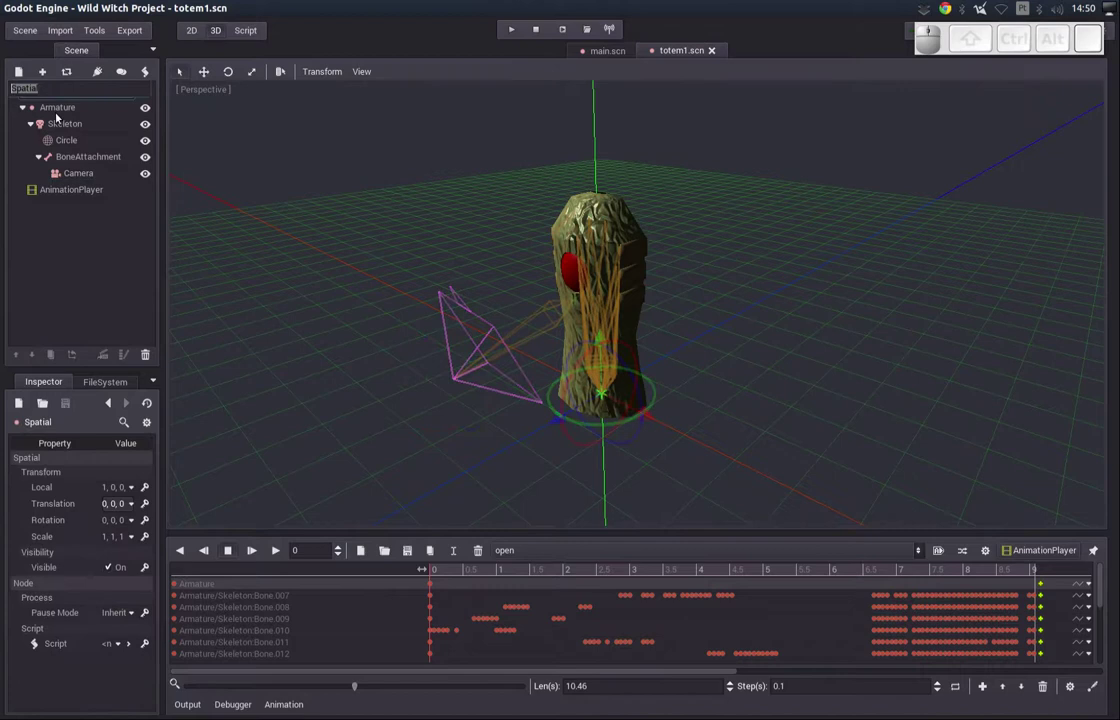
- Confirm renaming the scene's root Spatial node to toten
key(Return)
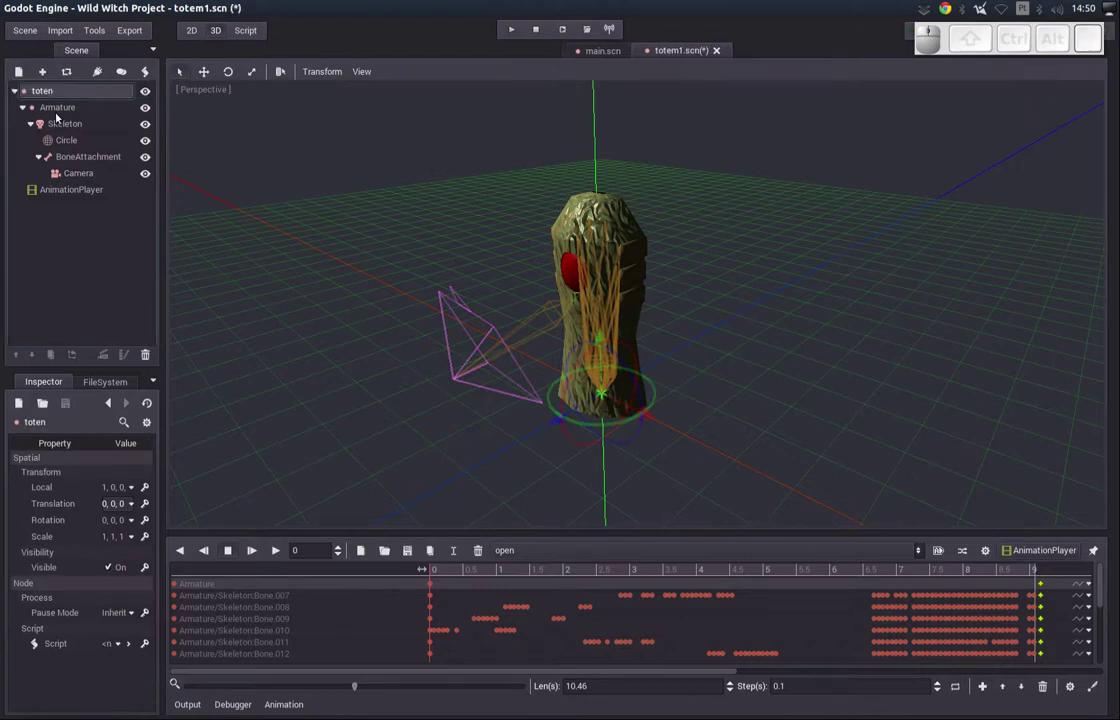
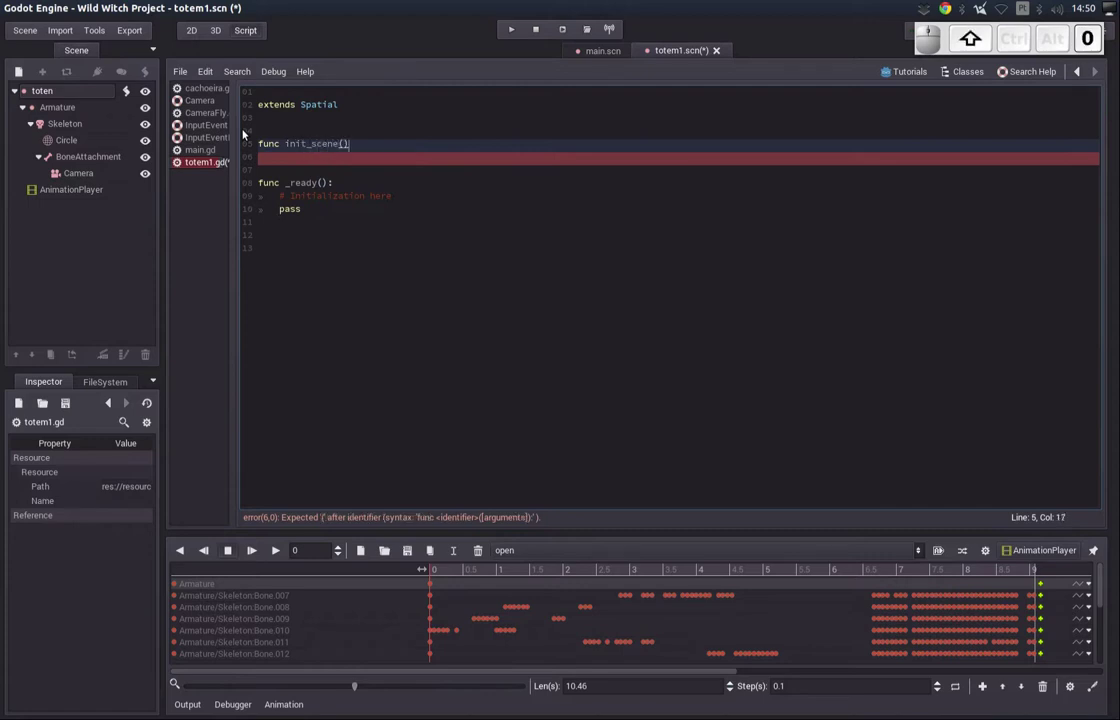
- Start the init_scene function and declare a last_camera member variable above it
key(shift+;)
key(Return)
key(Up)
key(Return)
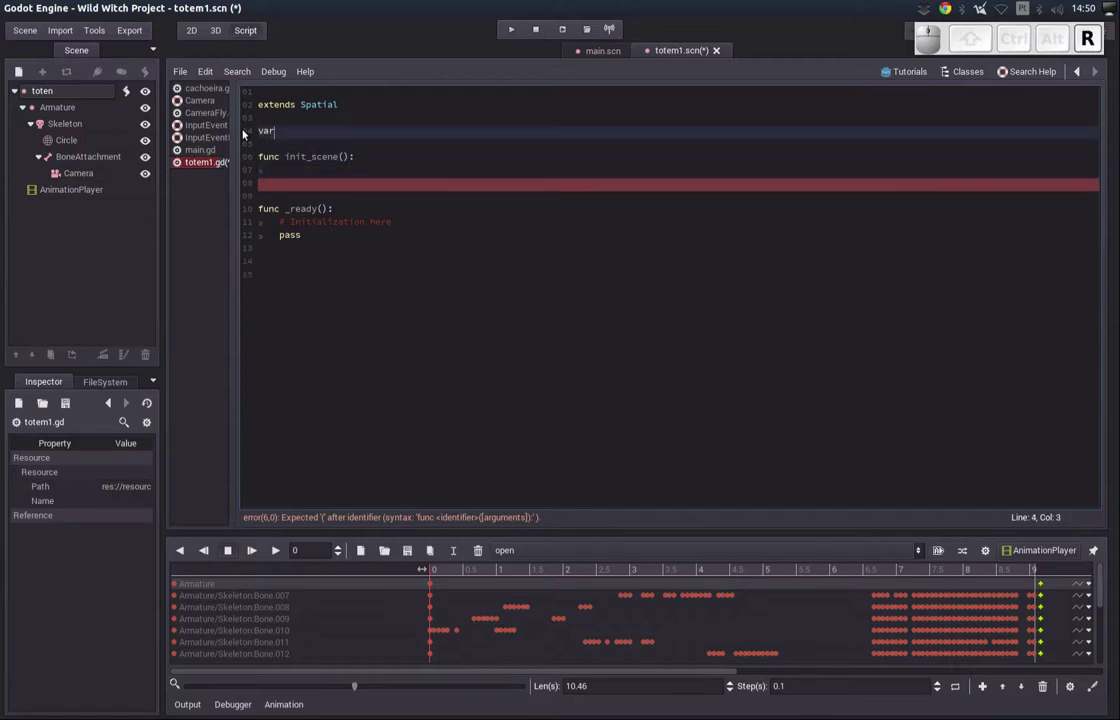
key(space)
key(=)
key(space)
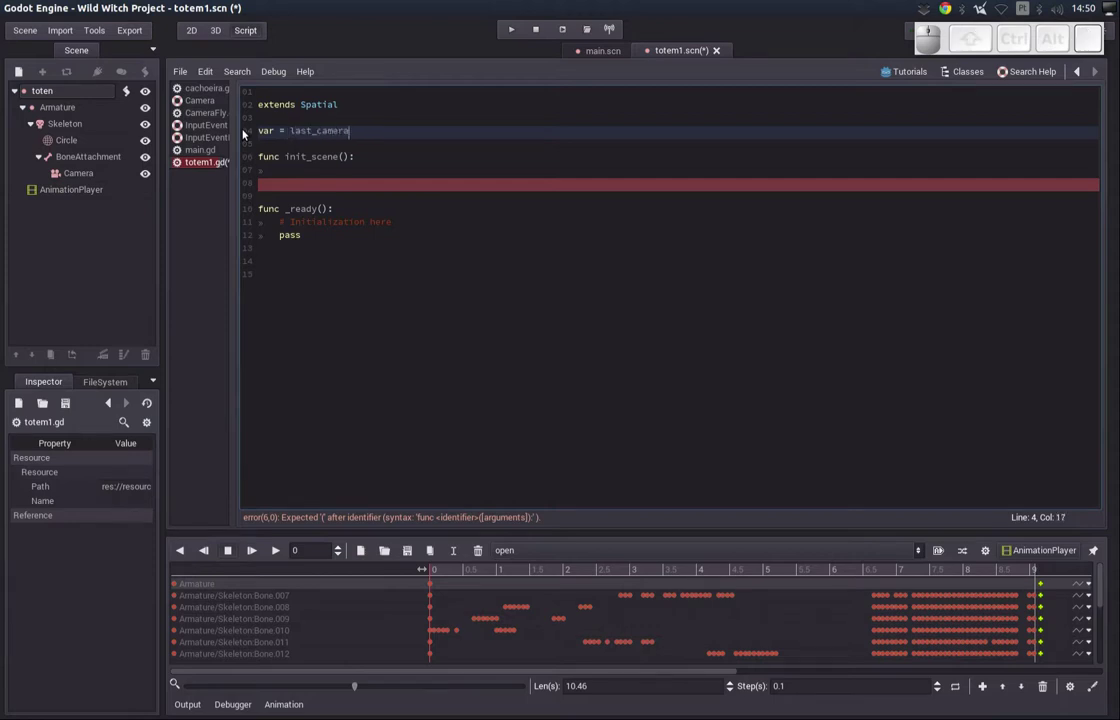
key(Down)
key(Home)
key(Right)
key(Delete)
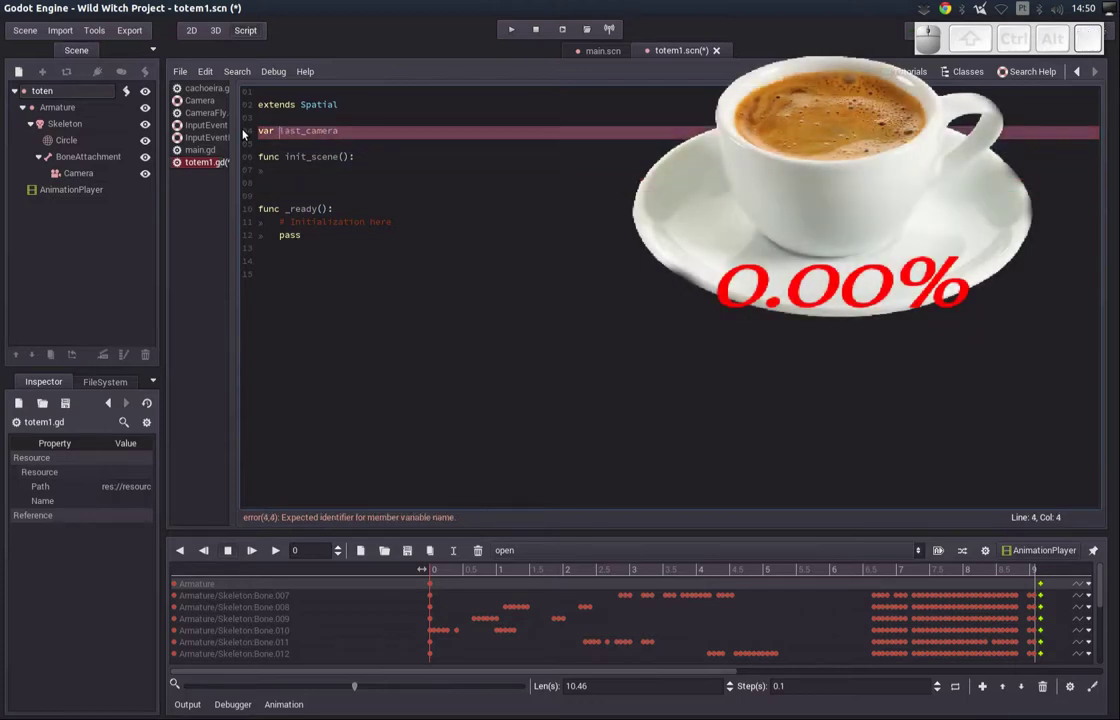
key(Down)
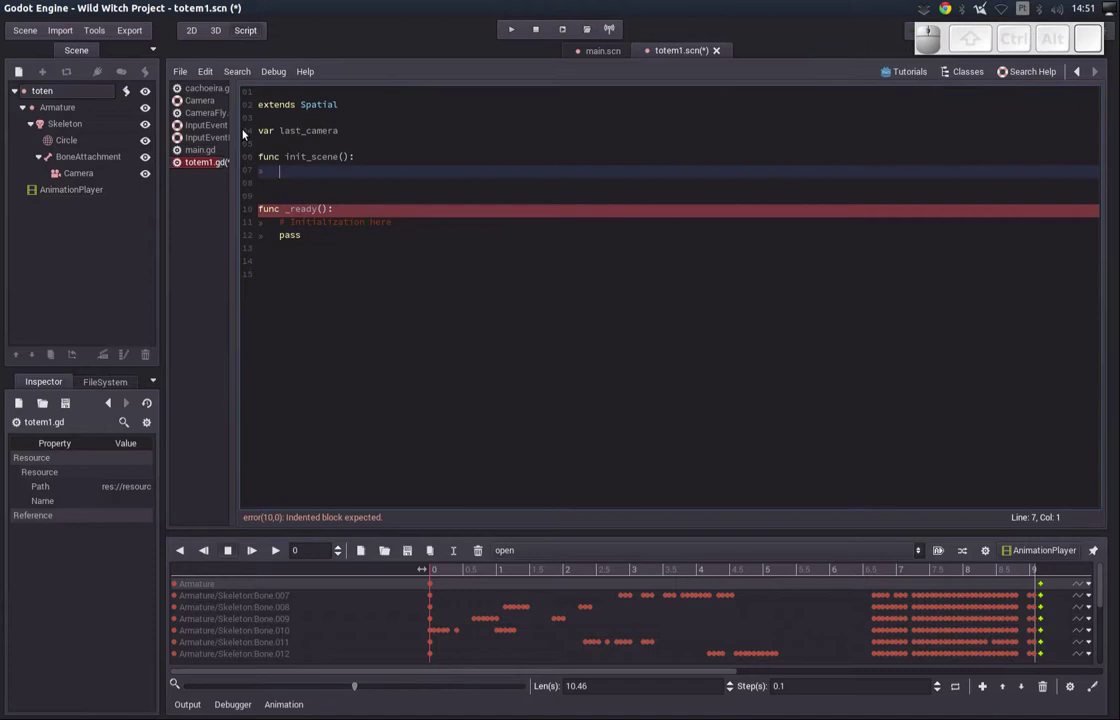
- In init_scene, store get_viewport().get_camera() into last_camera
click(316, 134)
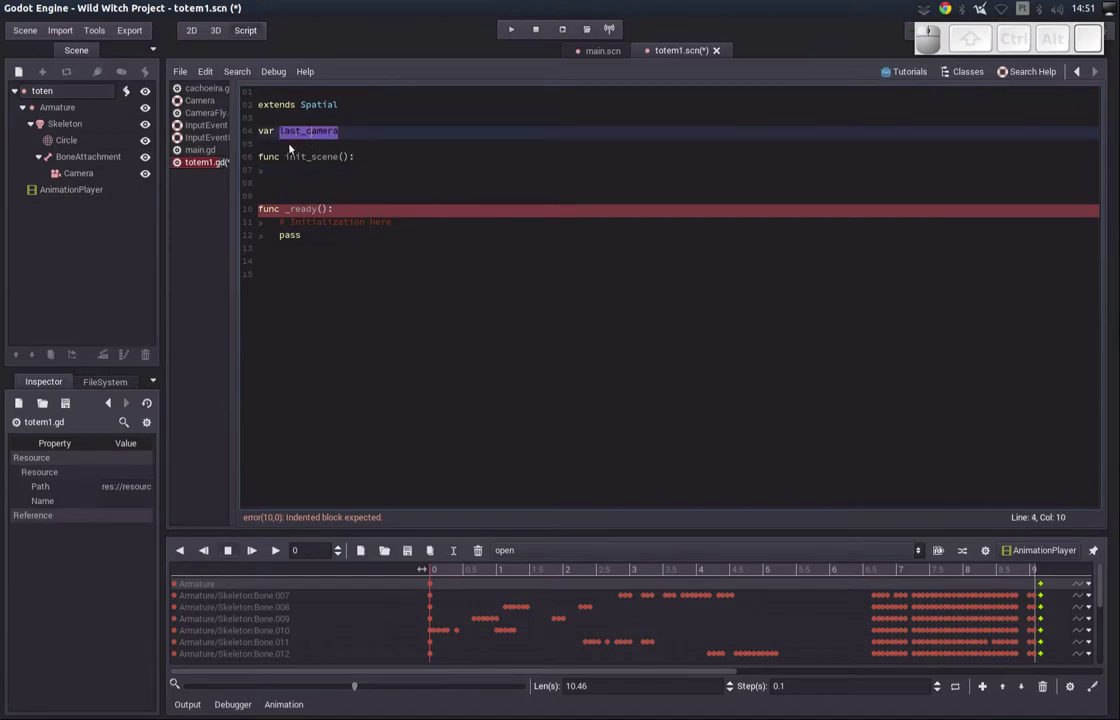
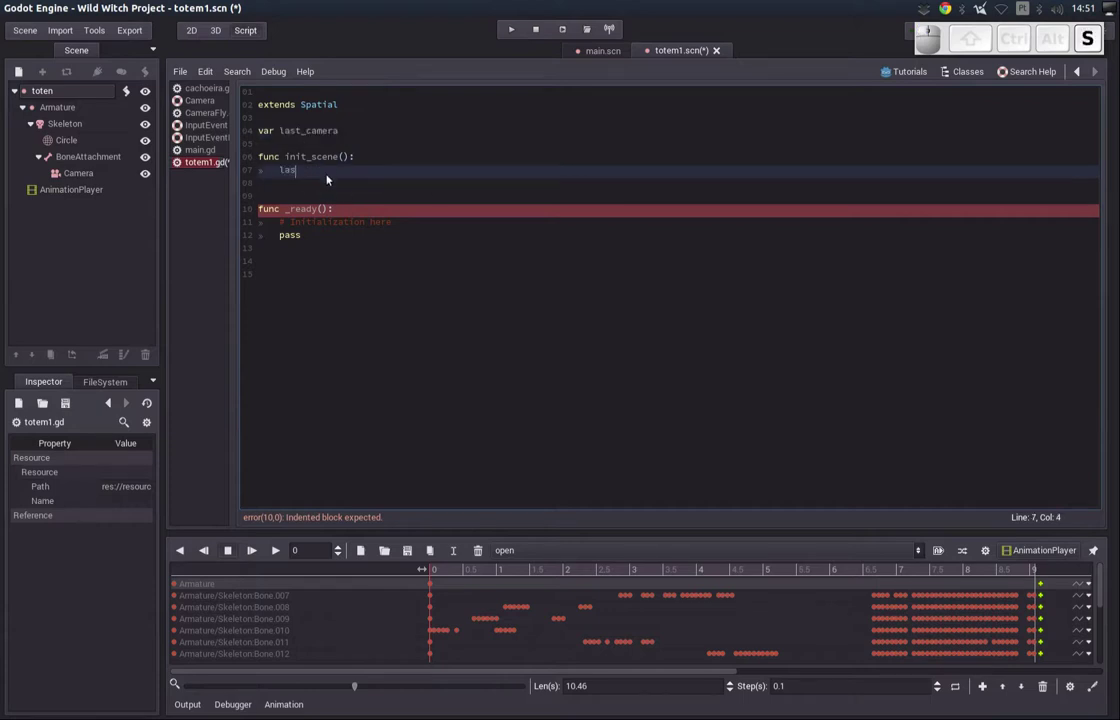
key(shift+Return)
key(shift+space)
key(shift+=)
key(shift+space)
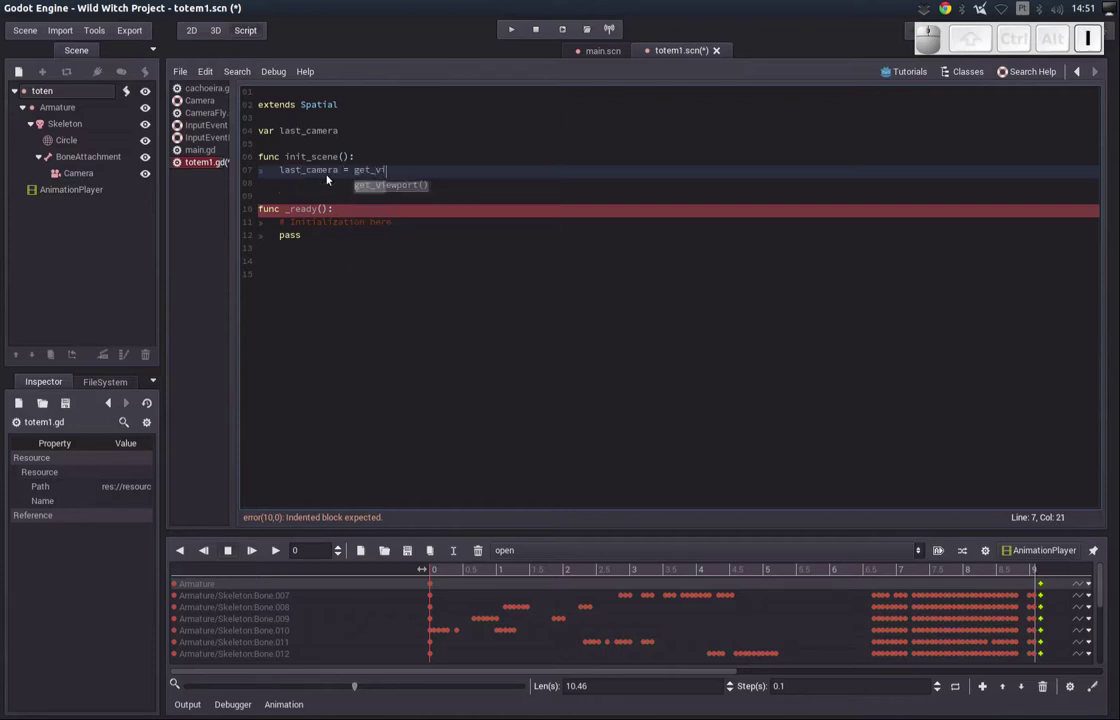
key(,)
key(BackSpace)
key(.)
key(Down)
key(Return)
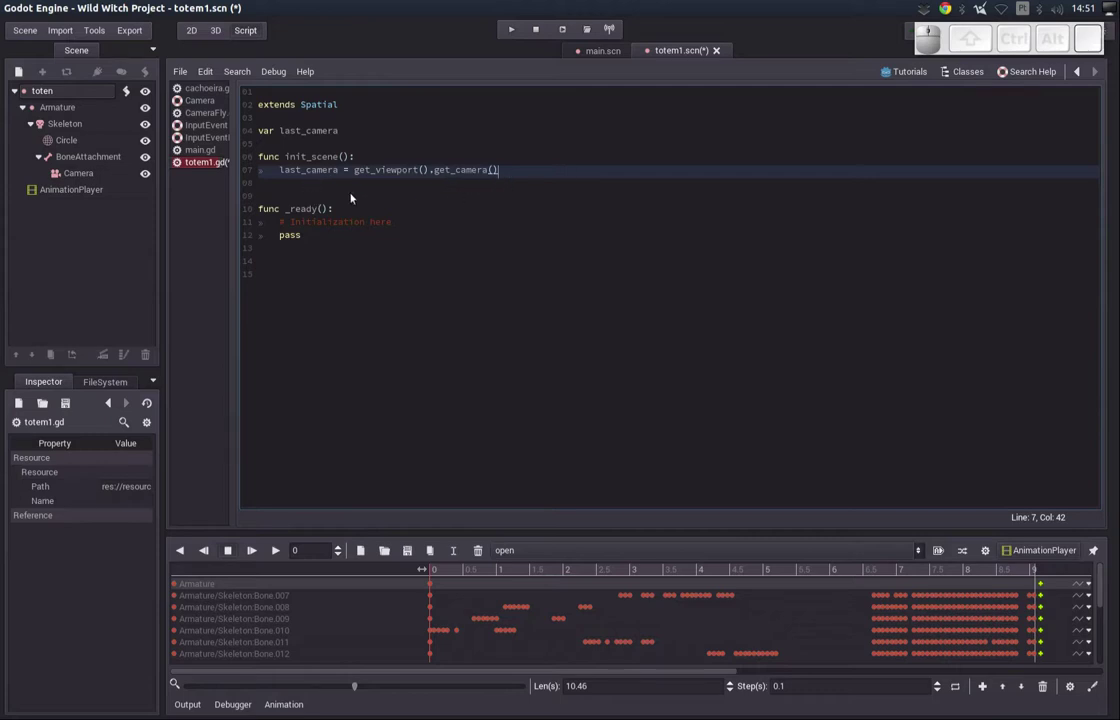
- Call make_current() on the Armature/Skeleton/BoneAttachment/Camera node
key(Return)
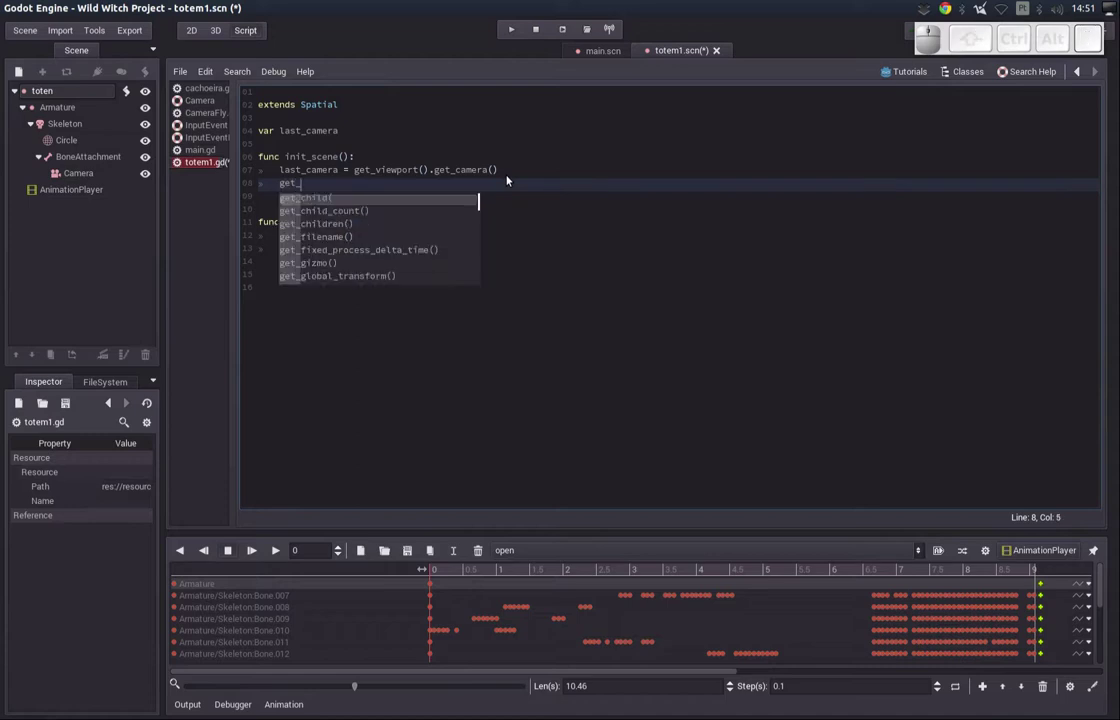
key(n)
key(o)
key(Return)
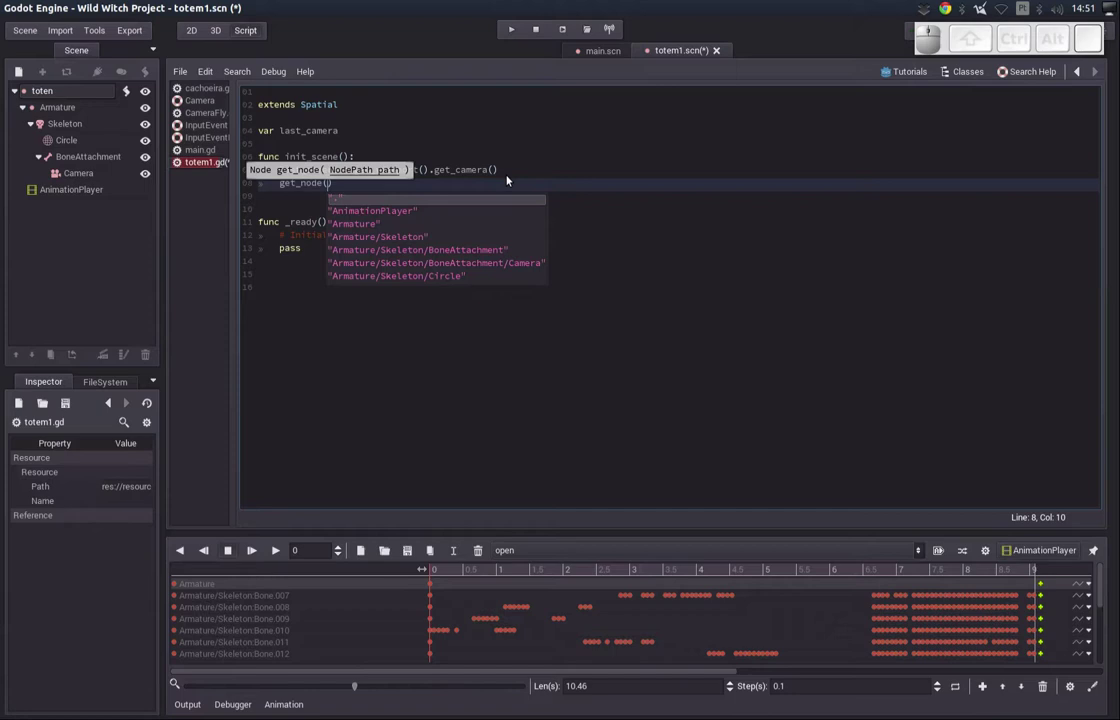
key(Down)
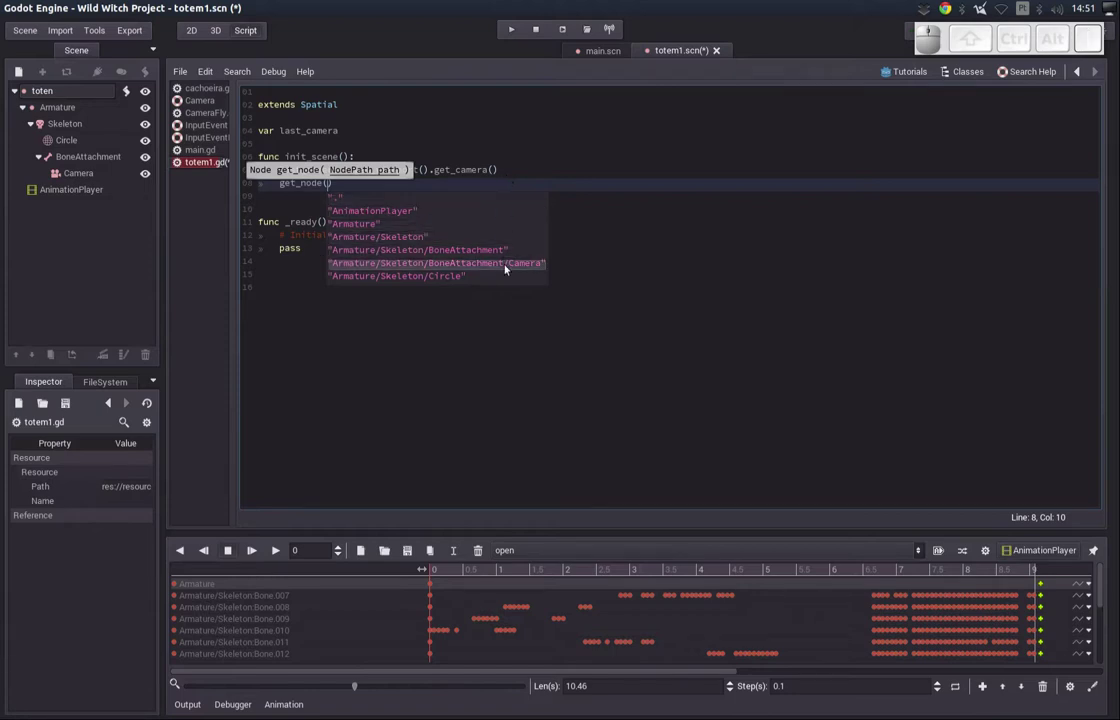
click(504, 264)
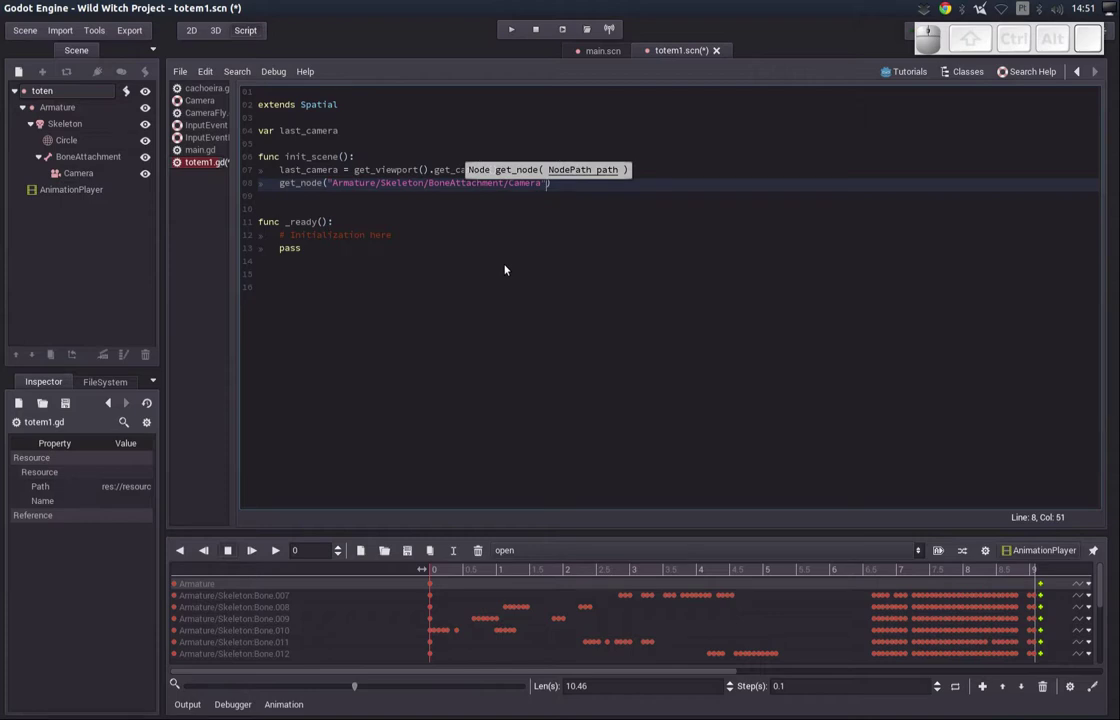
key(End)
key(.)
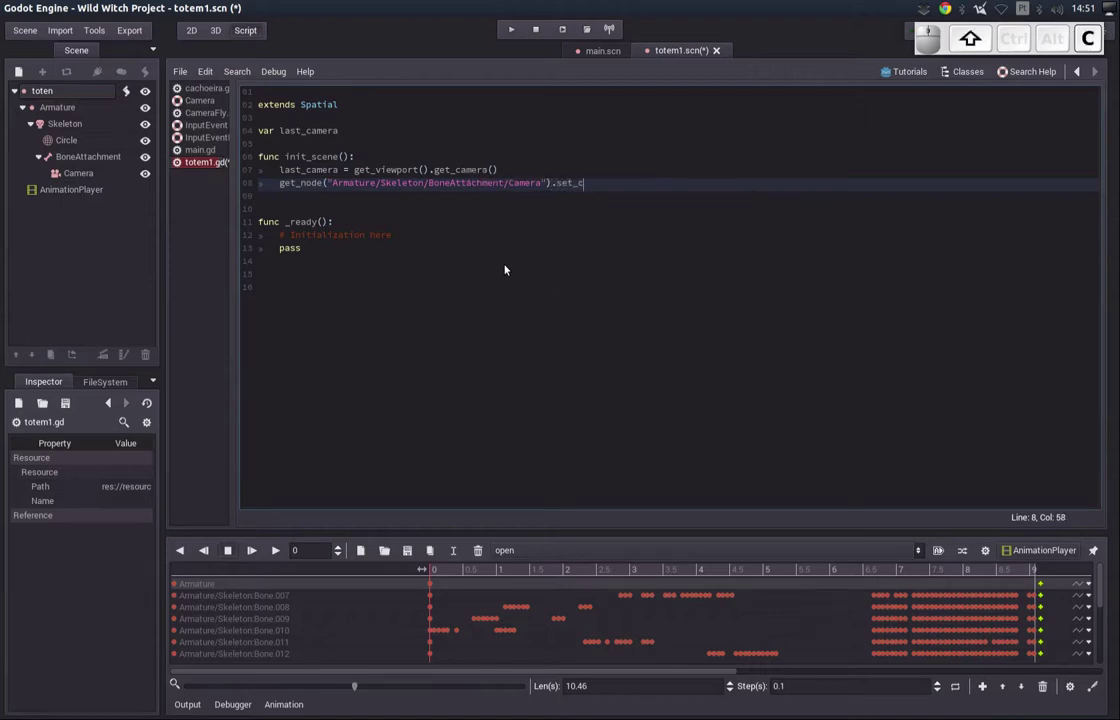
key(BackSpace)
key(BackSpace)
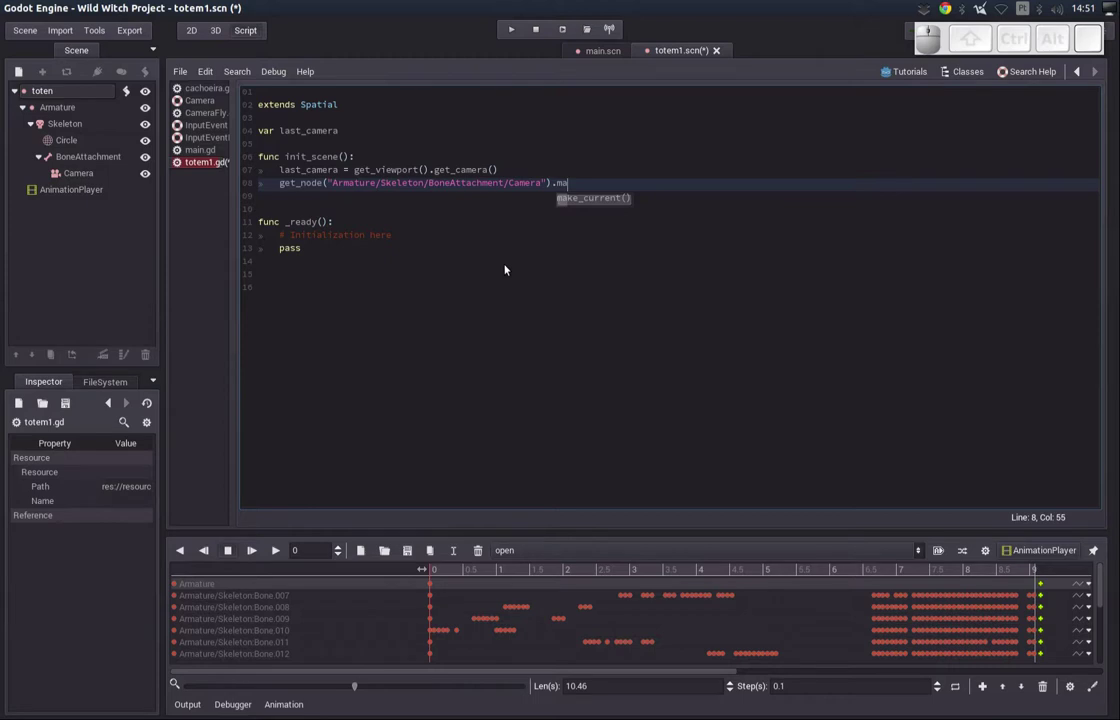
key(Return)
click(336, 201)
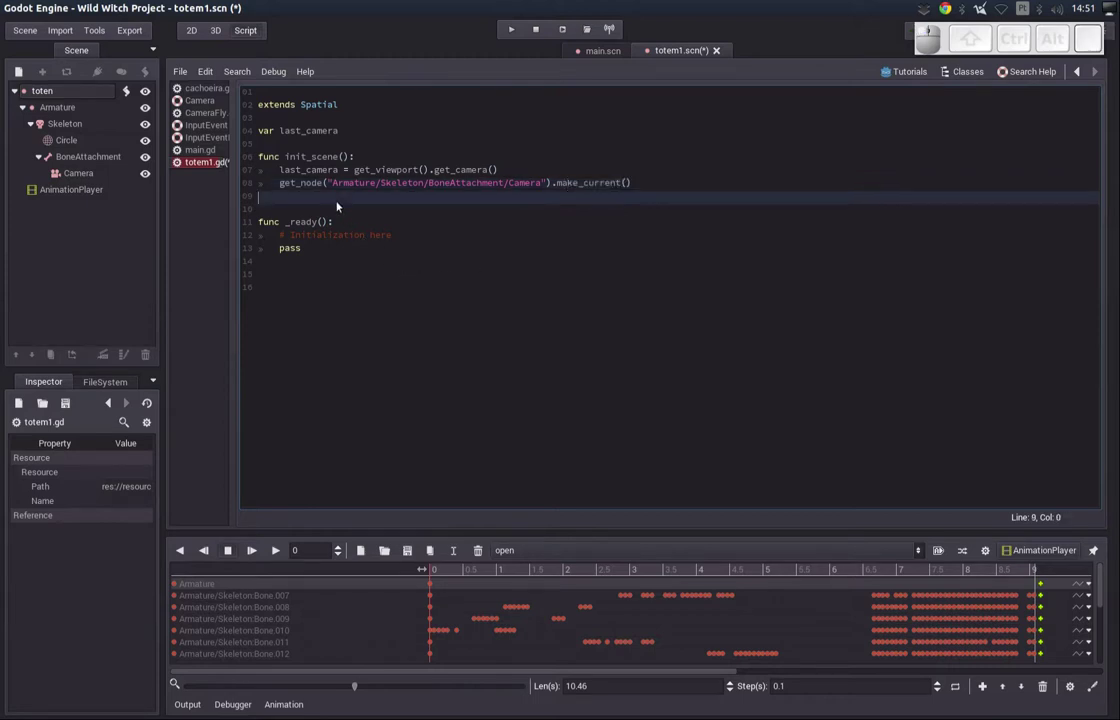
- Duplicate the function header below init_scene and rename it end_scene
key(shift+Up)
key(shift+End)
key(ctrl+shift+Down)
key(ctrl+shift+Return)
key(ctrl+shift+v)
key(ctrl+shift+Left)
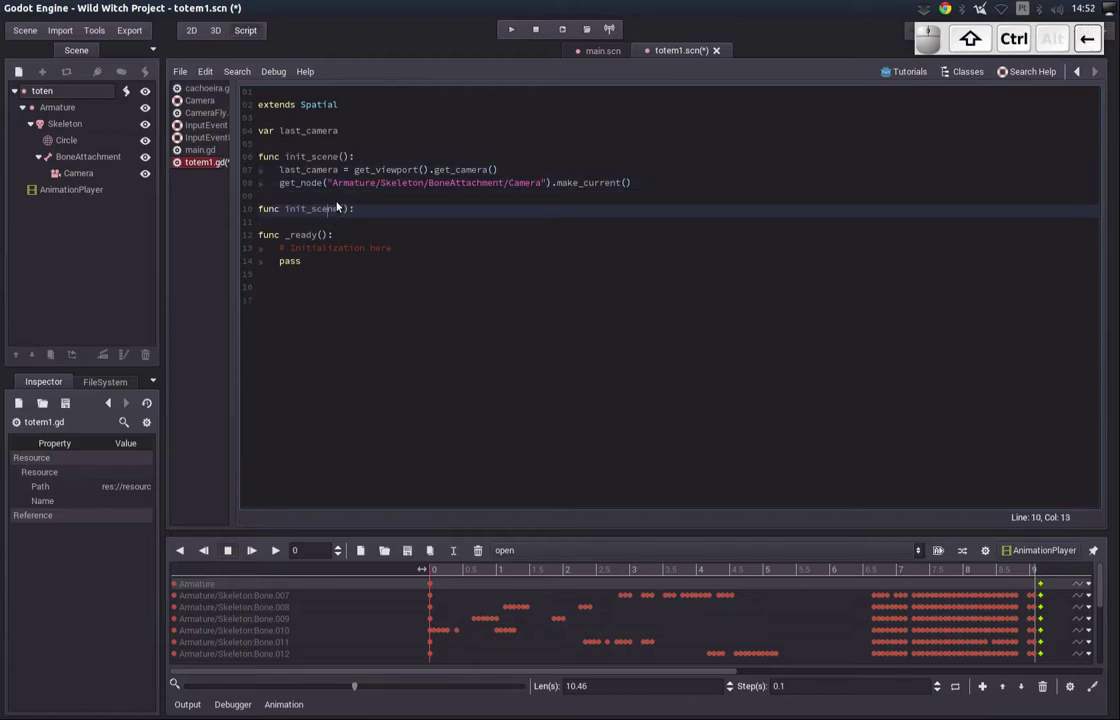
key(ctrl+shift+BackSpace)
key(ctrl+shift+e)
key(ctrl+shift+n)
key(ctrl+shift+d)
key(ctrl+shift+Down)
key(Up)
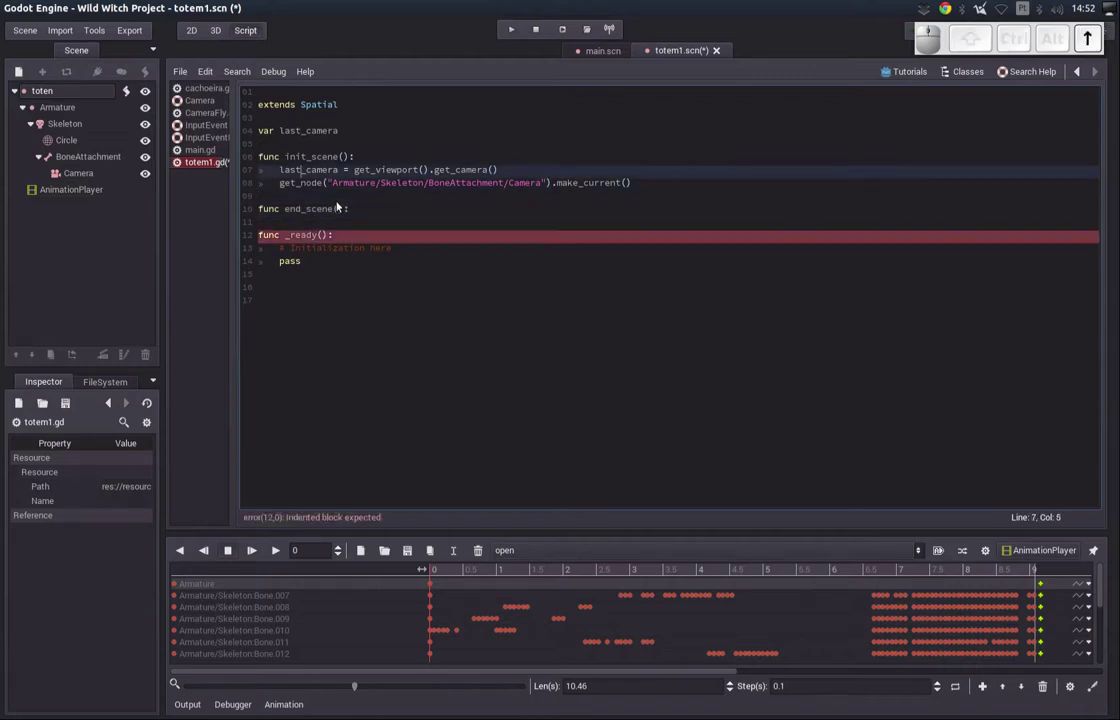
- Make end_scene call last_camera.make_current(), separated from _ready by a blank line
key(Down)
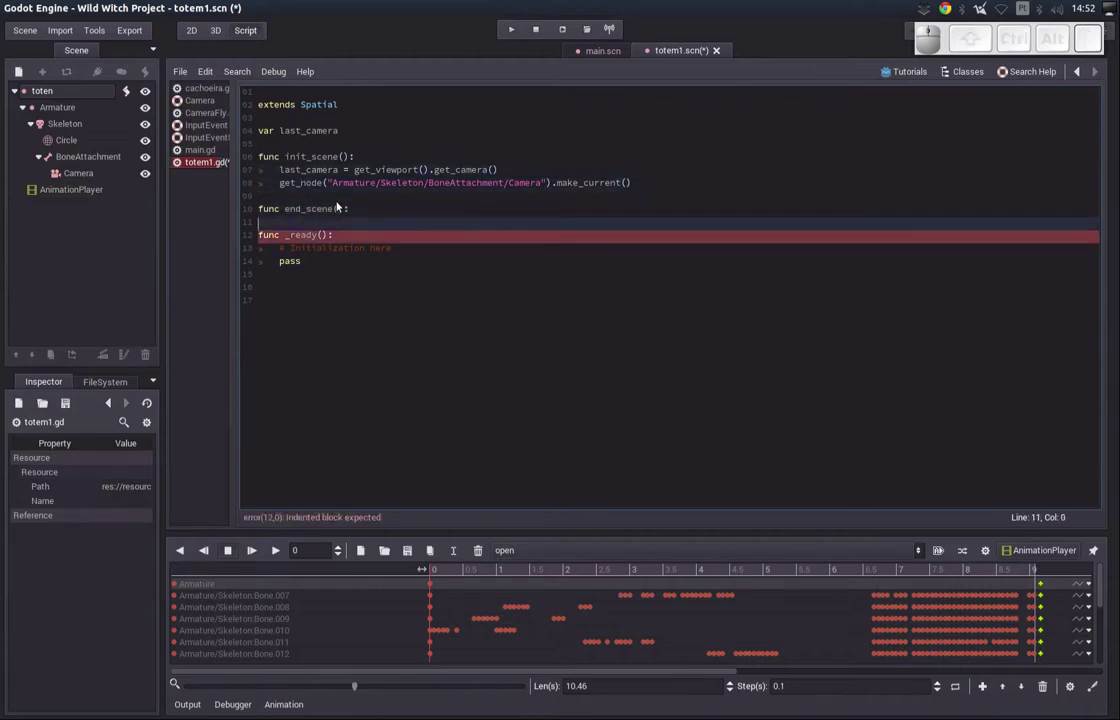
key(Tab)
key(a)
key(Return)
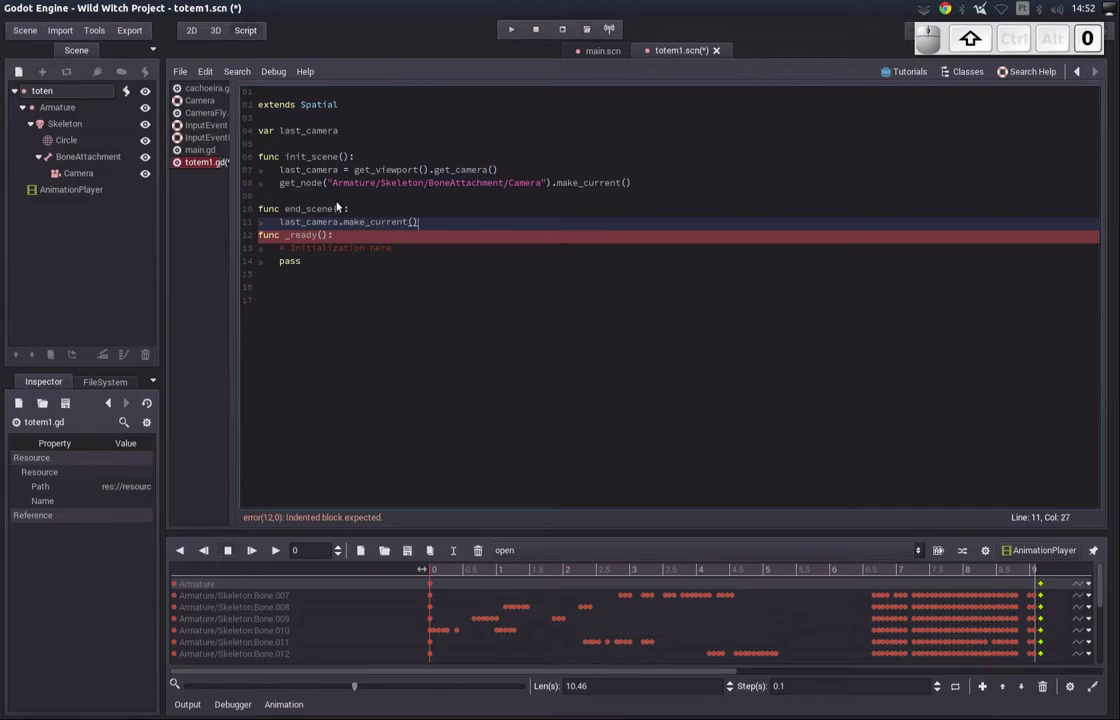
key(shift+Right)
key(shift+Left)
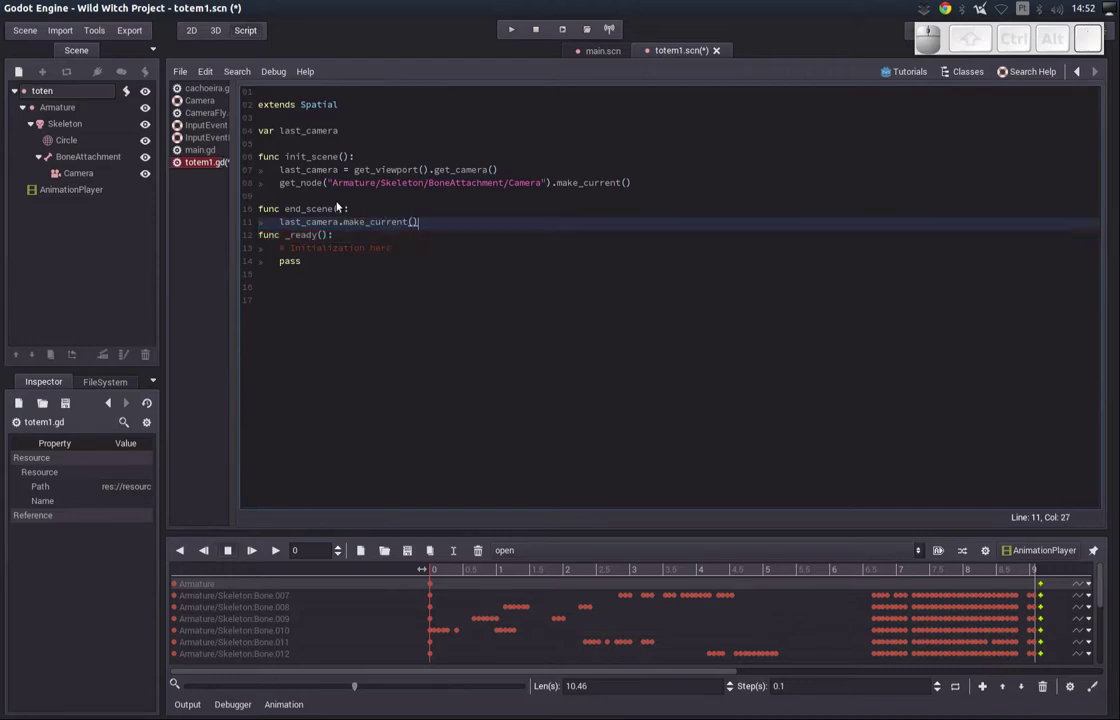
key(Return)
key(BackSpace)
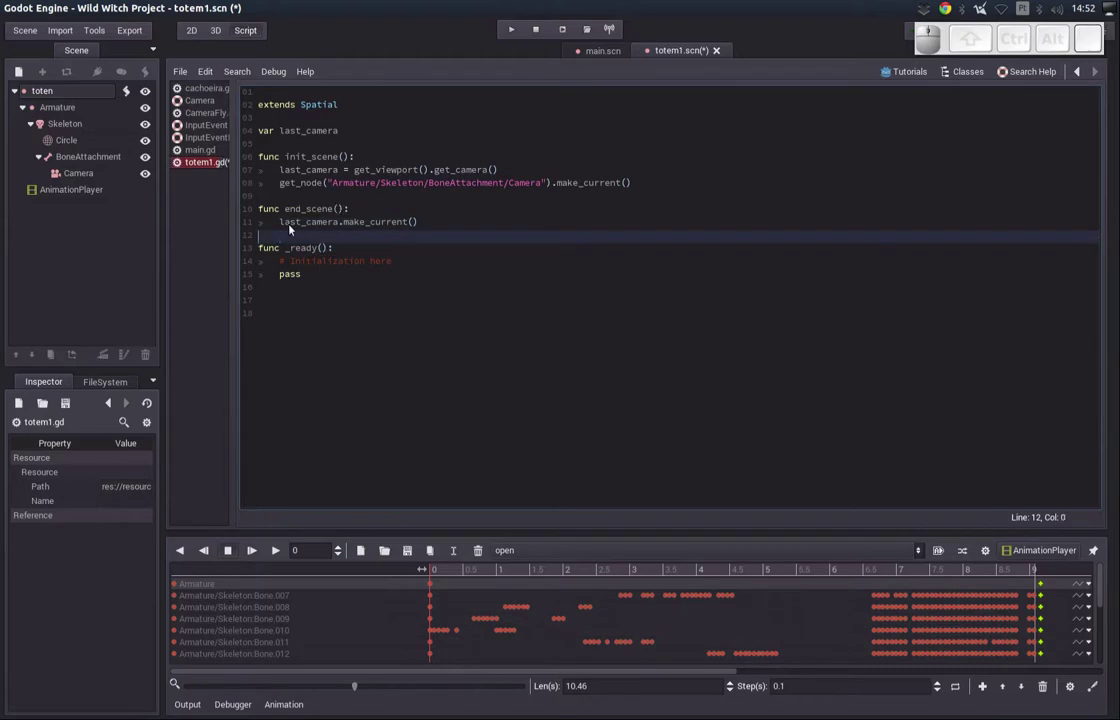
drag(288, 227, 390, 226)
click(391, 225)
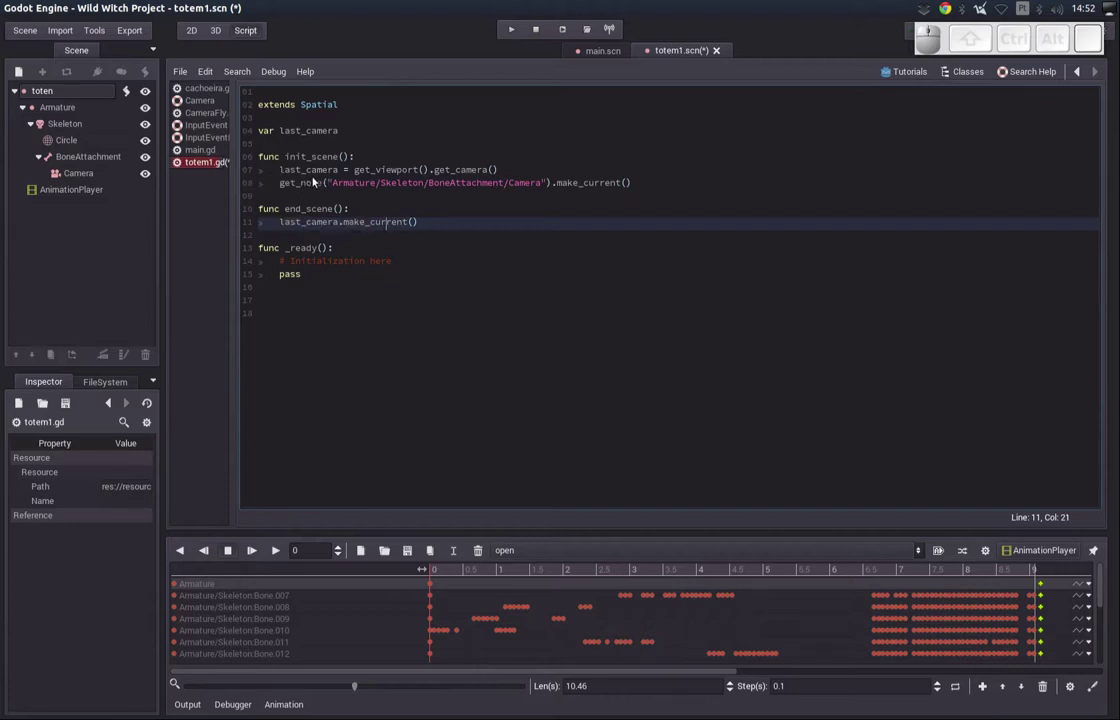
click(465, 231)
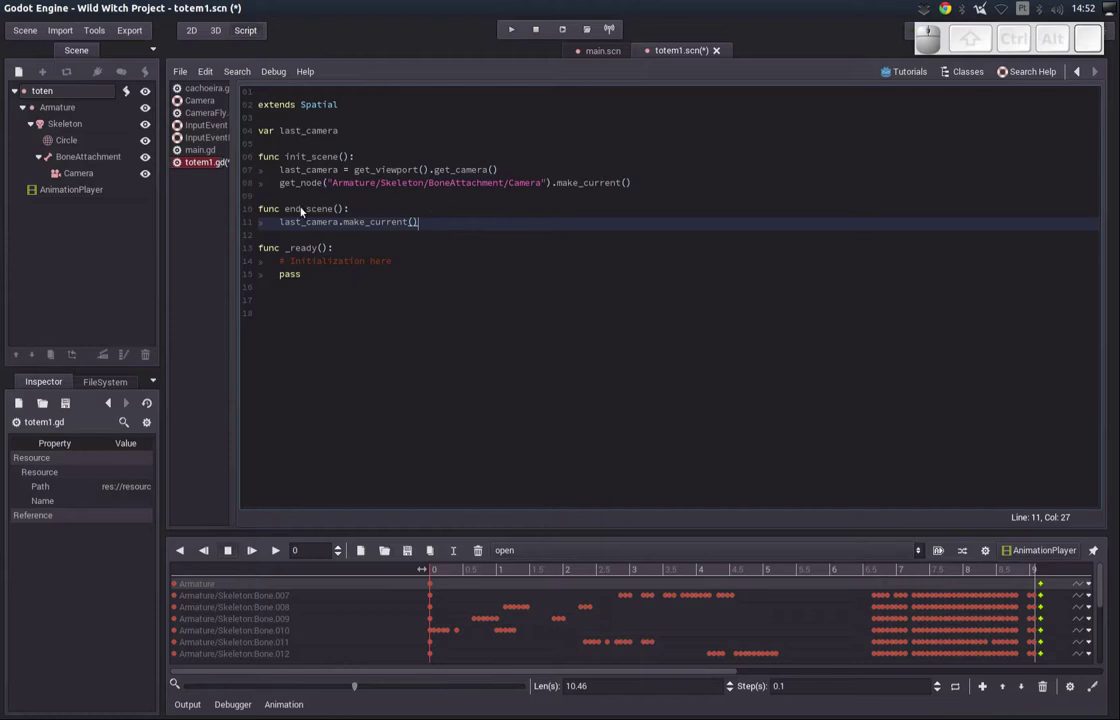
click(340, 252)
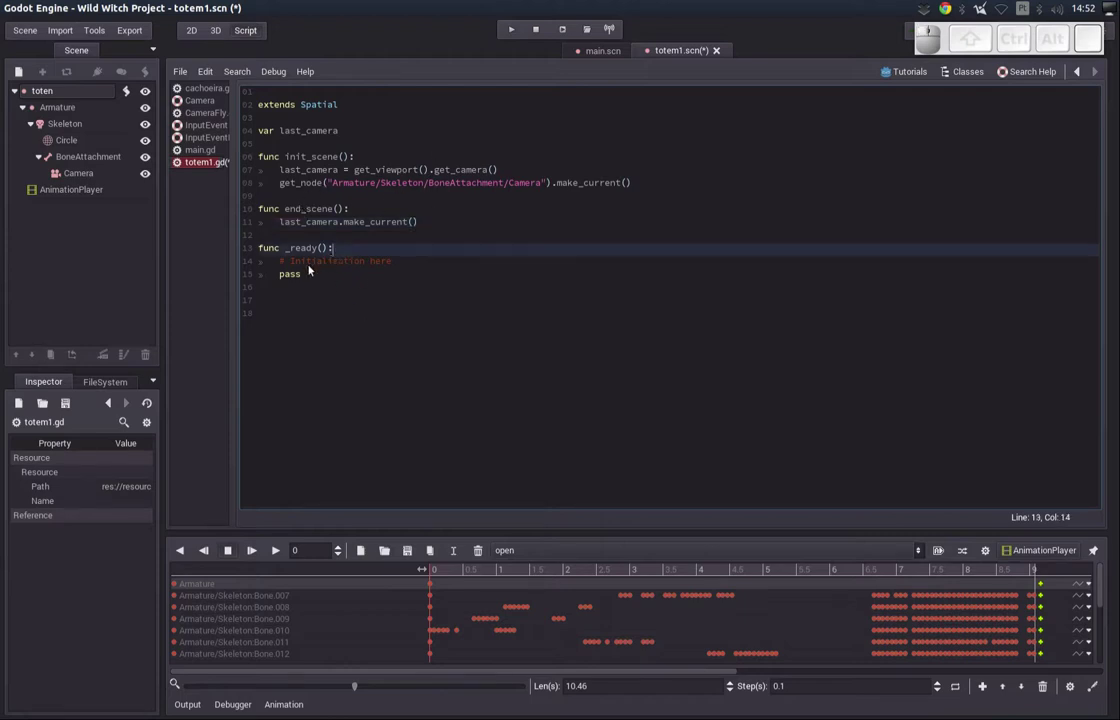
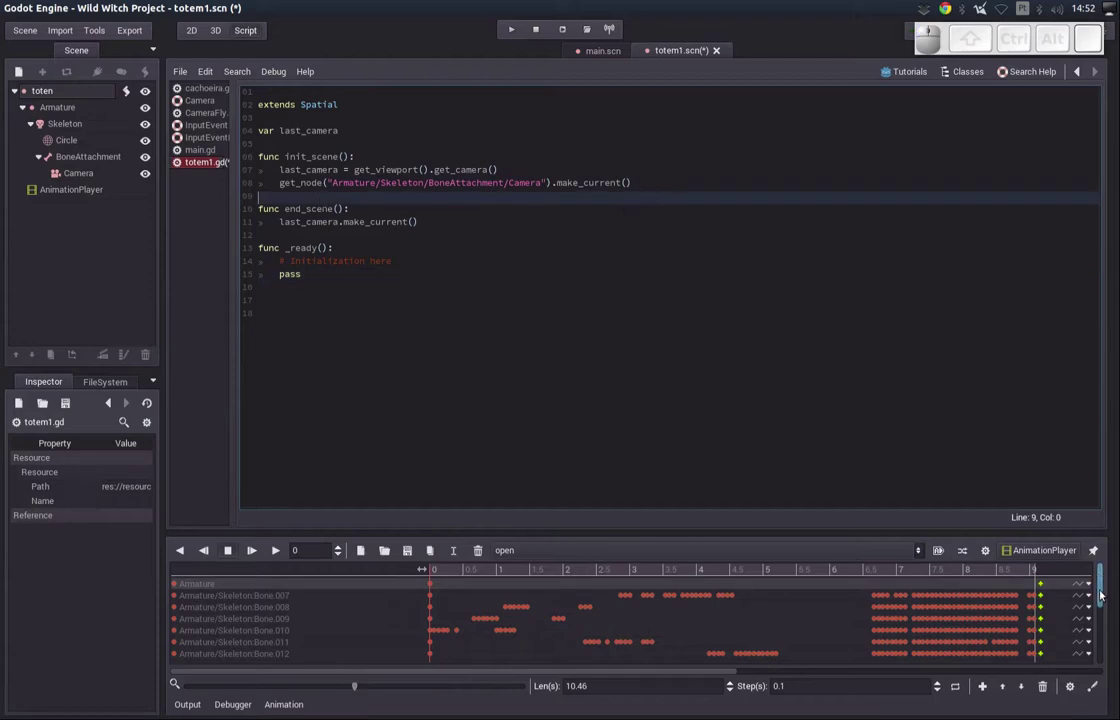
- In the 3D totem scene, select the AnimationPlayer and bring up the add-track choices
click(218, 31)
click(50, 189)
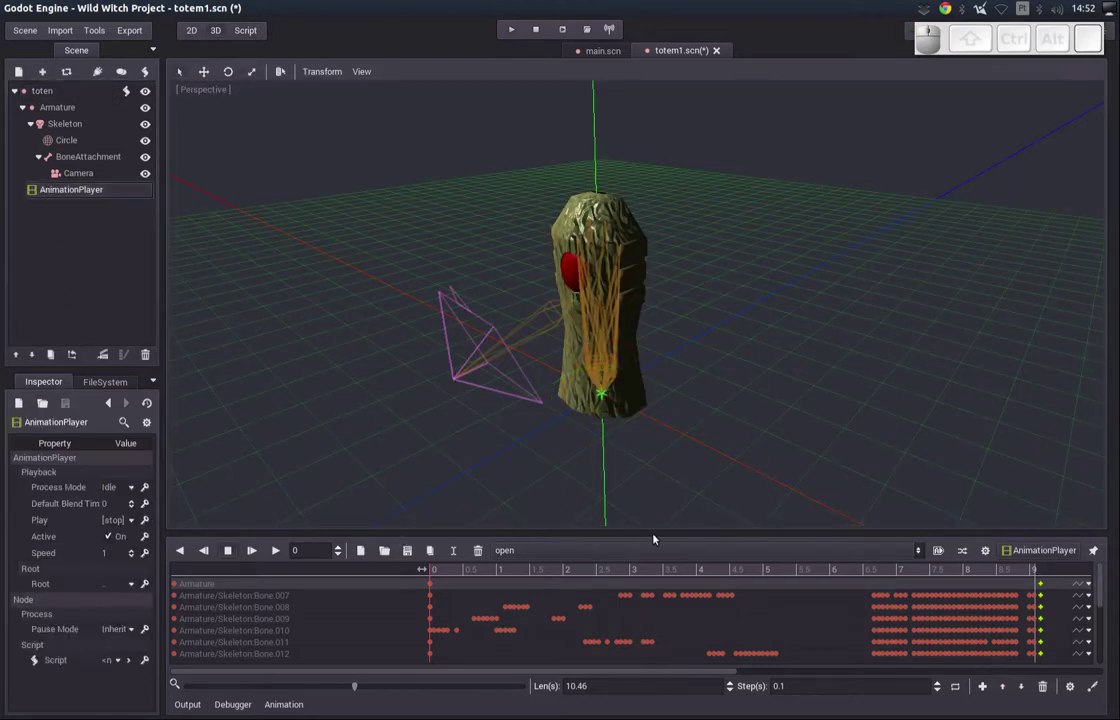
drag(1100, 573, 1104, 659)
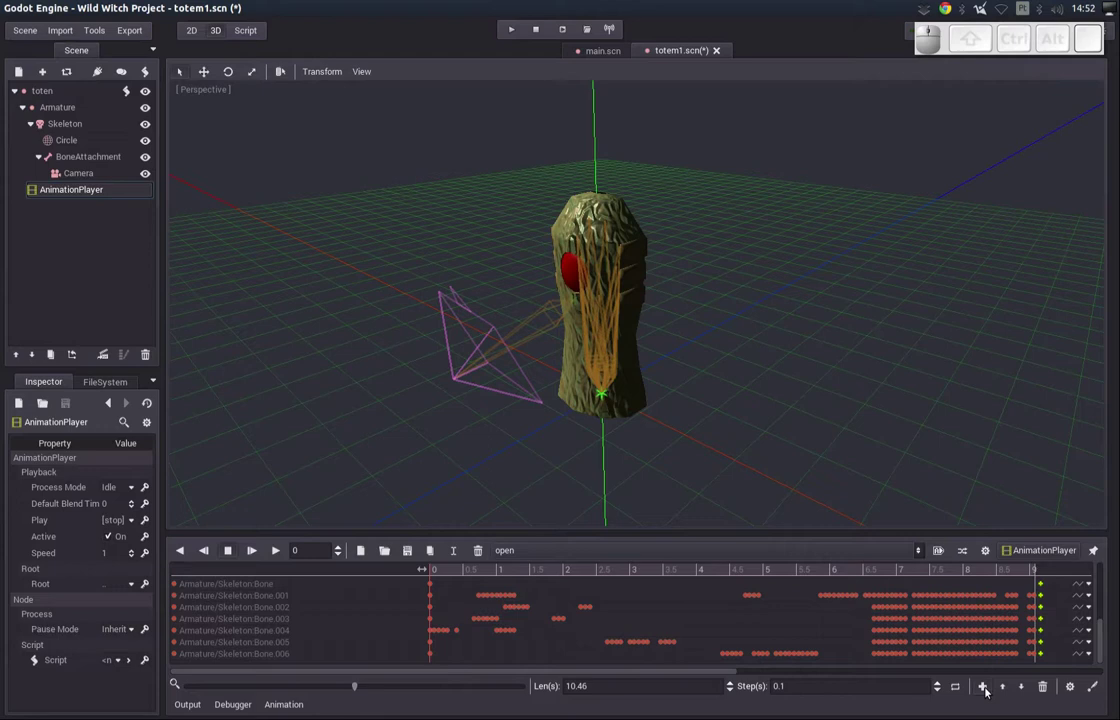
click(990, 690)
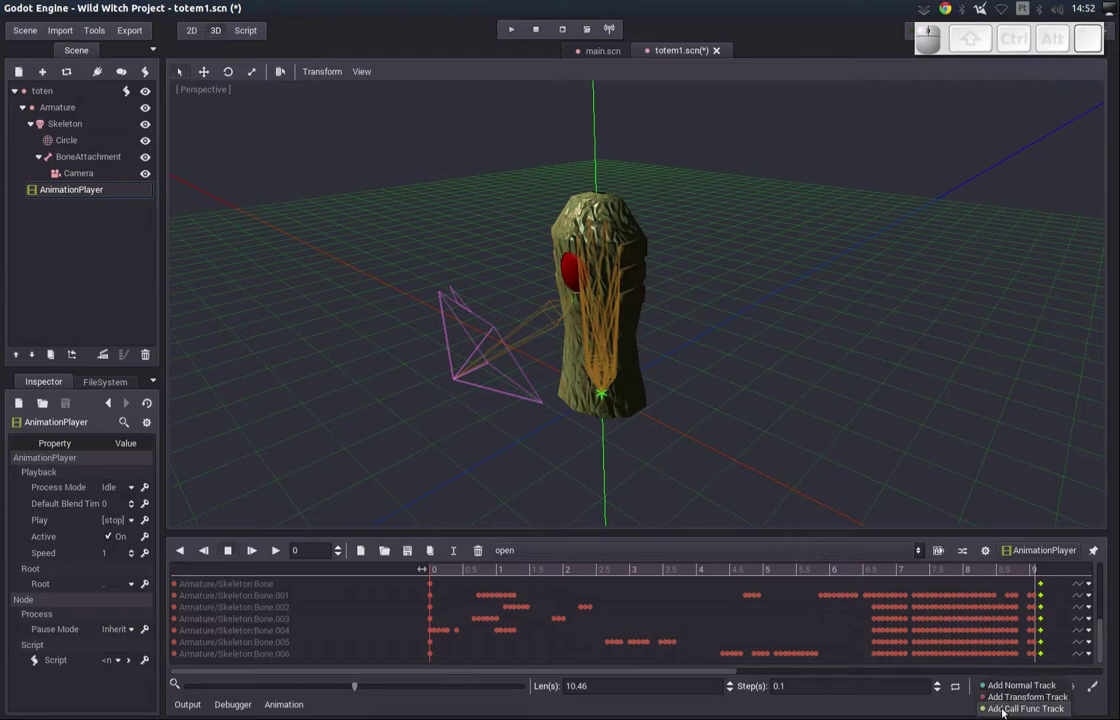
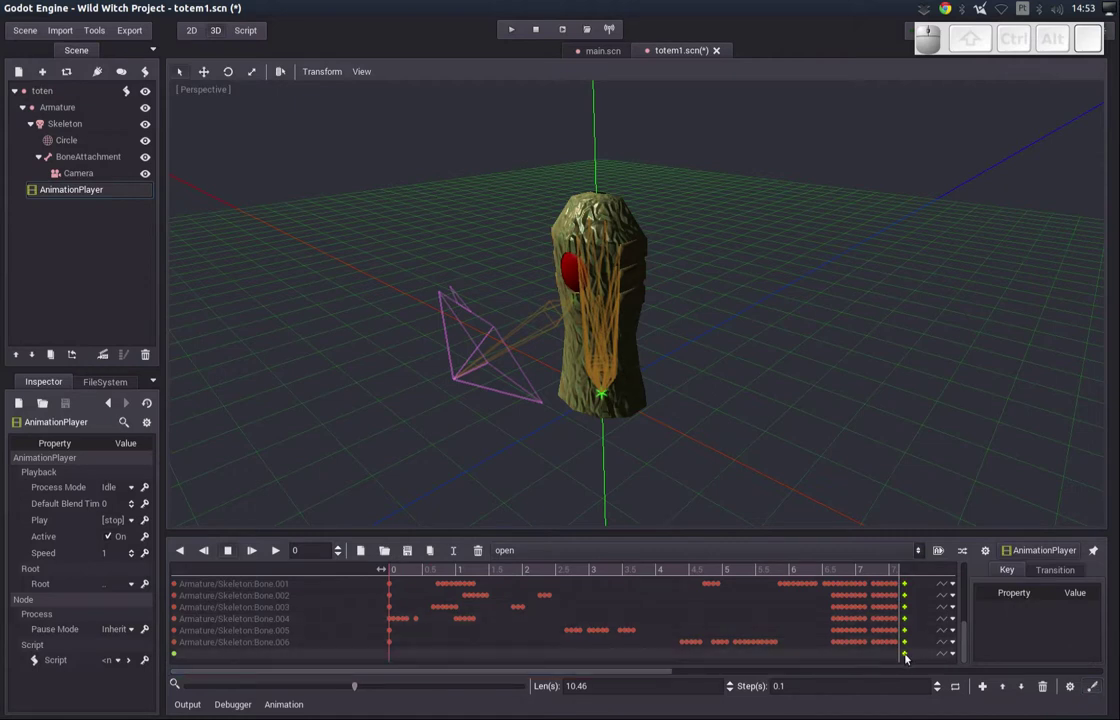
- Name the call key at time 0 init_scene
click(905, 654)
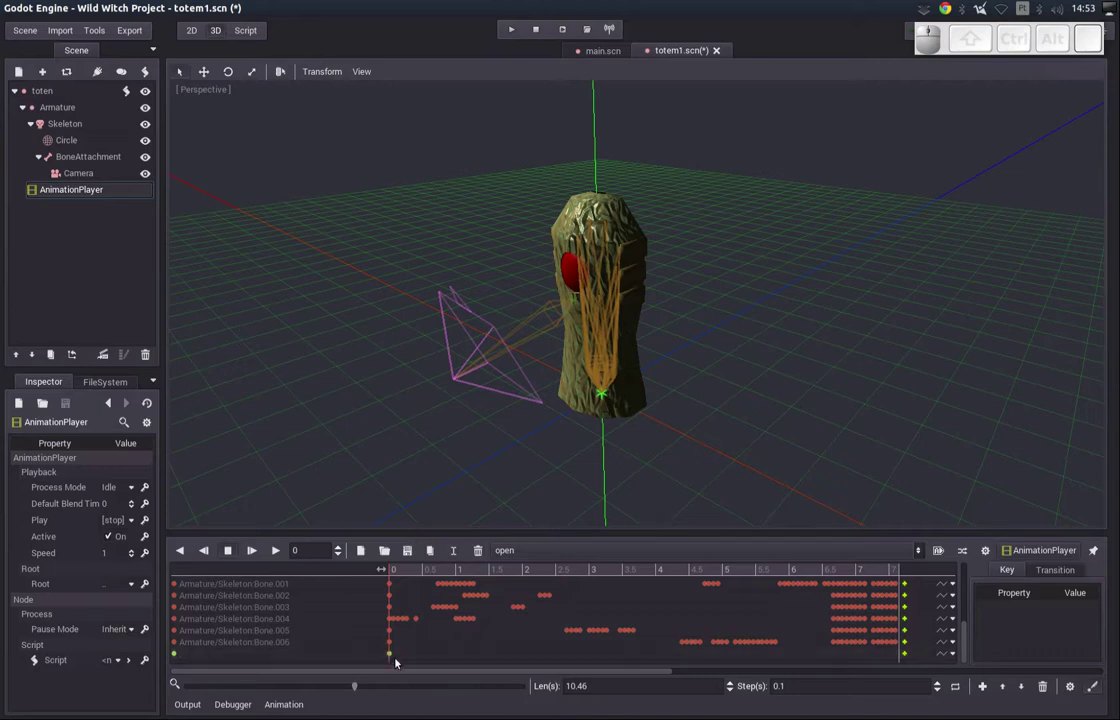
click(390, 654)
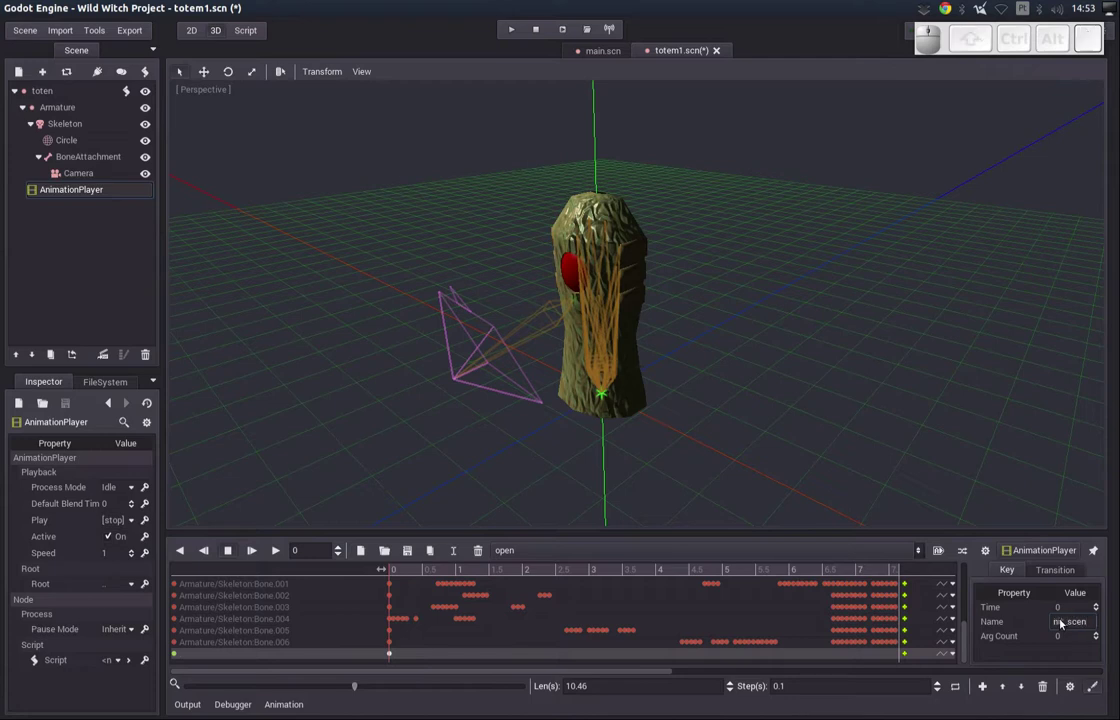
key(Return)
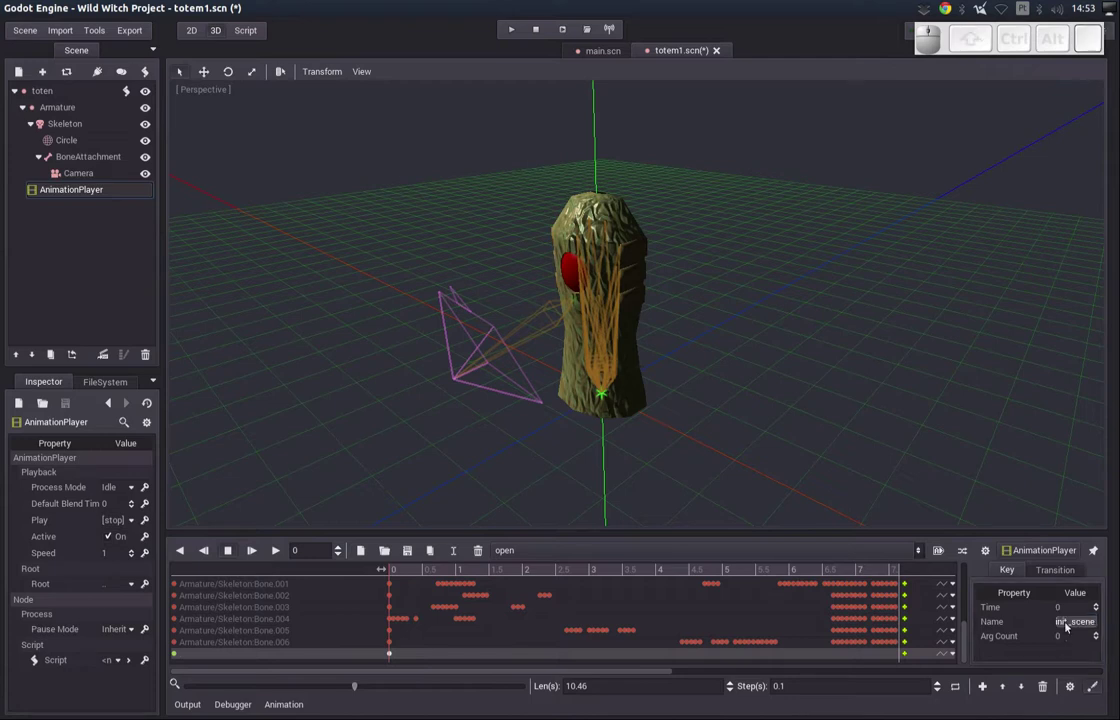
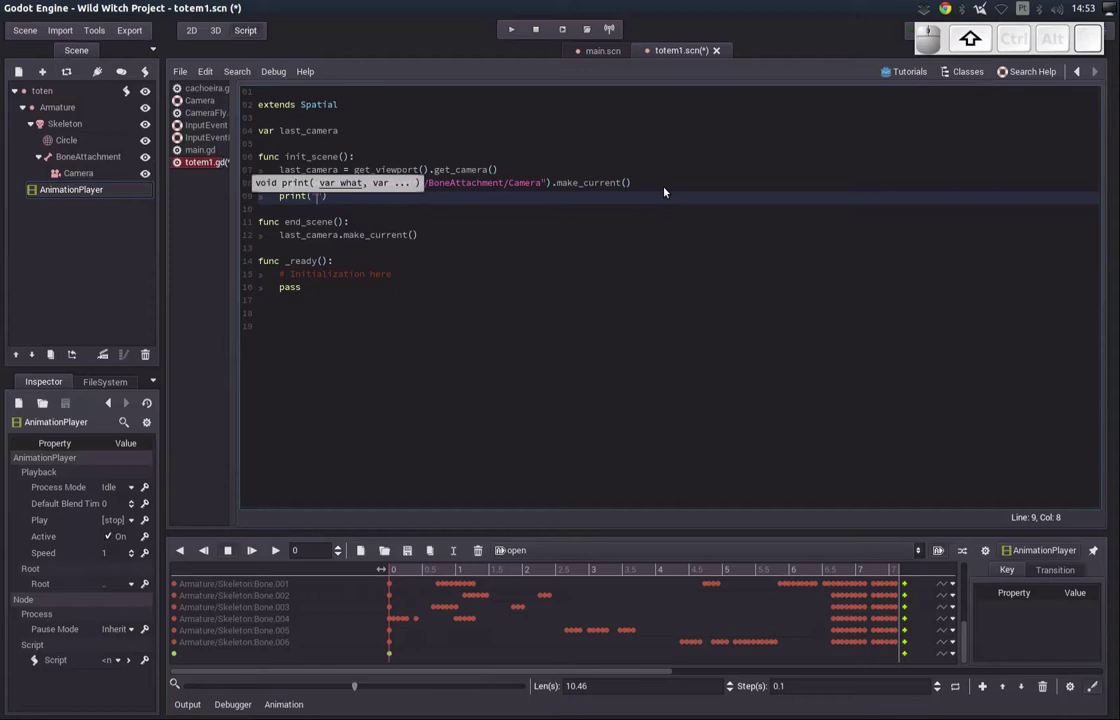
- Add print("Work work") to init_scene, run the scene to see it, then close the game
key(shift+space)
key(Down)
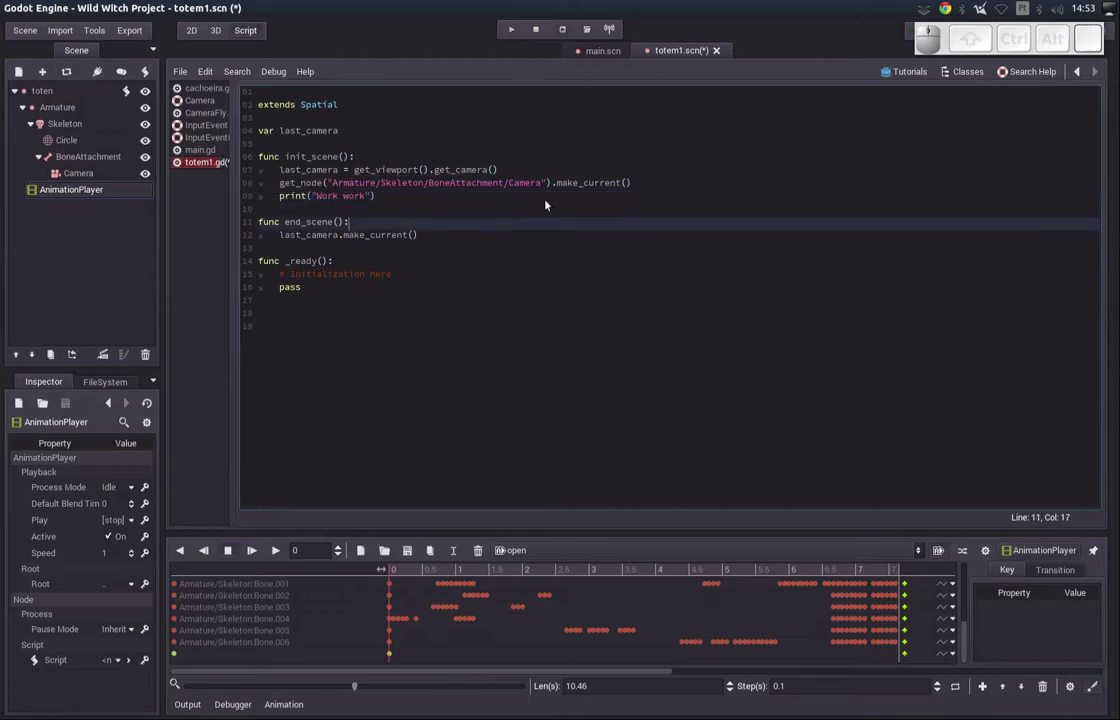
key(F6)
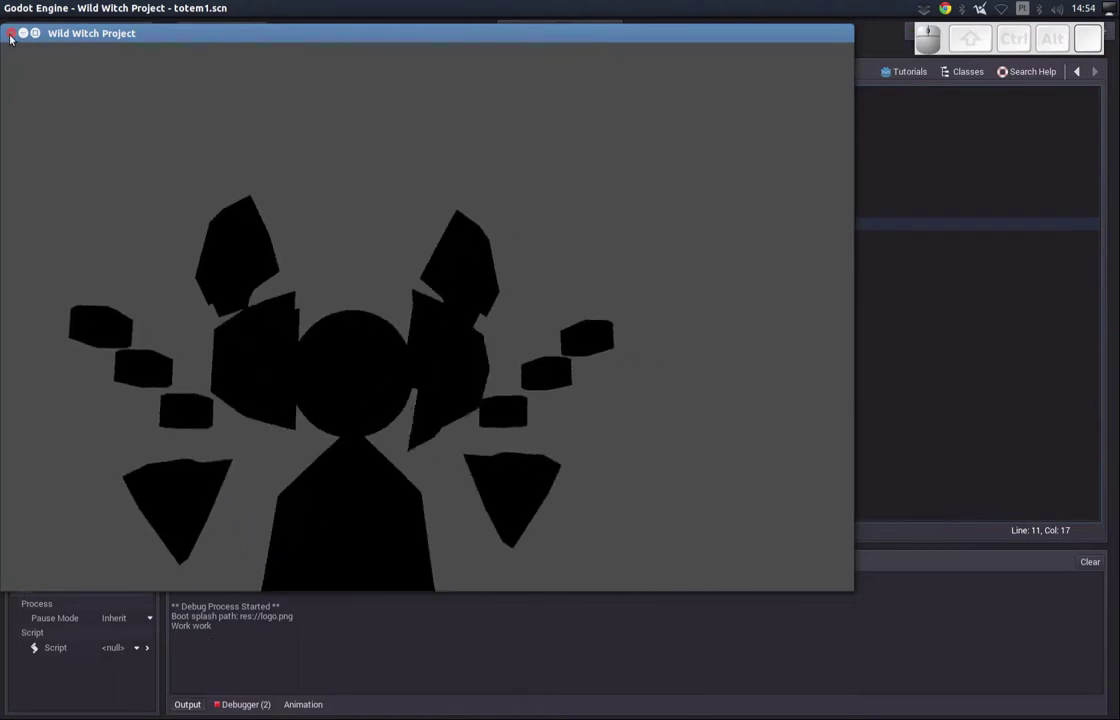
click(14, 37)
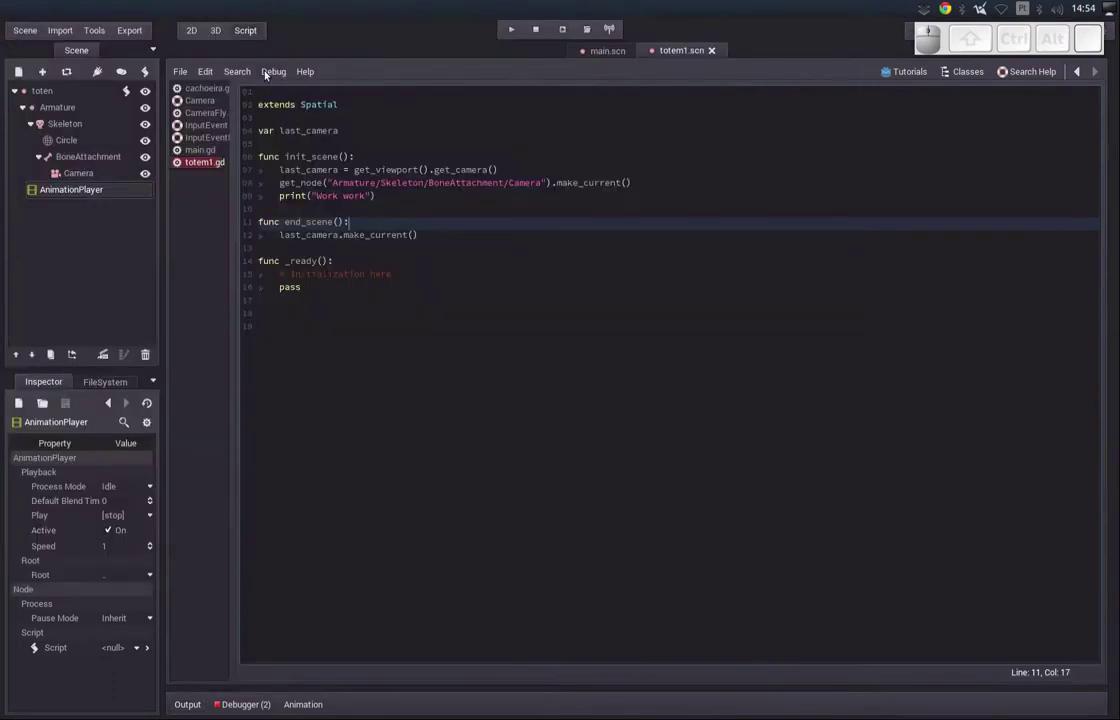
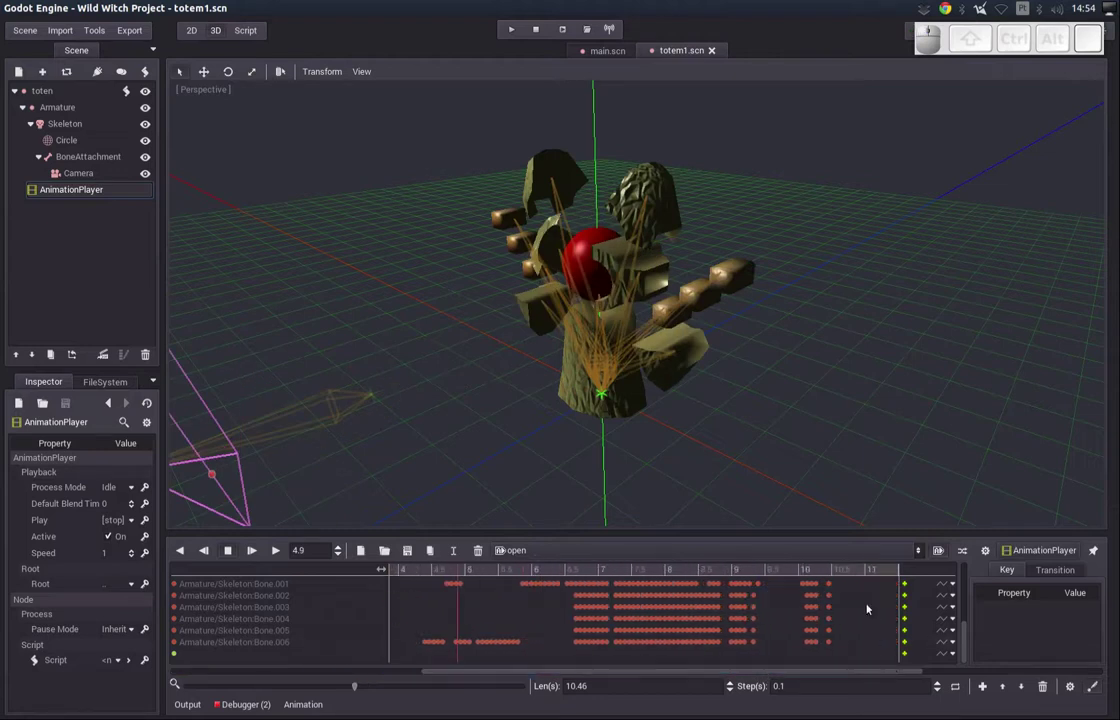
- Add a call key at 10.46 s on the call track named end_scene
drag(815, 569, 832, 573)
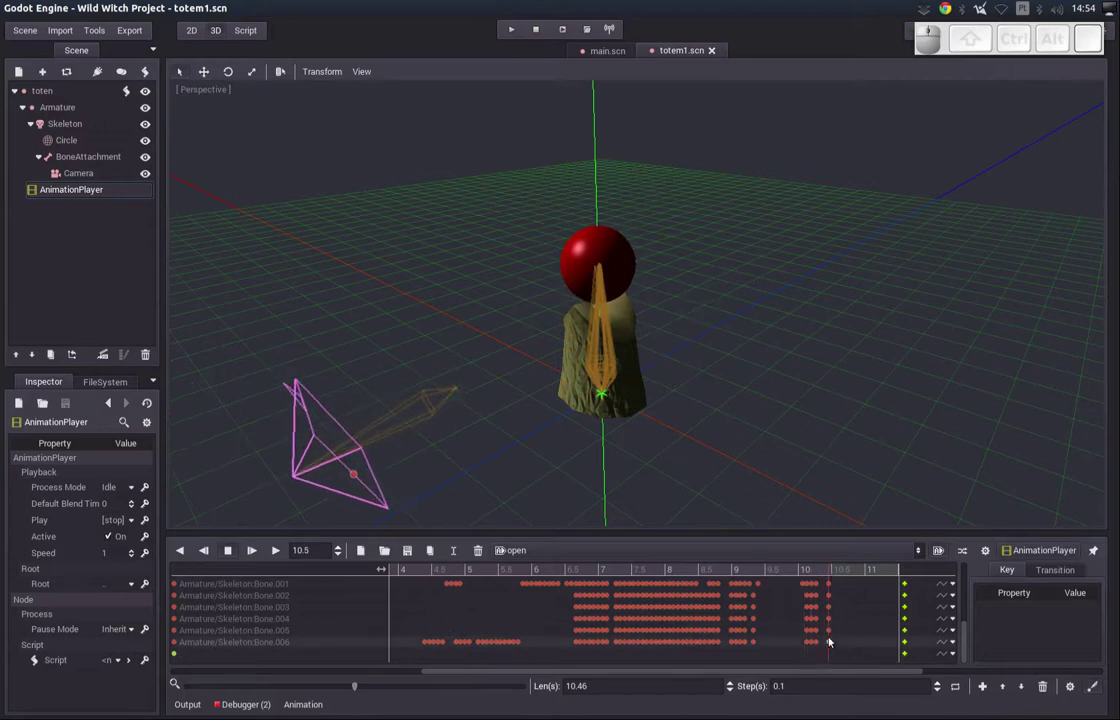
click(826, 574)
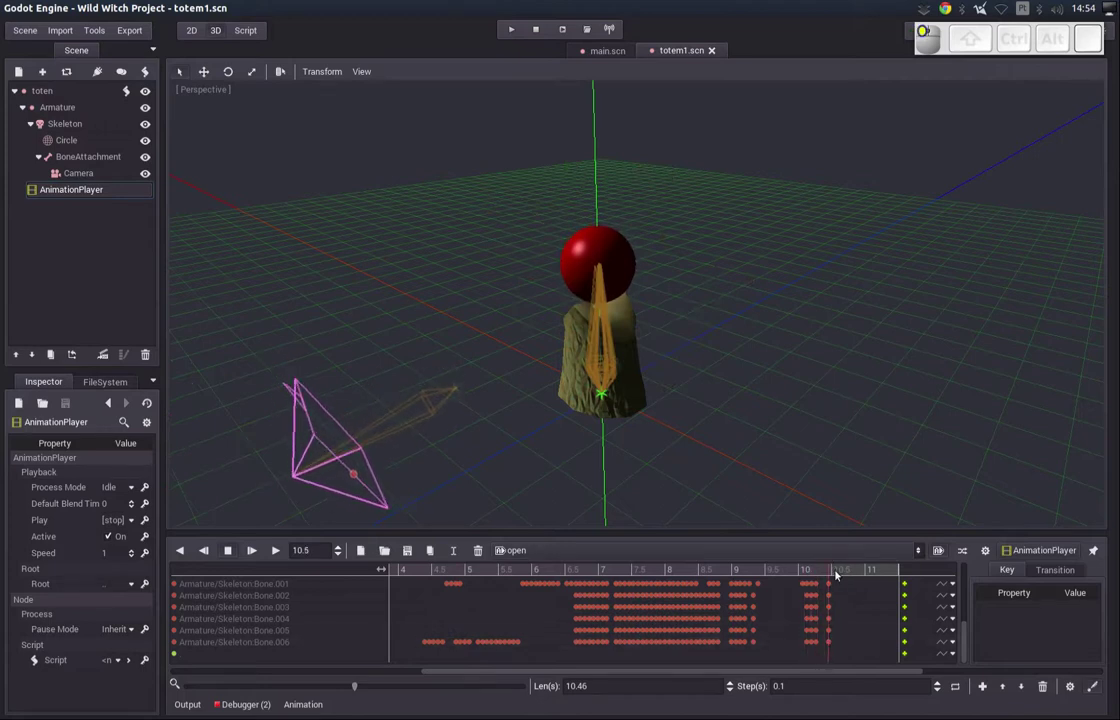
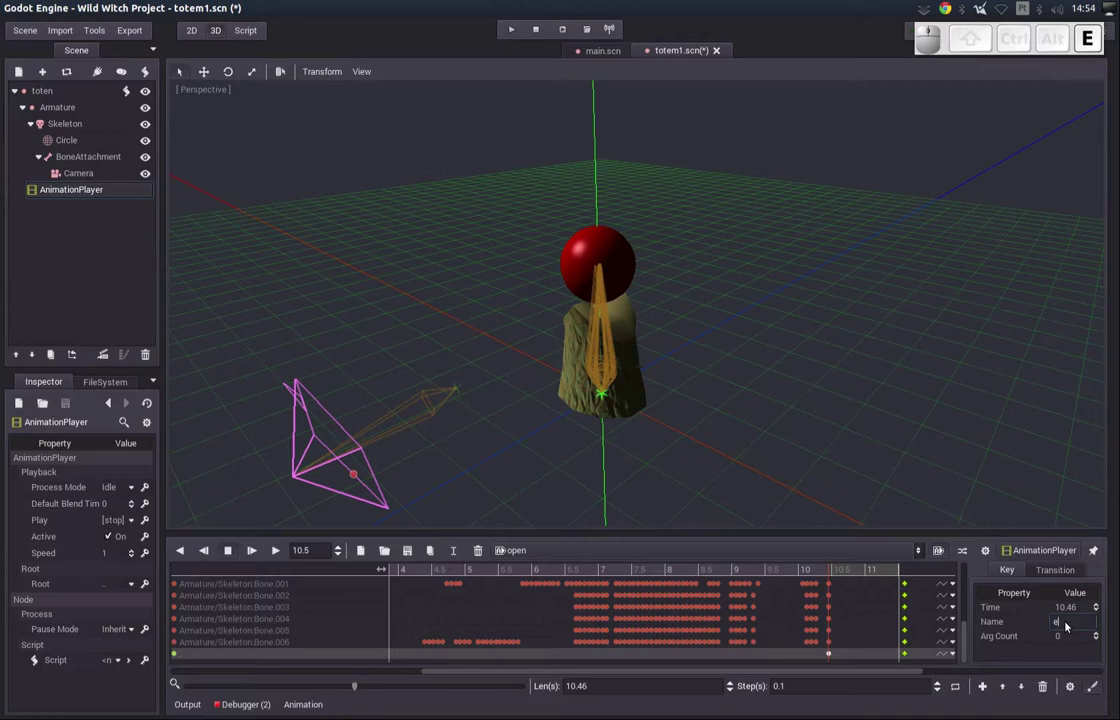
key(shift+Return)
drag(755, 670, 452, 681)
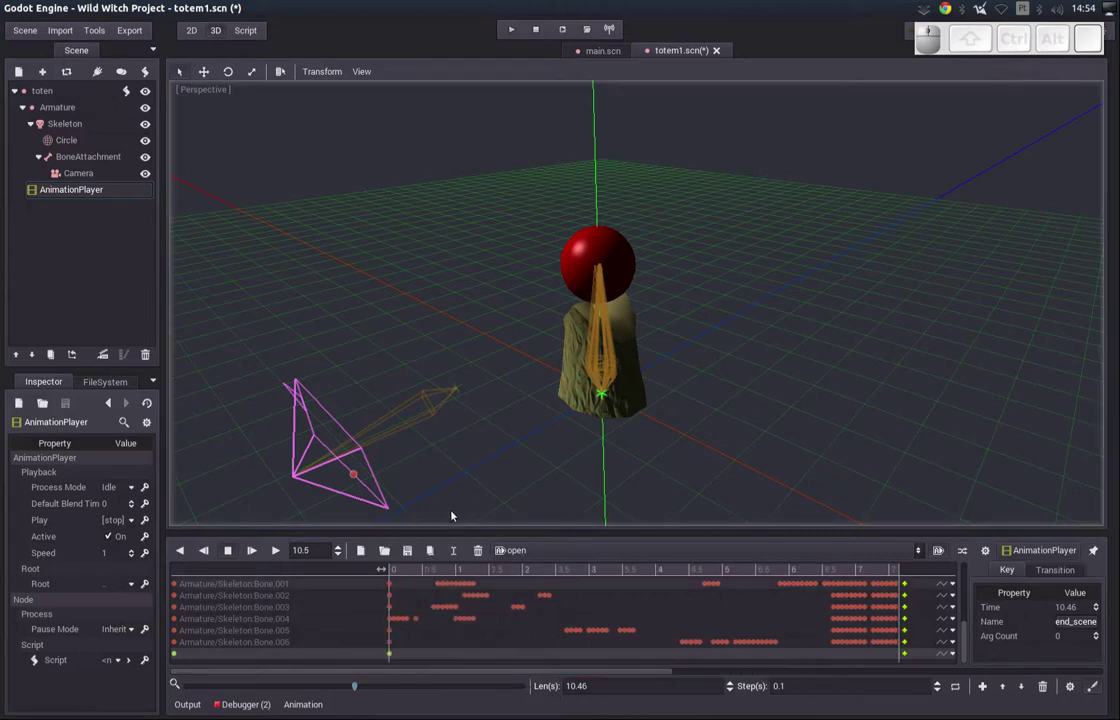
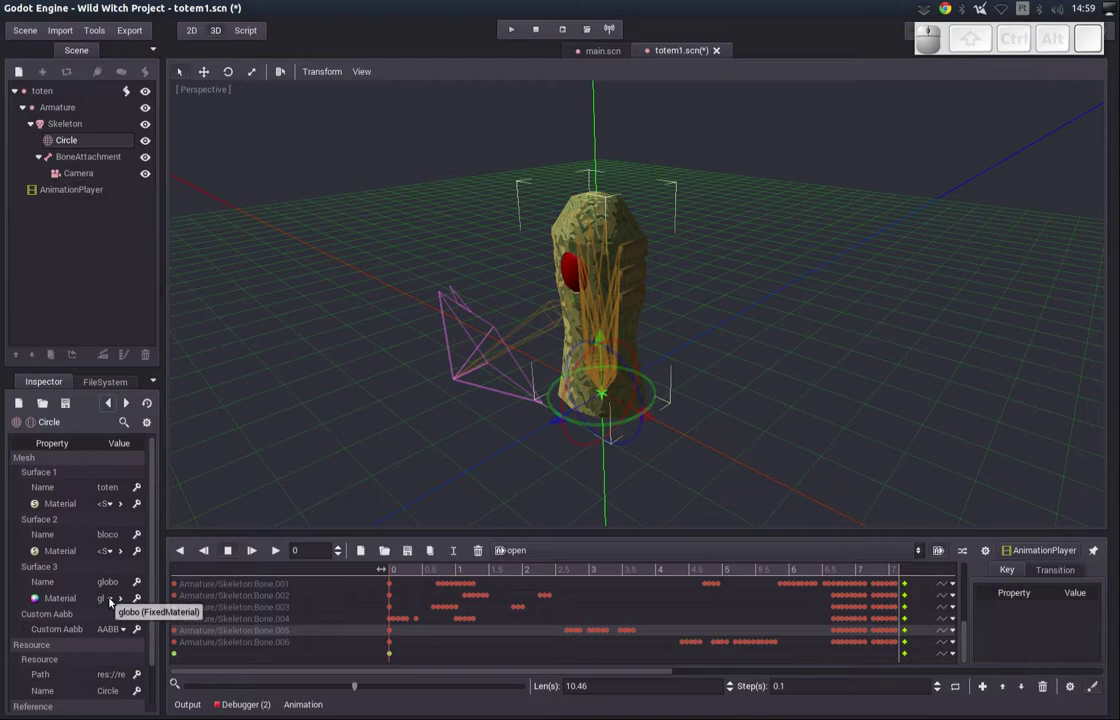
- Select the Circle mesh node to show its surface materials
click(9, 126)
click(23, 26)
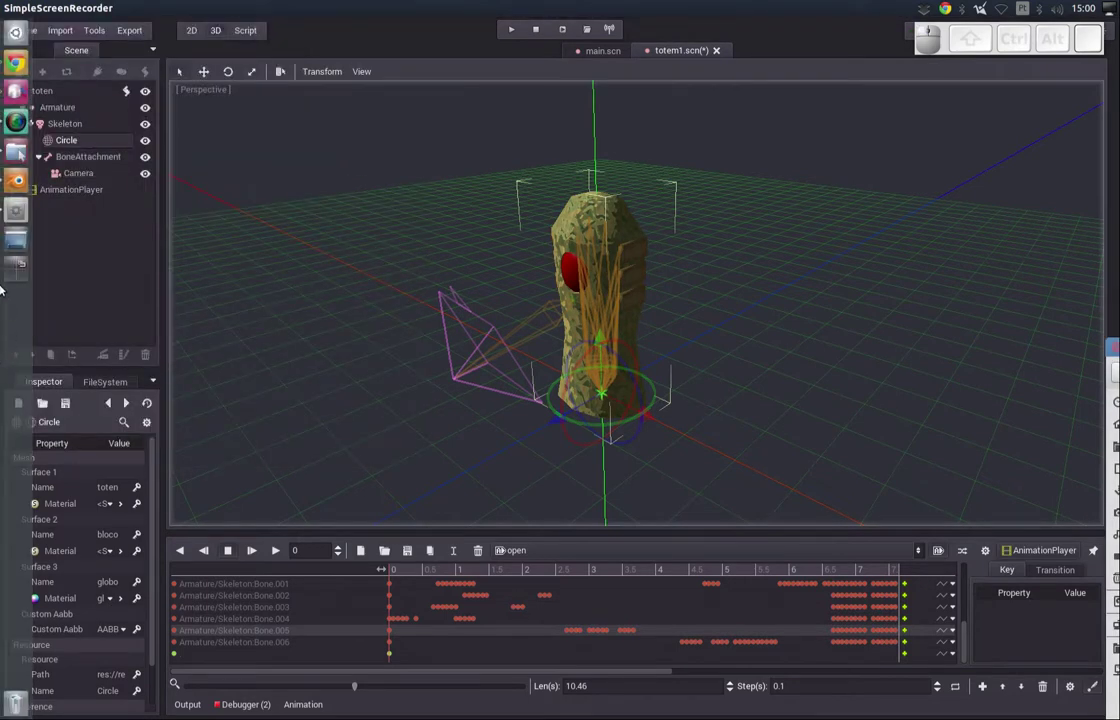
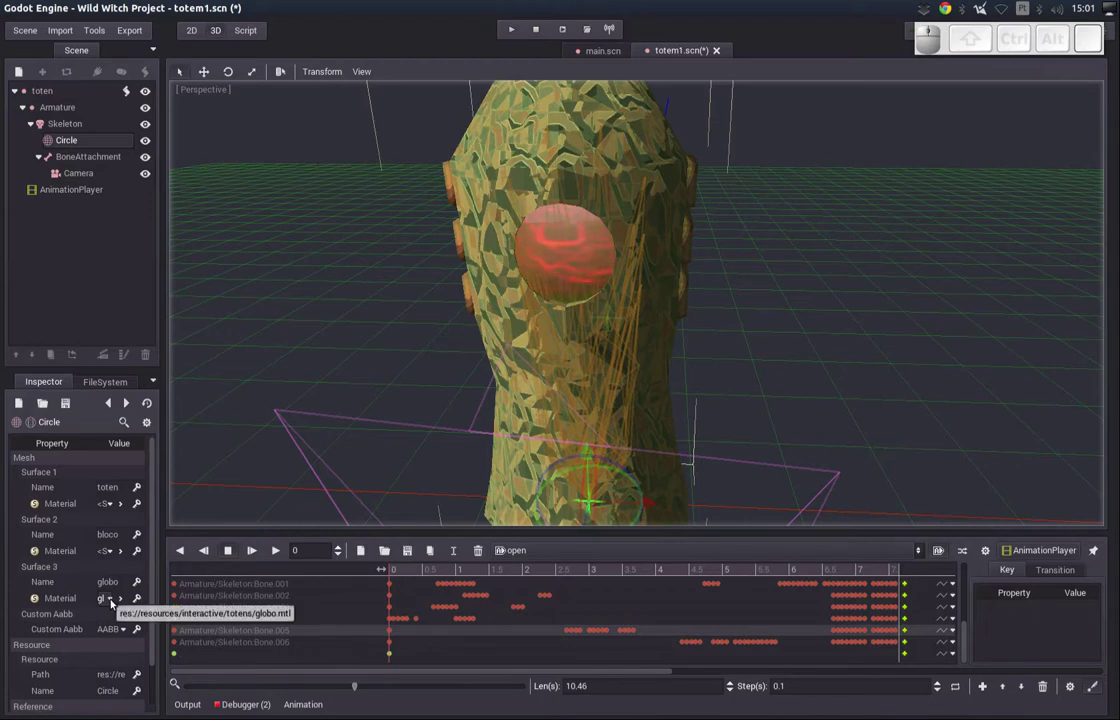
- Edit the globo material, setting shader Scale to 0 and Speed to 1
click(115, 601)
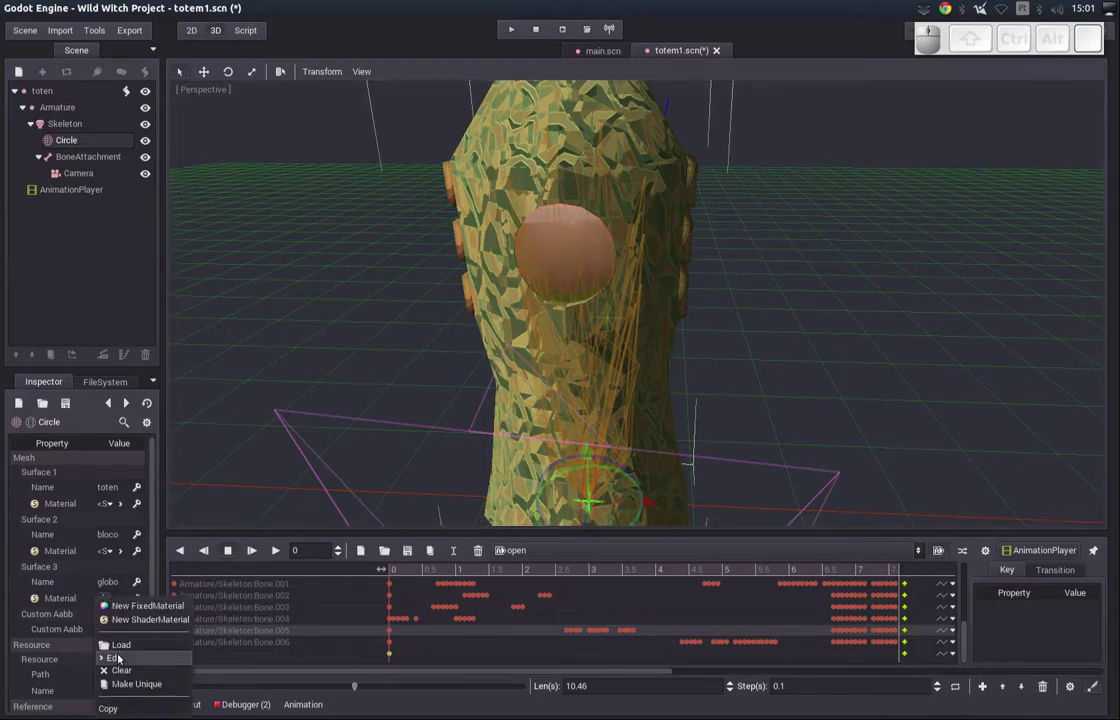
click(117, 654)
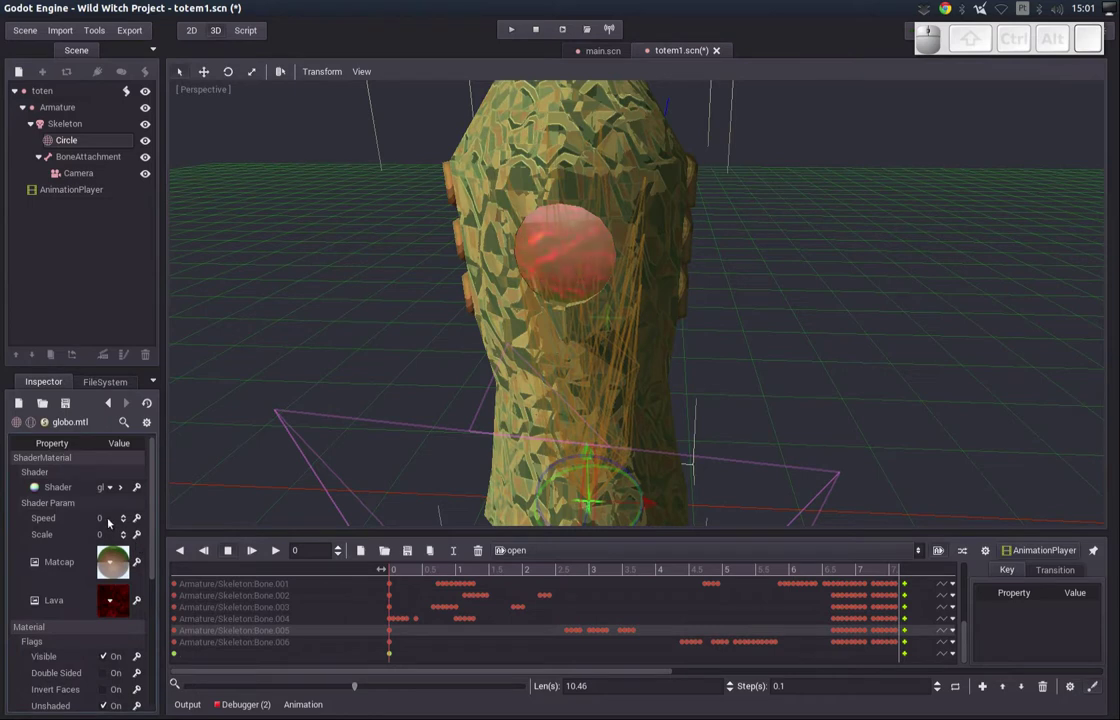
click(112, 538)
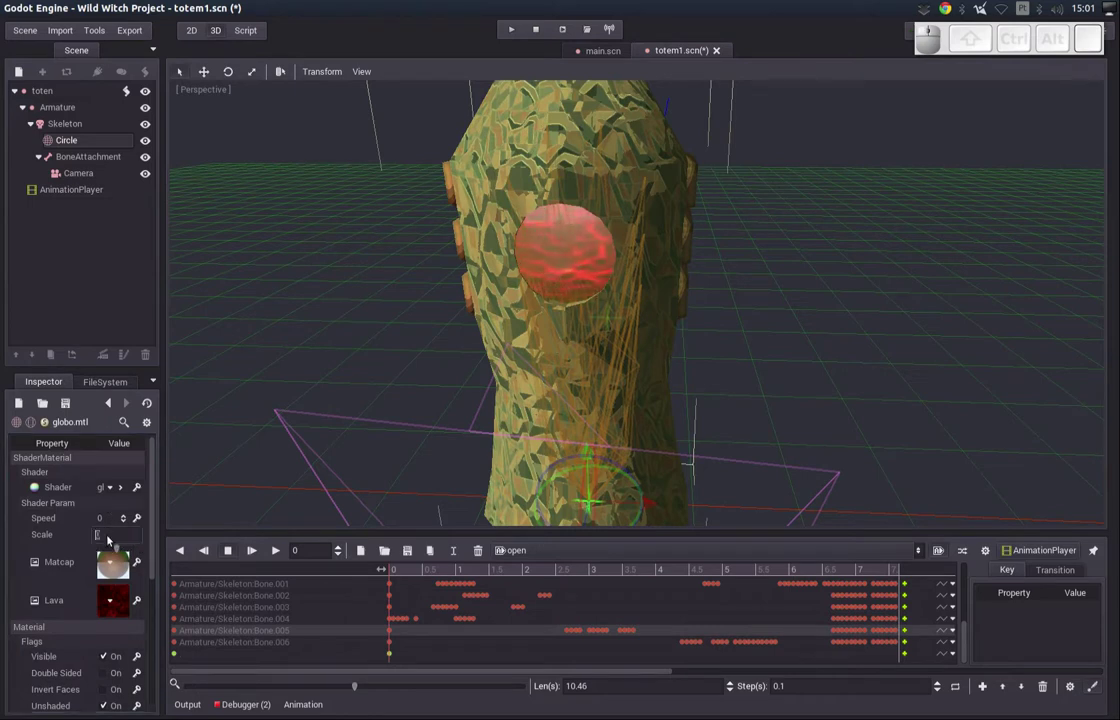
key(0)
key(Return)
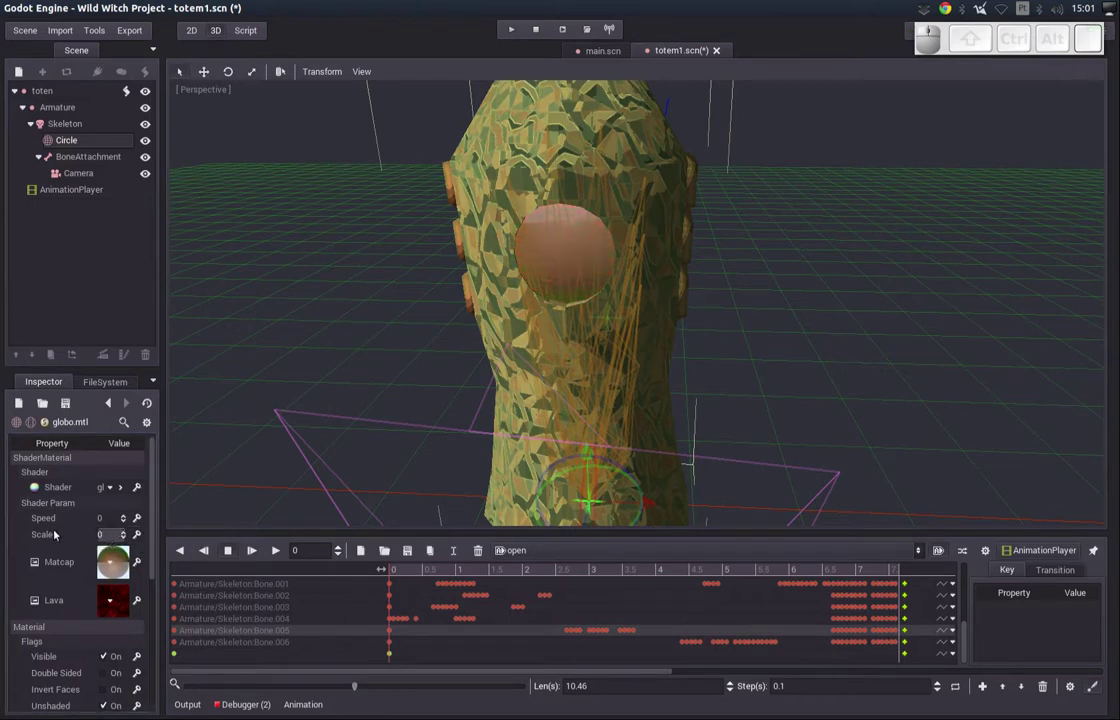
click(48, 541)
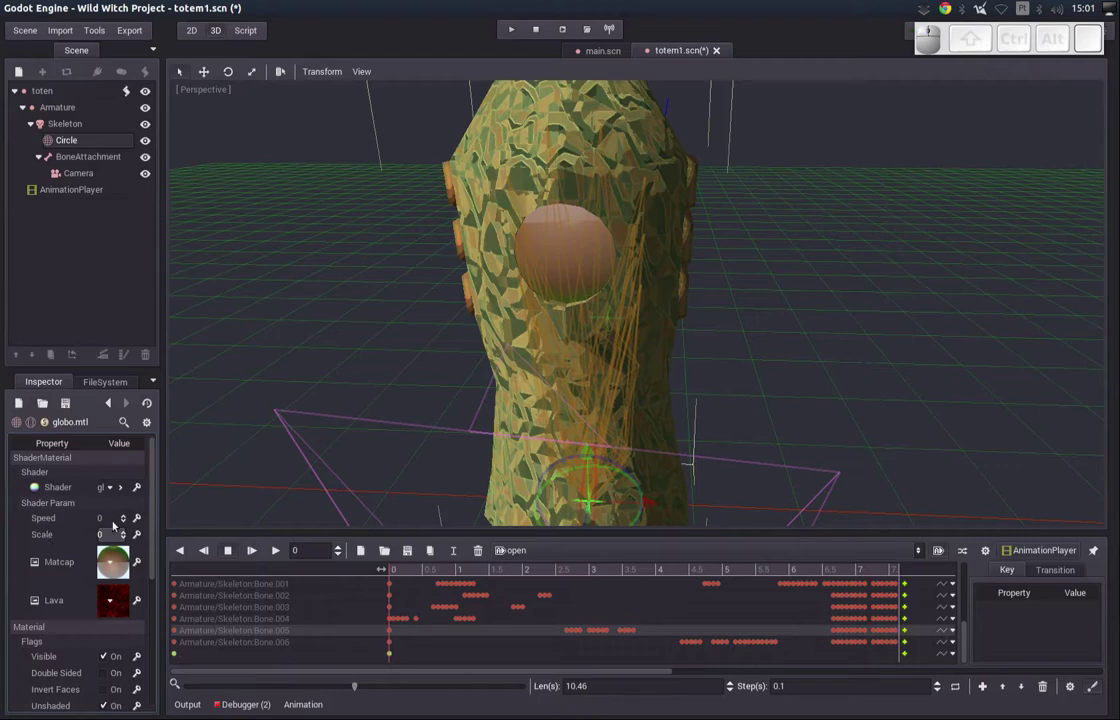
click(105, 523)
key(1)
key(Return)
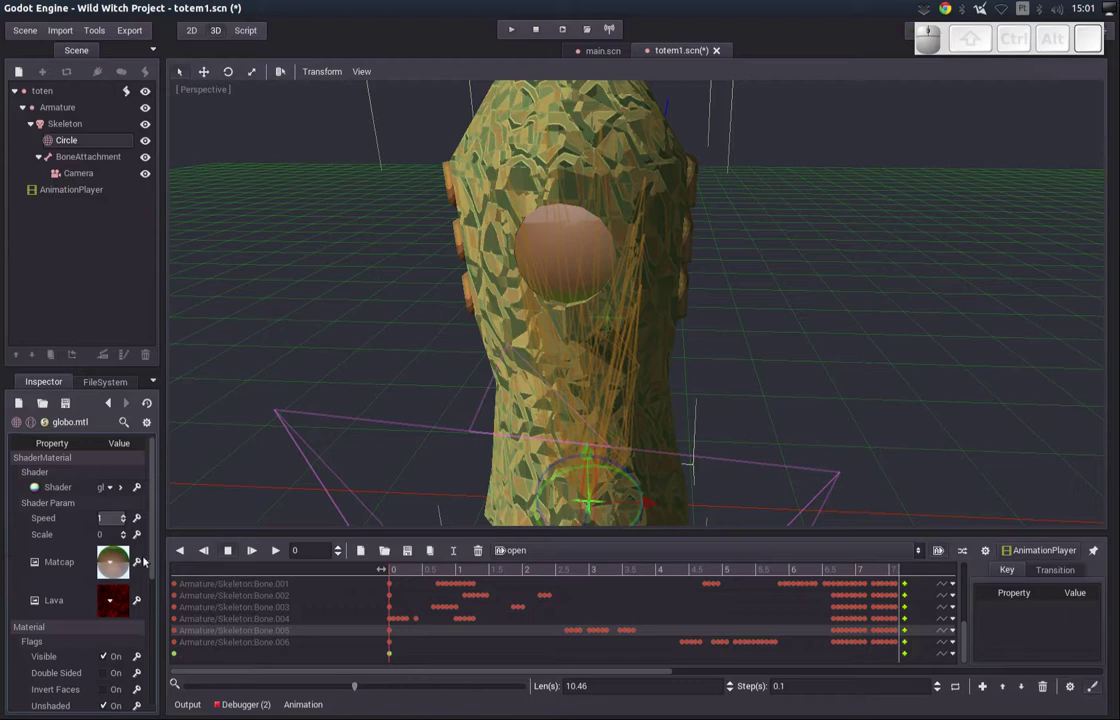
drag(844, 358, 840, 355)
scroll(up, 3)
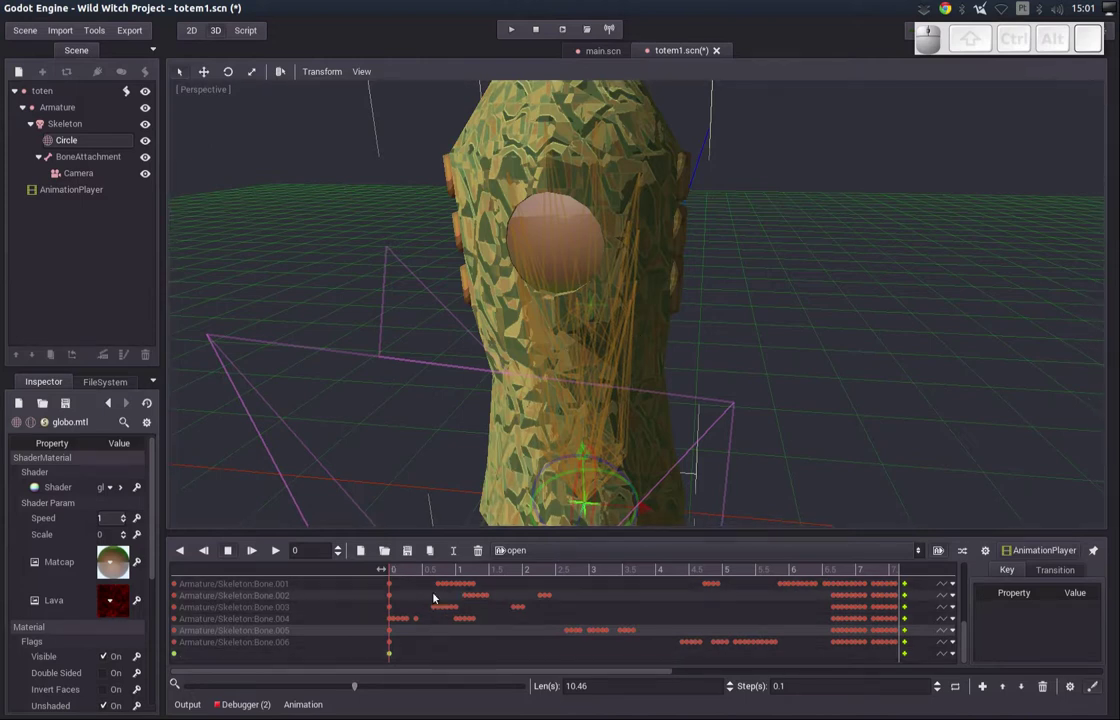
- Under #material, write get_node("Armature/Skeleton/Circle").get_mesh().surface_get_material(2)
drag(396, 571, 347, 606)
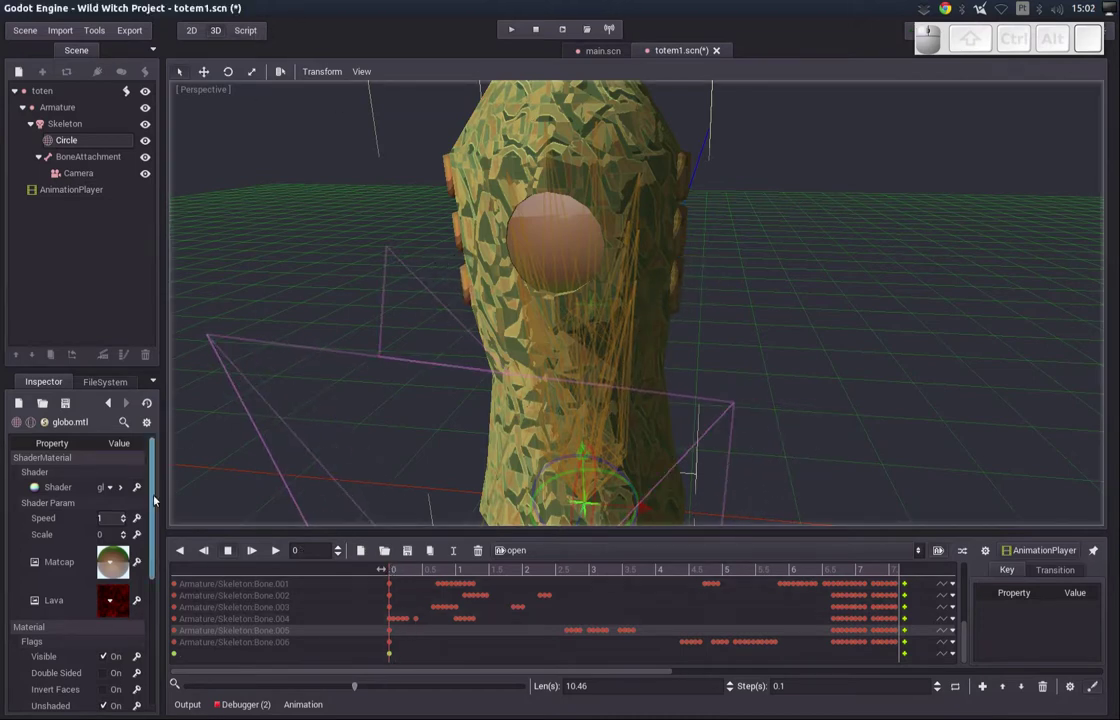
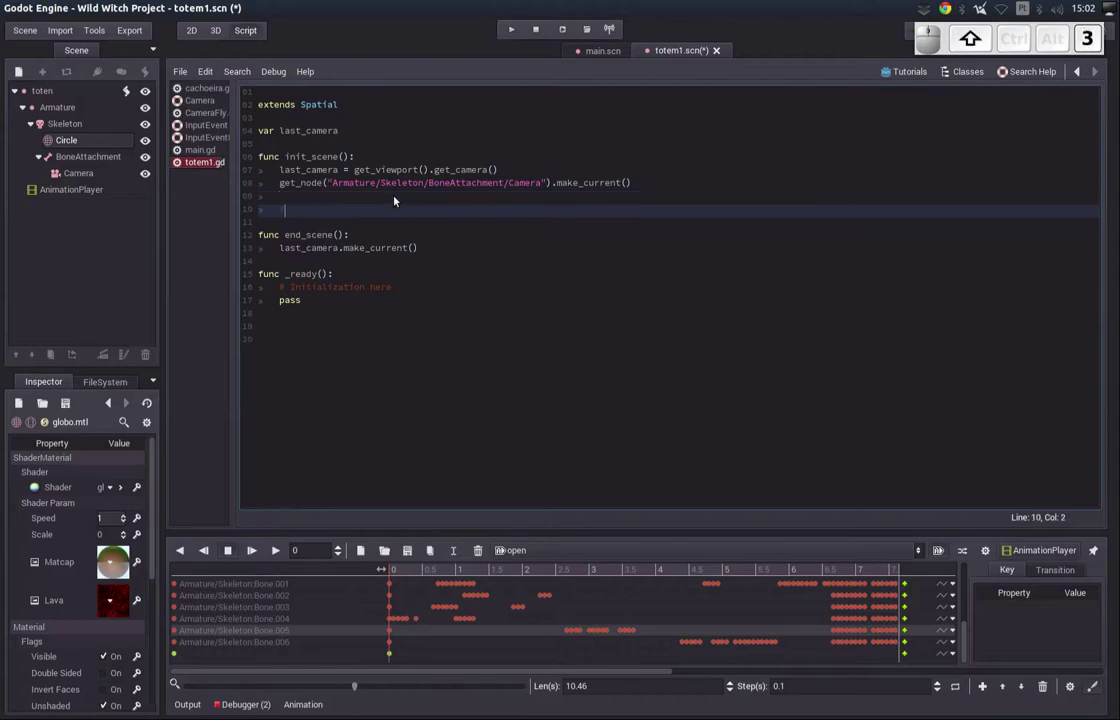
key(Return)
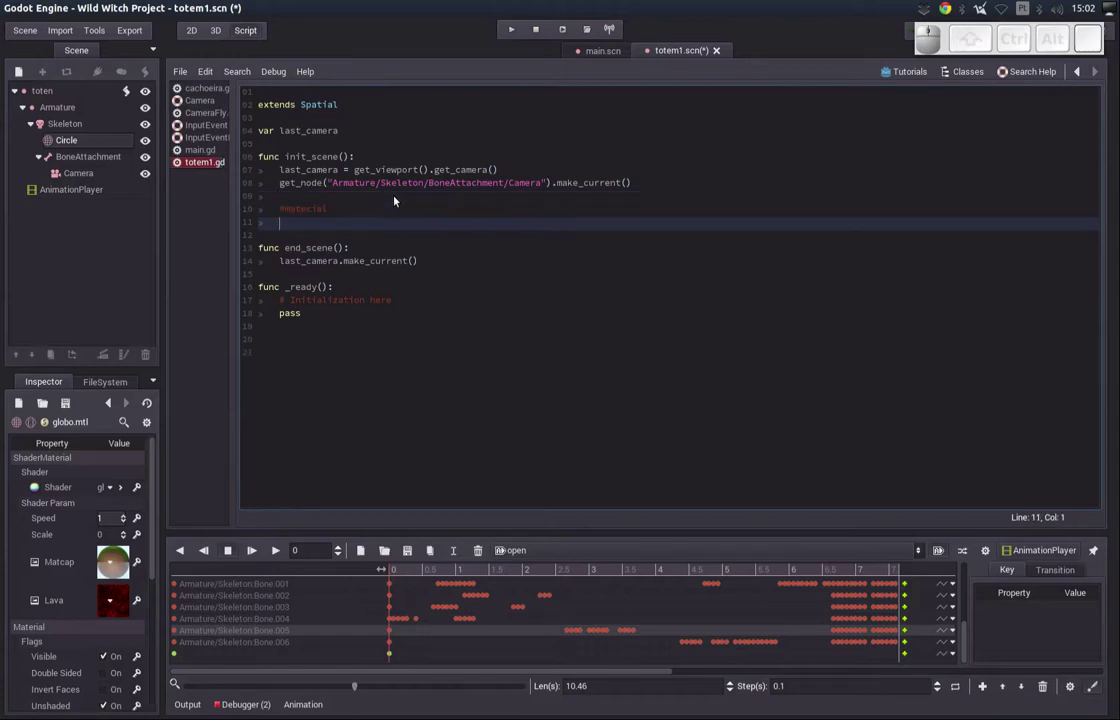
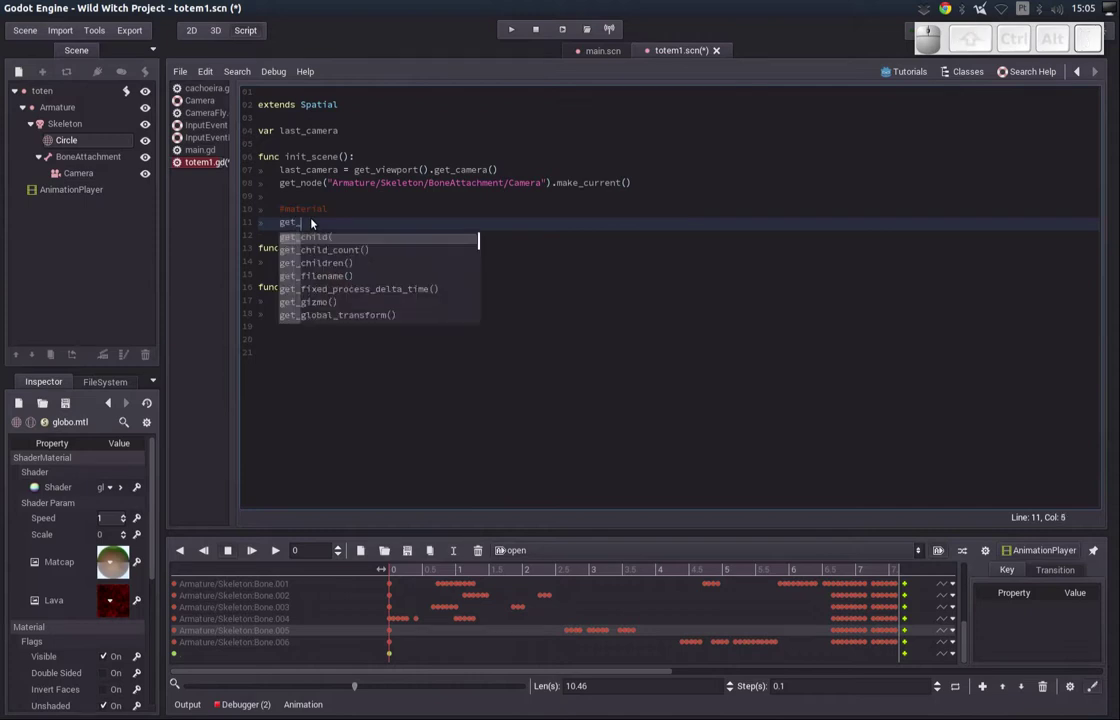
key(Return)
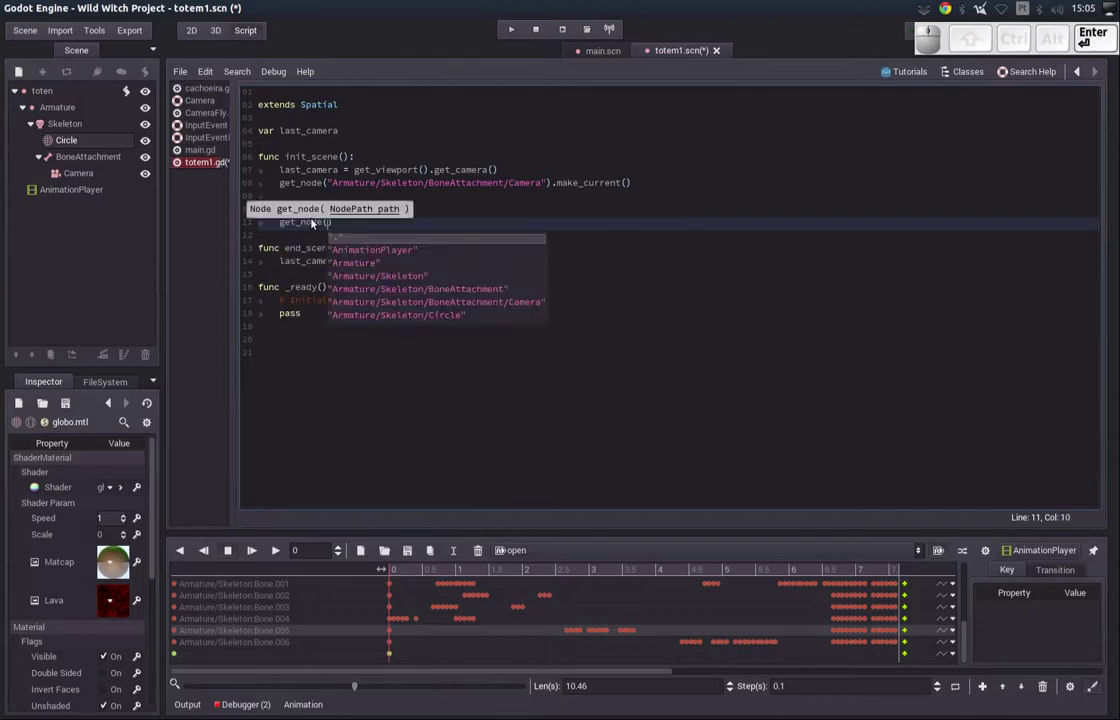
key(Down)
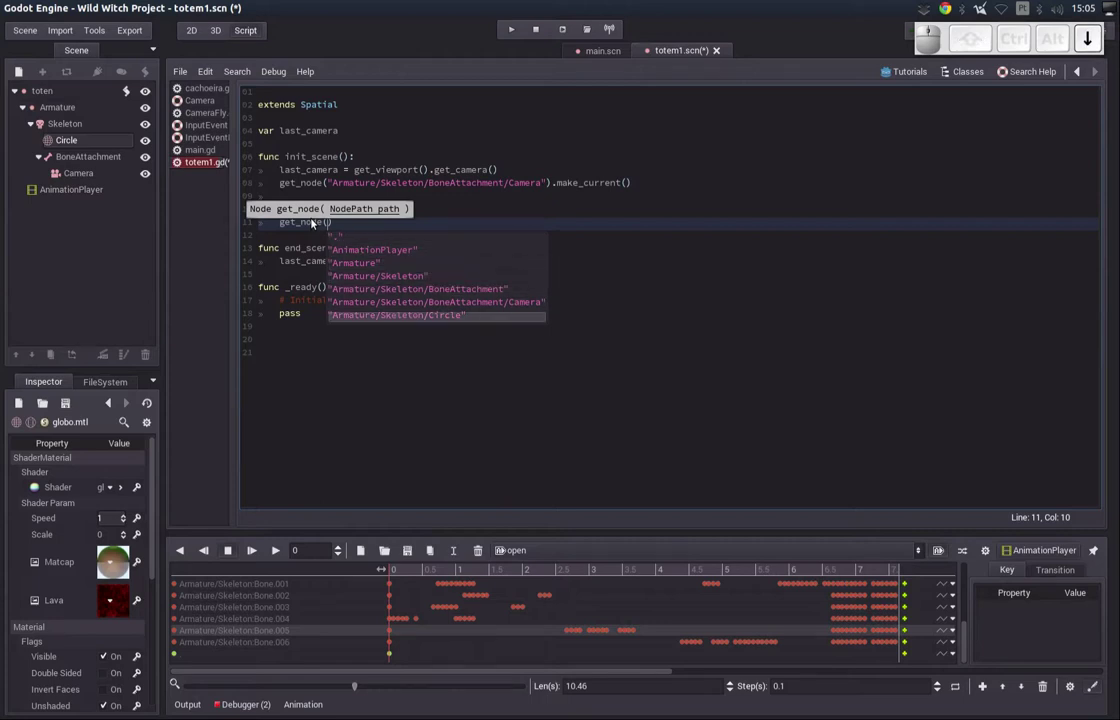
key(Return)
key(End)
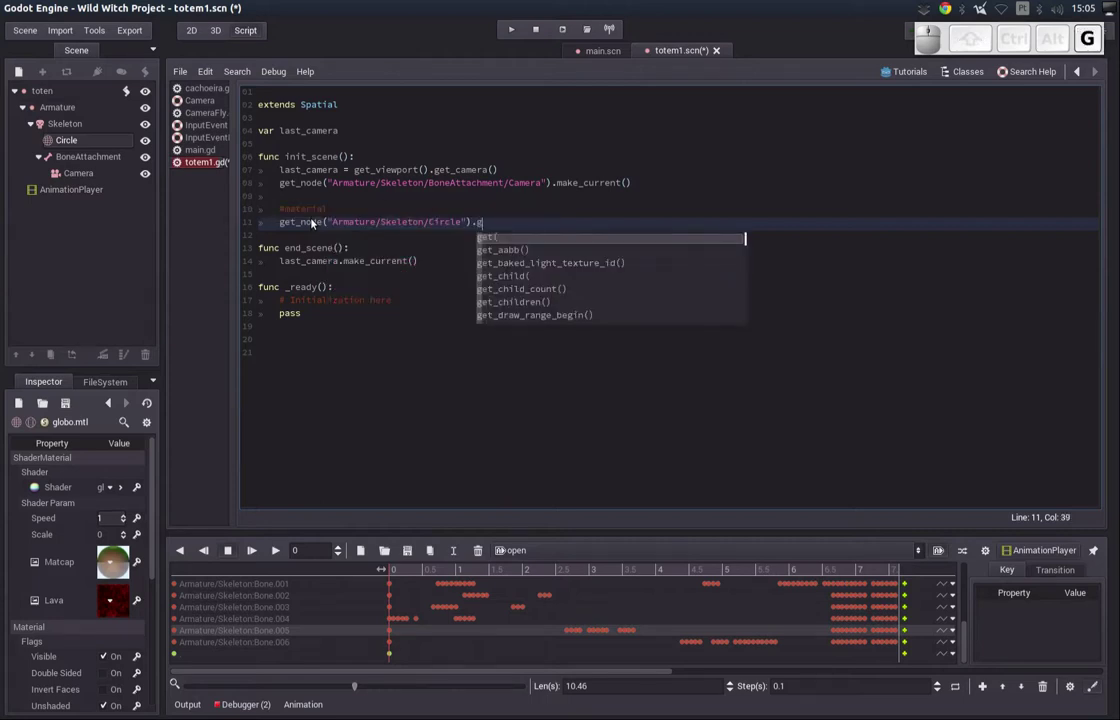
key(Down)
key(Return)
key(.)
key(u)
key(r)
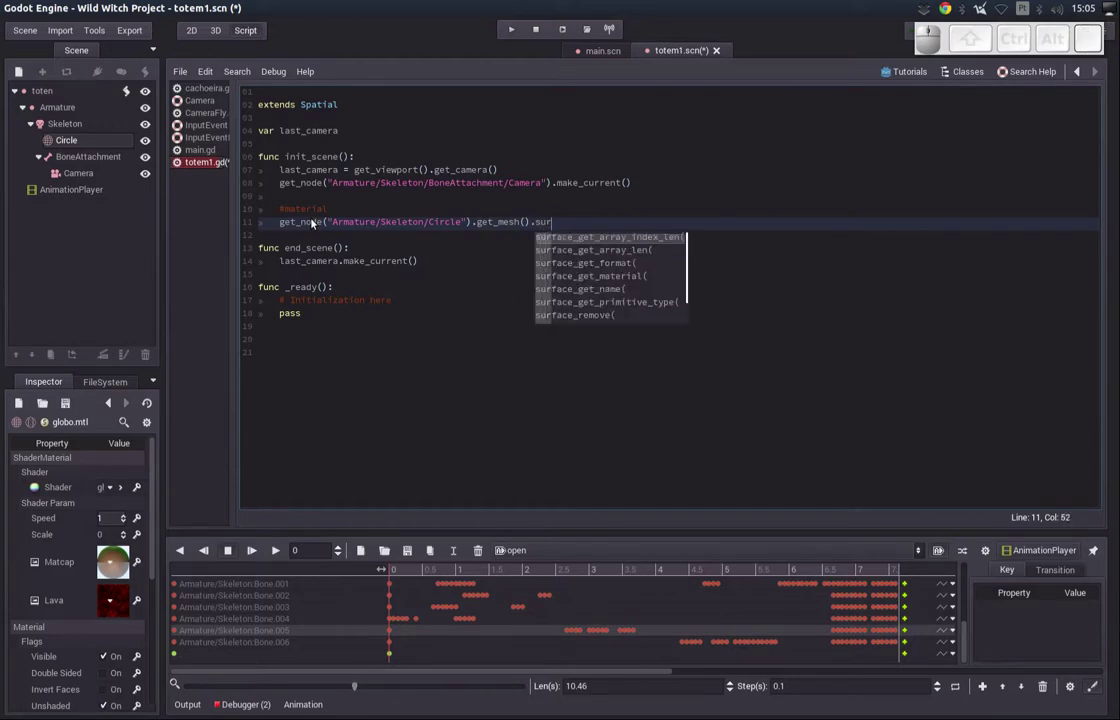
key(Down)
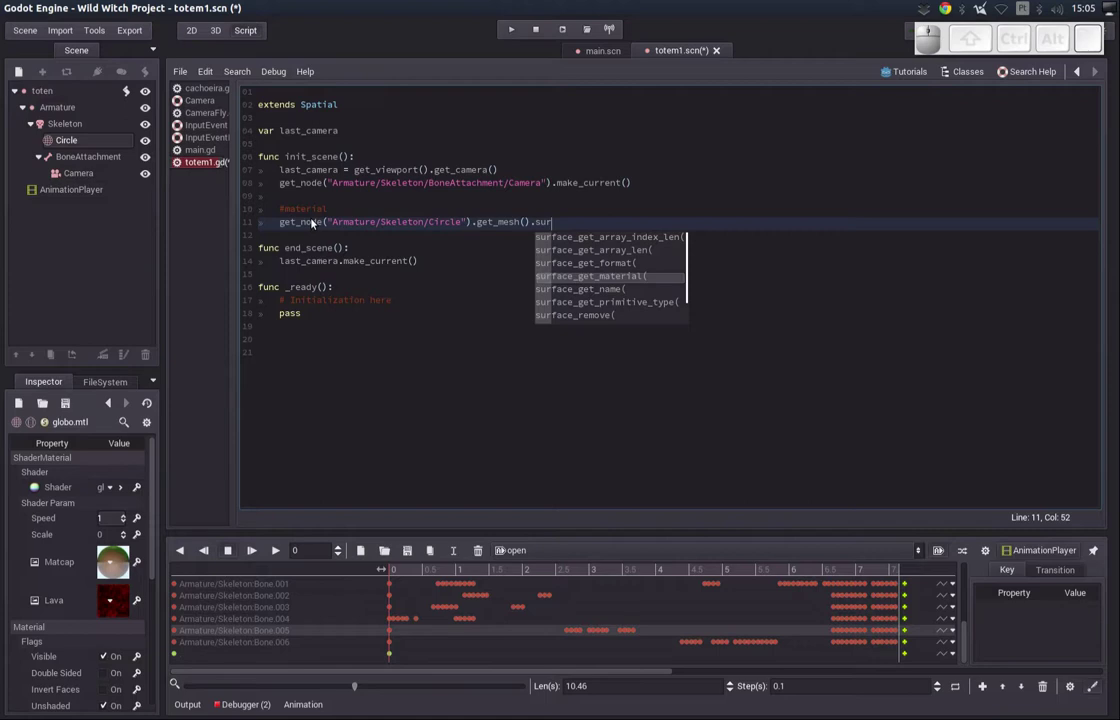
key(Return)
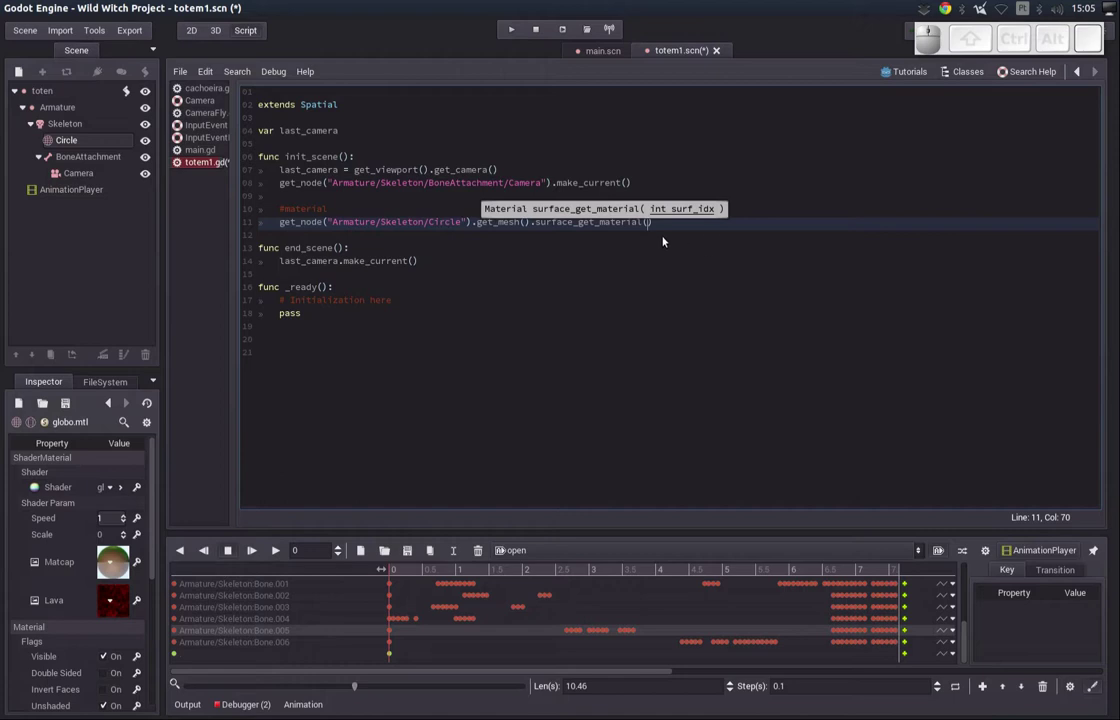
key(2)
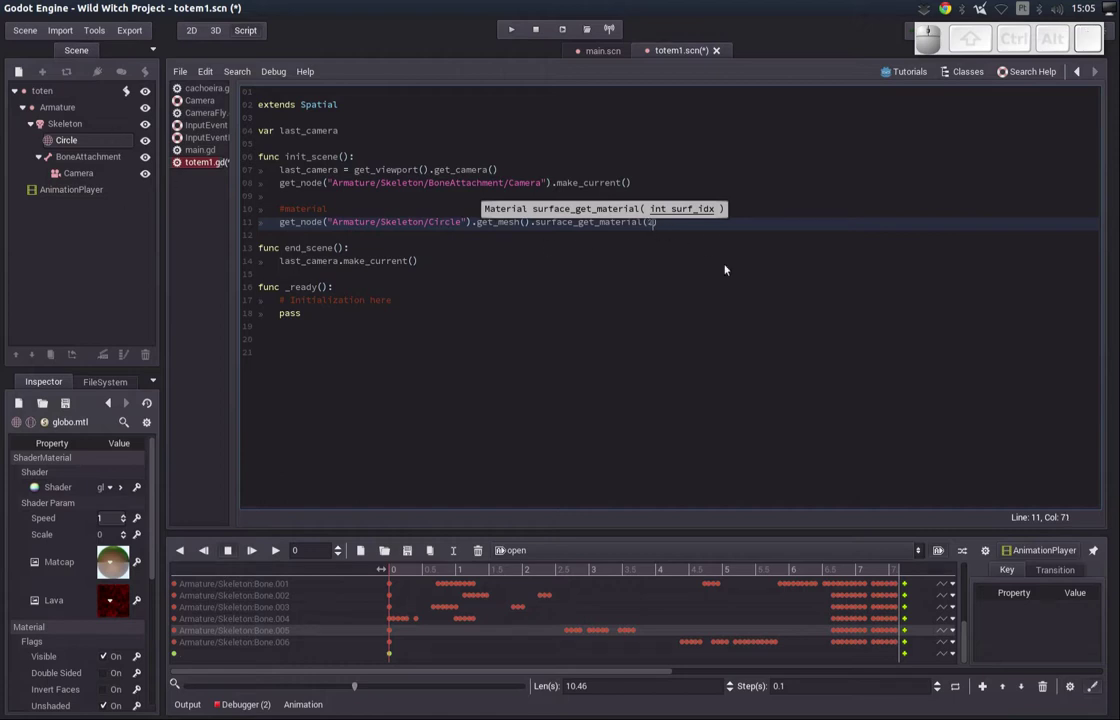
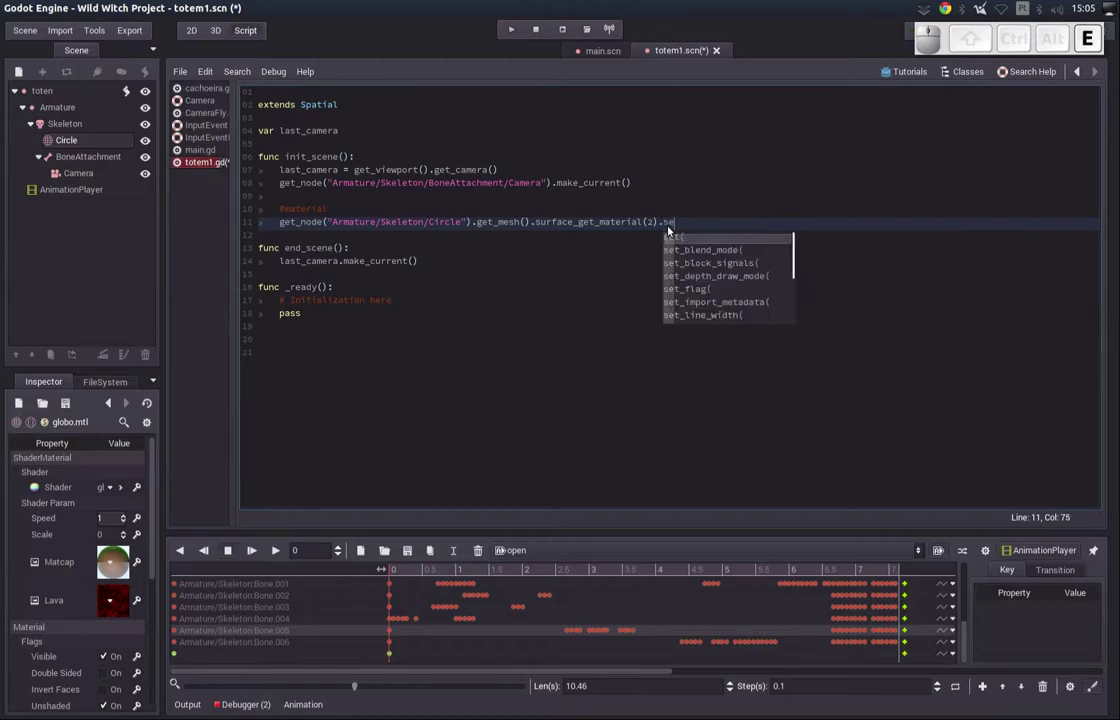
- Chain set_shader_param("scale", 0) onto the material call
key(shift+-)
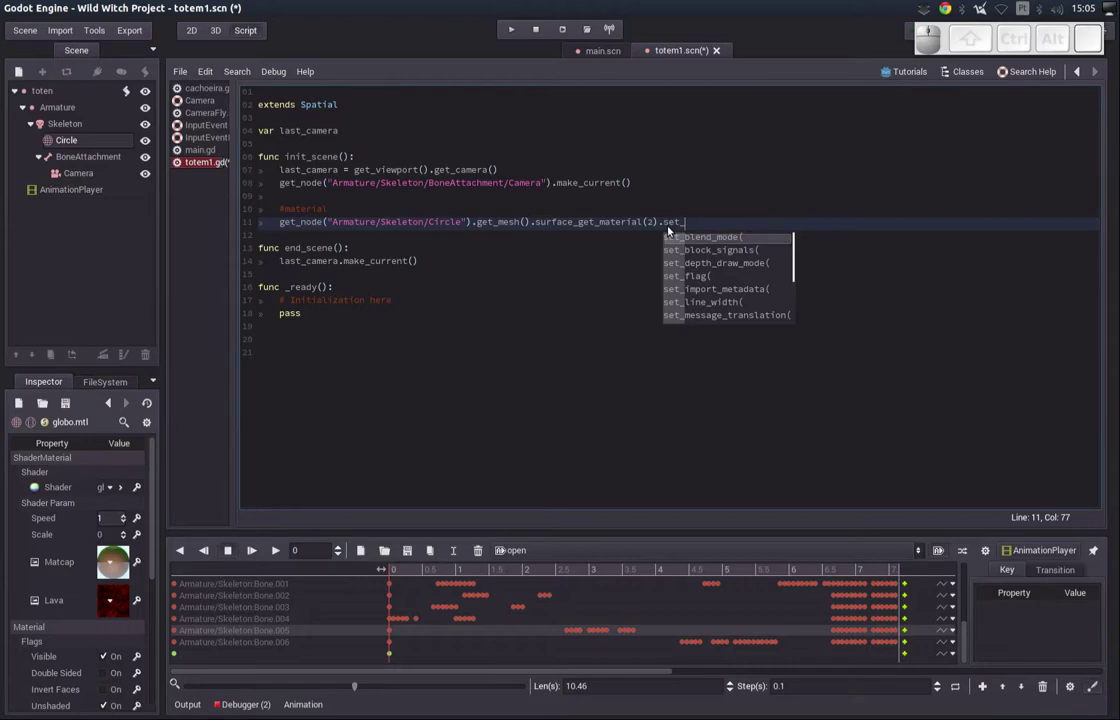
key(Down)
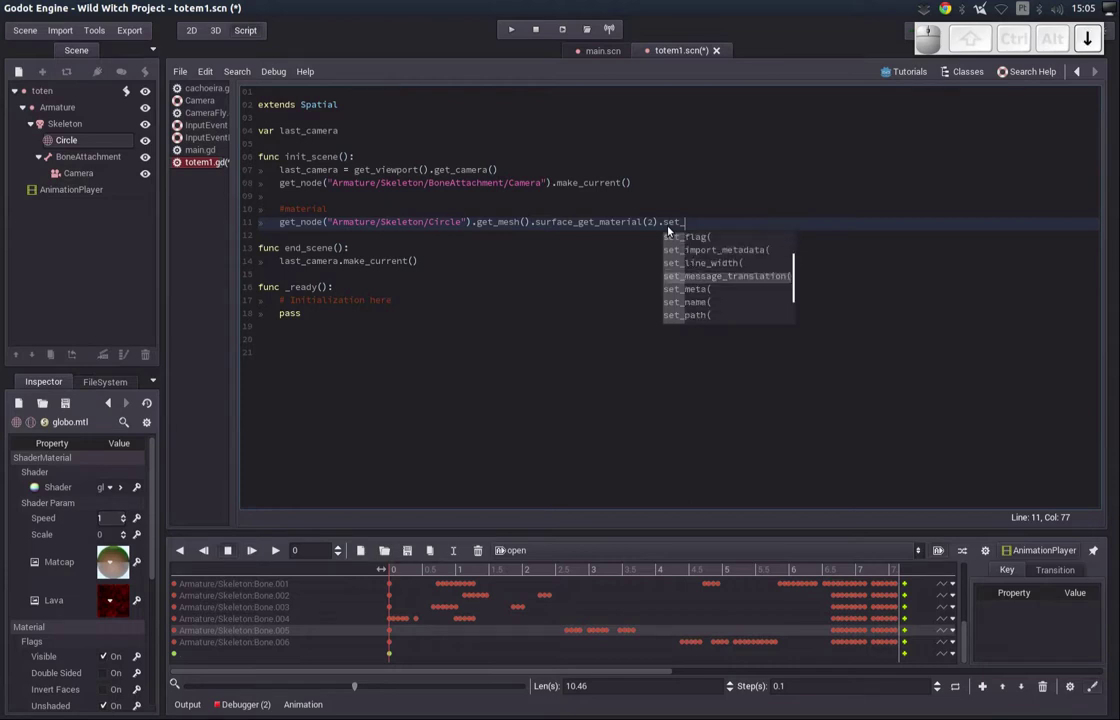
key(Down)
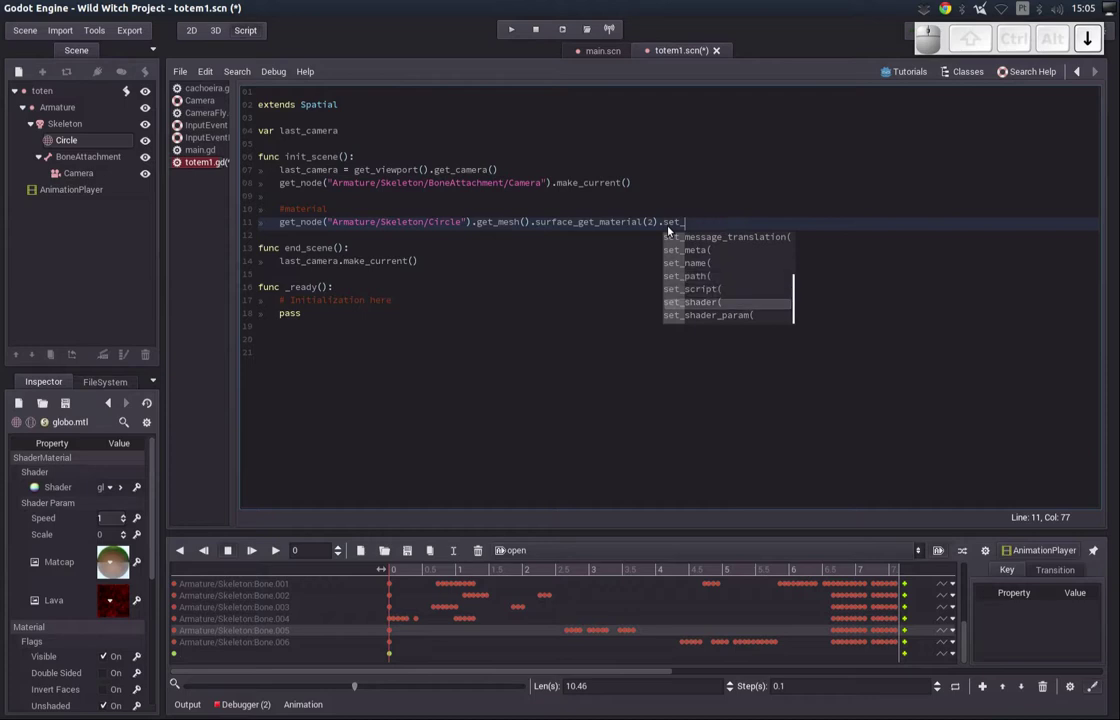
key(Return)
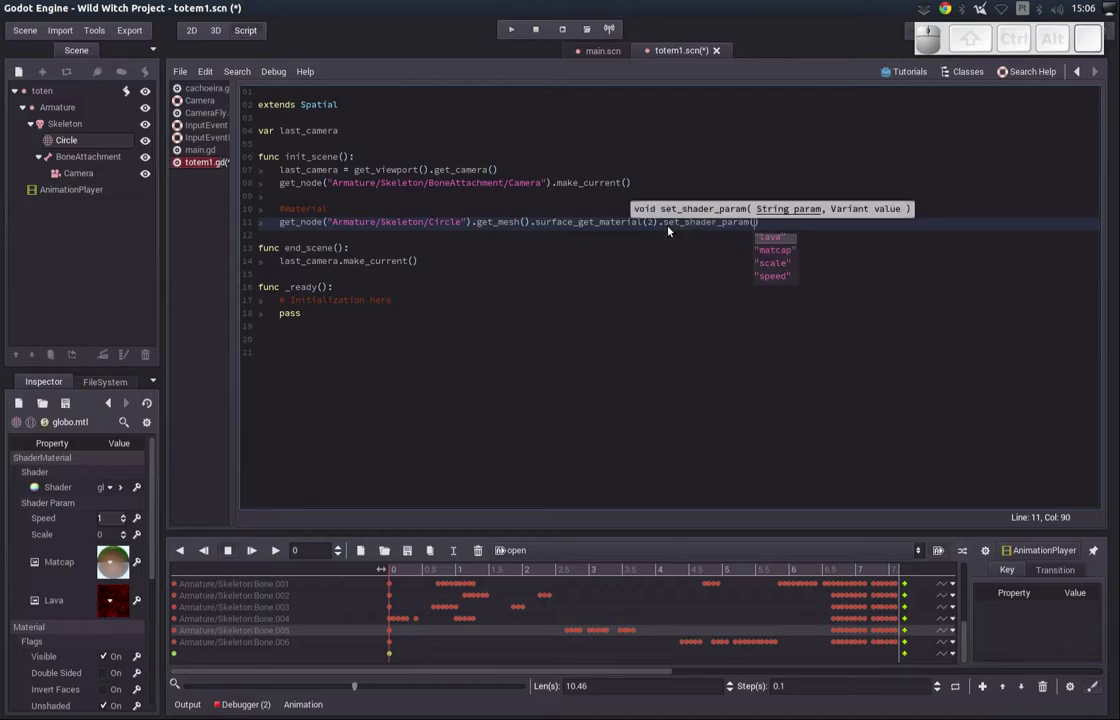
key(Down)
key(Up)
key(Return)
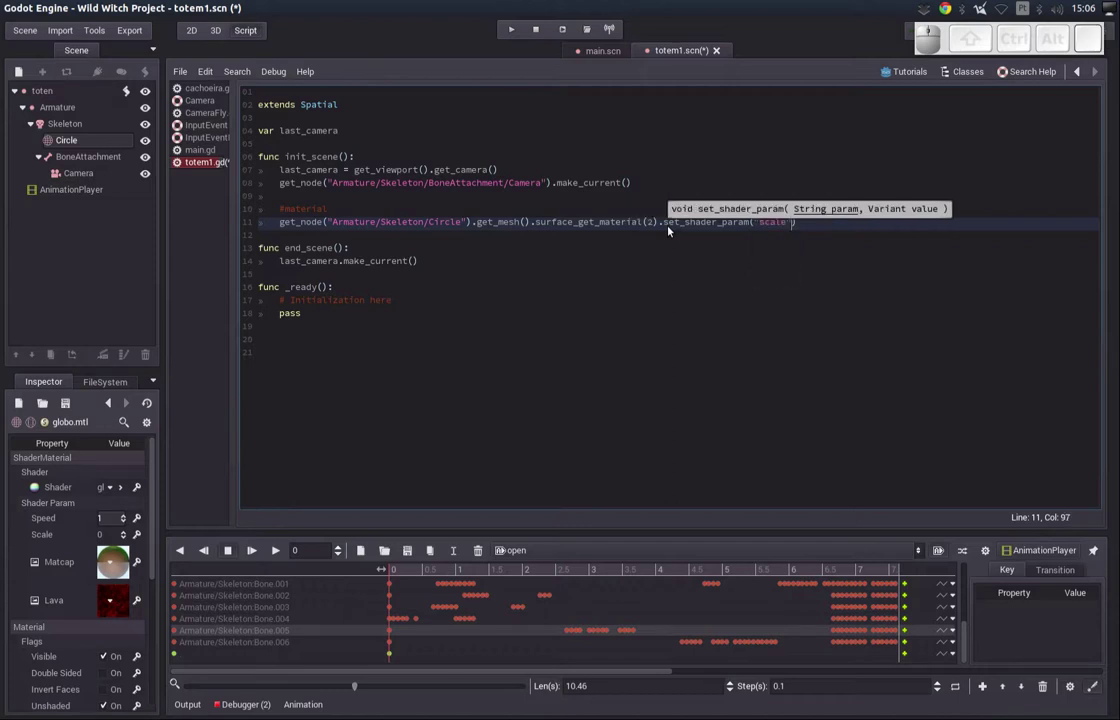
key(,)
key(0)
key(Home)
click(547, 332)
click(450, 282)
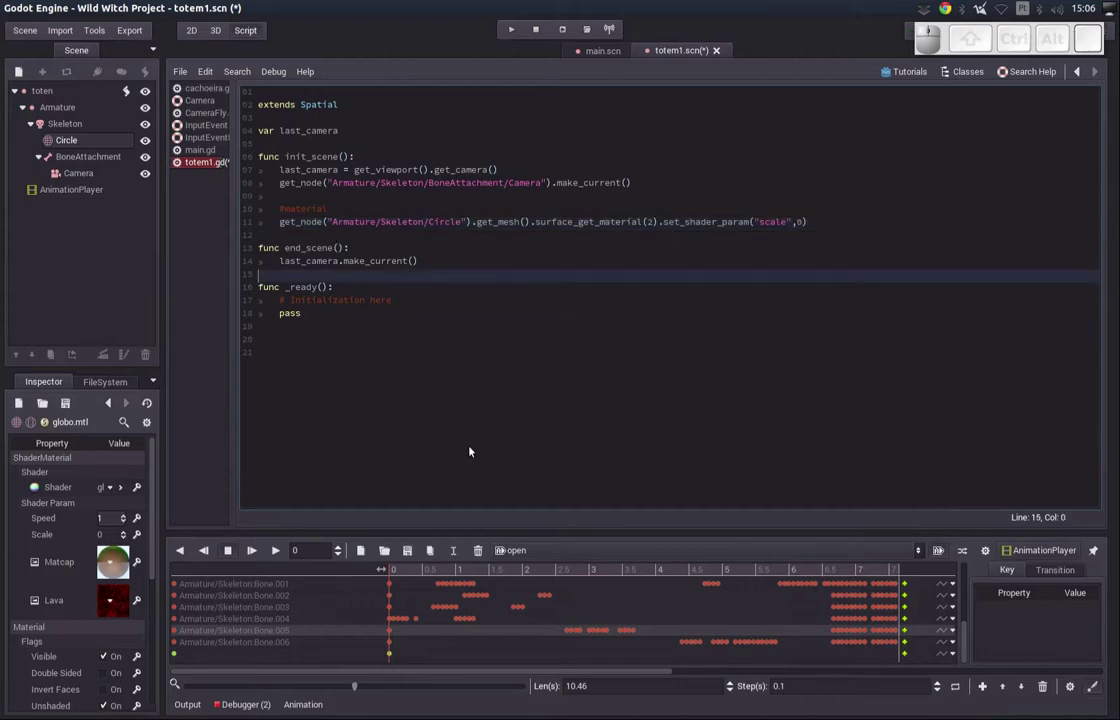
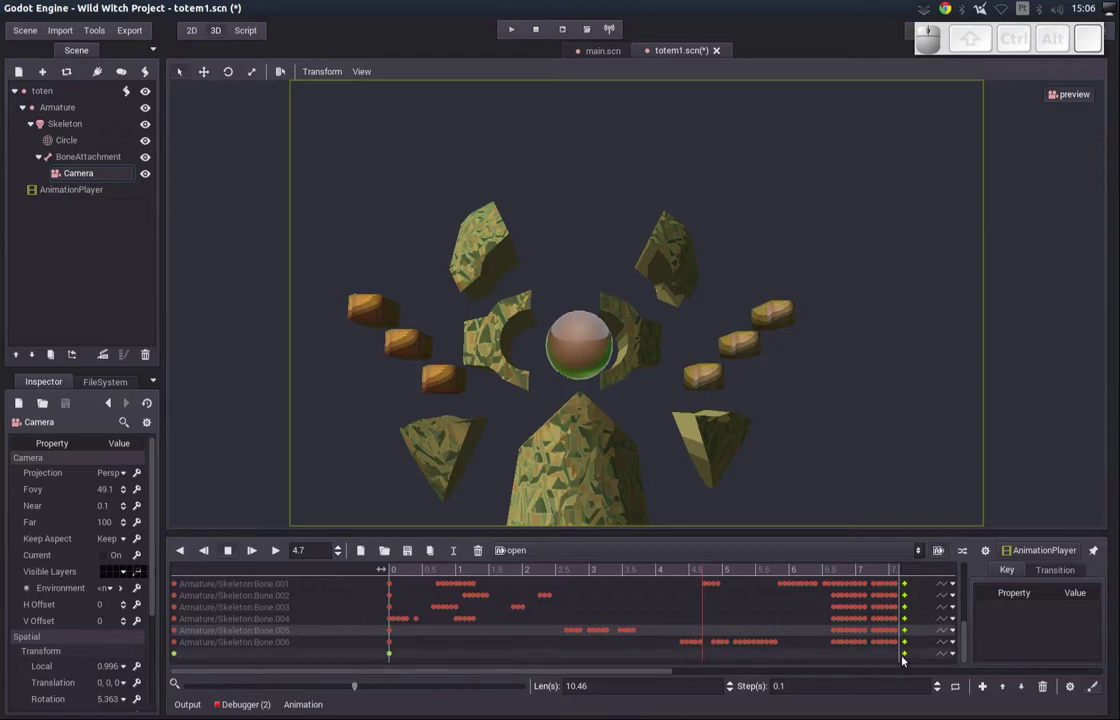
- Give the call key at 4.7 s the function name change_glo
click(907, 655)
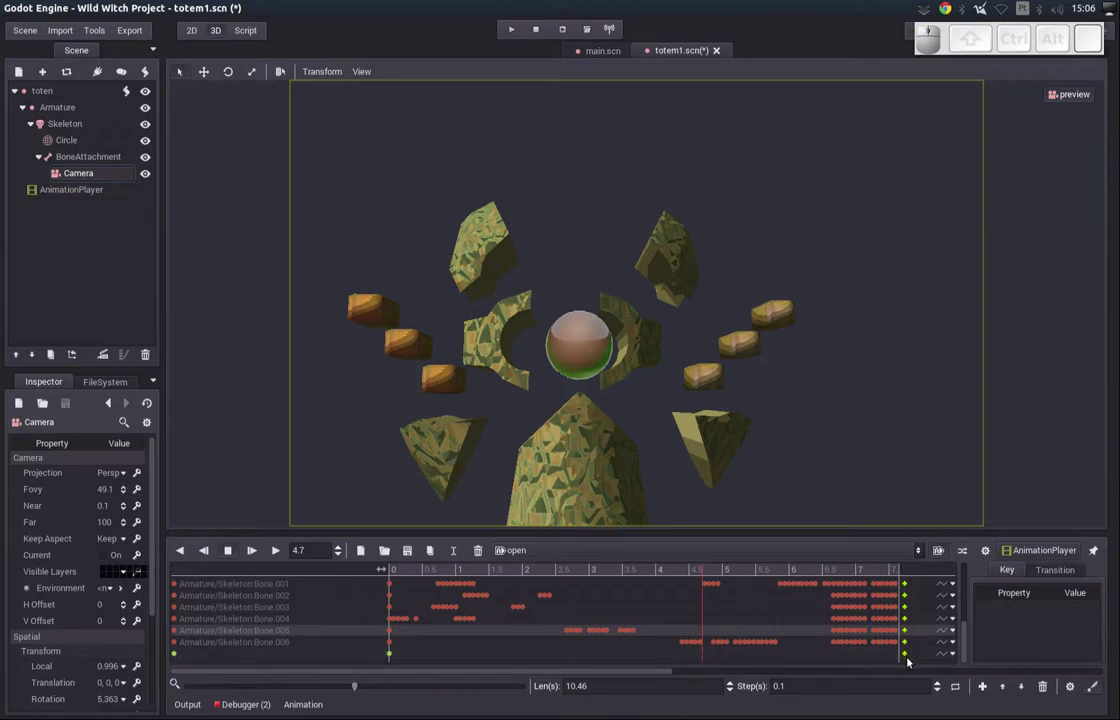
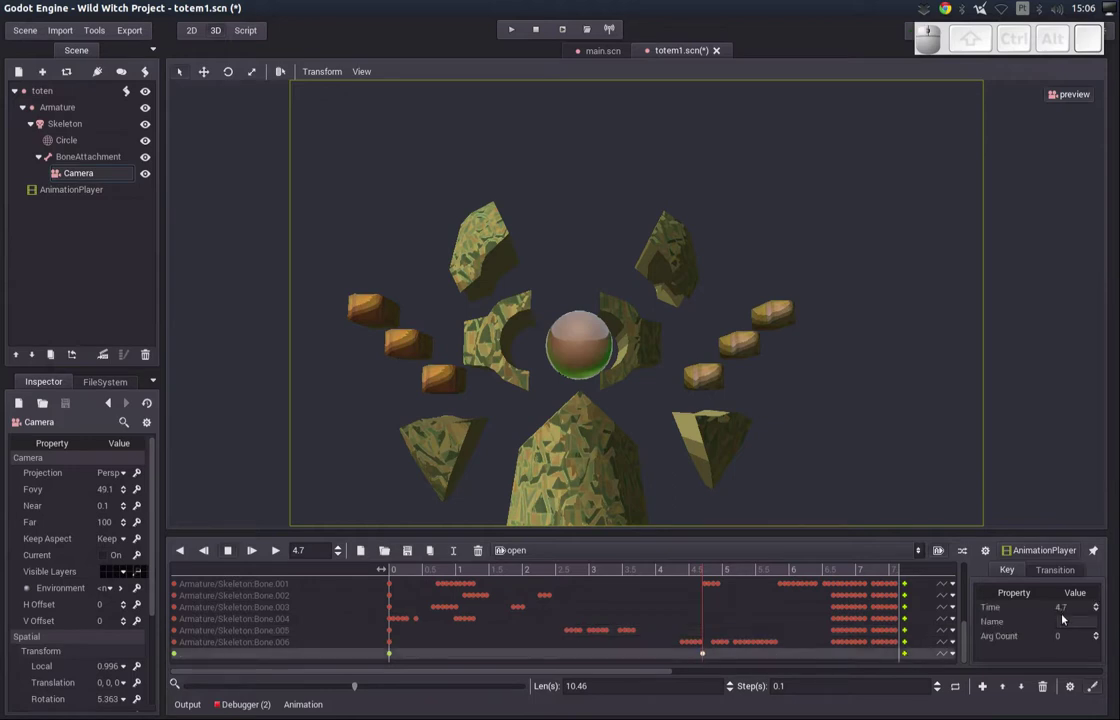
click(1068, 624)
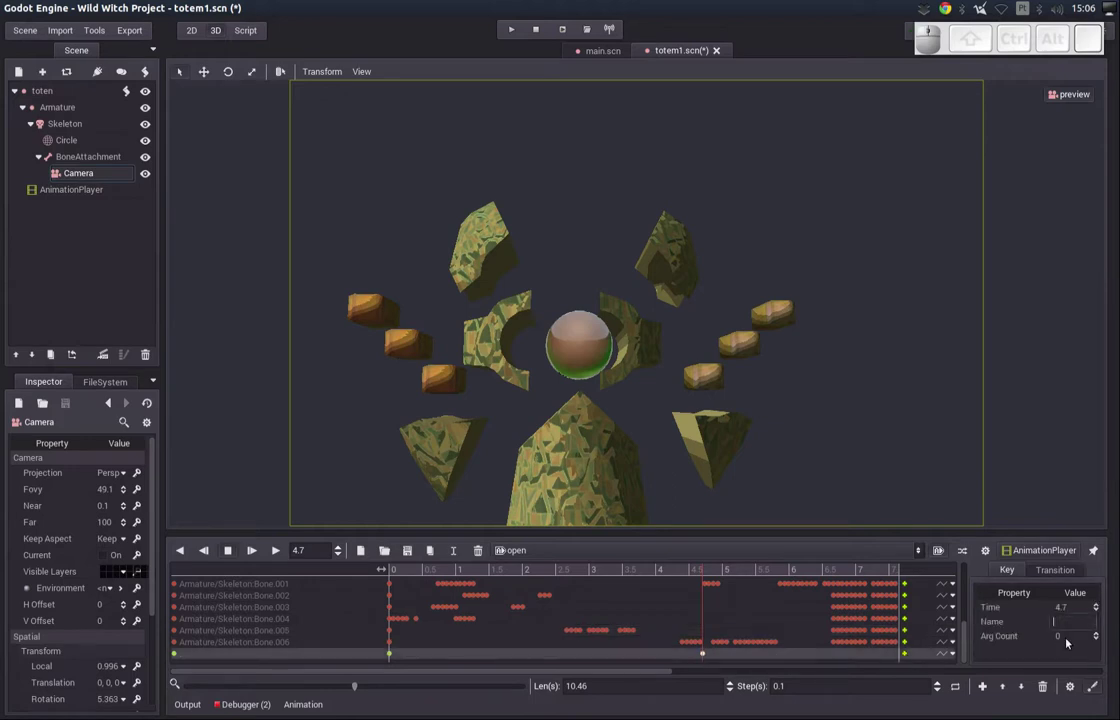
key(e)
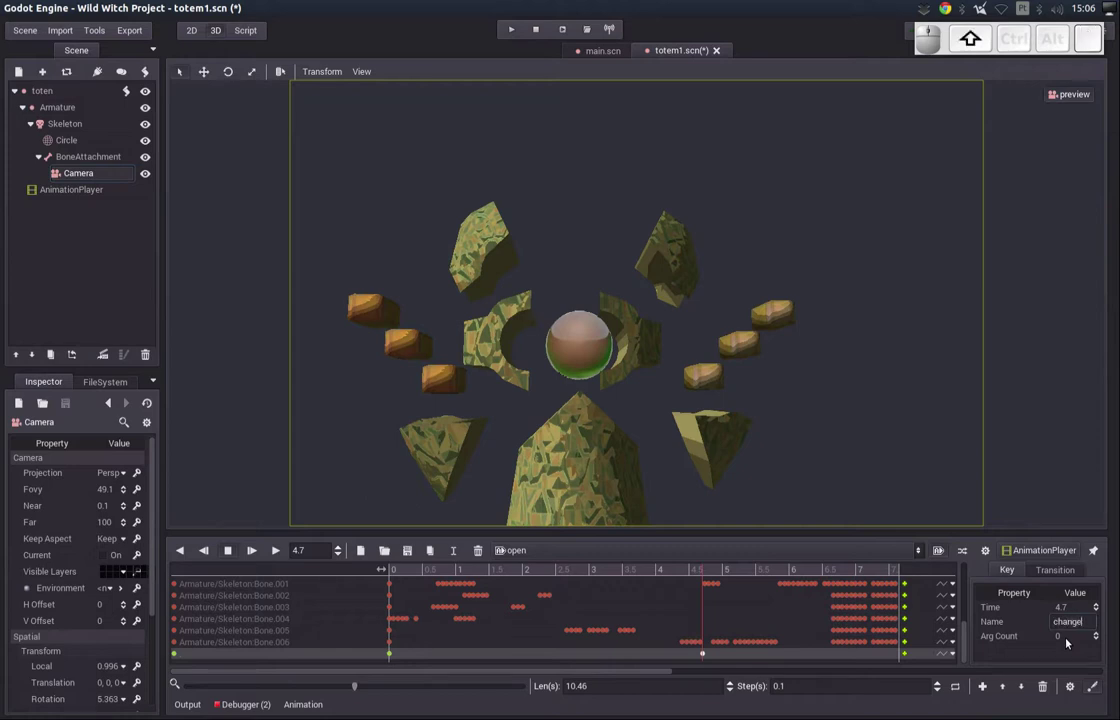
key(shift+-)
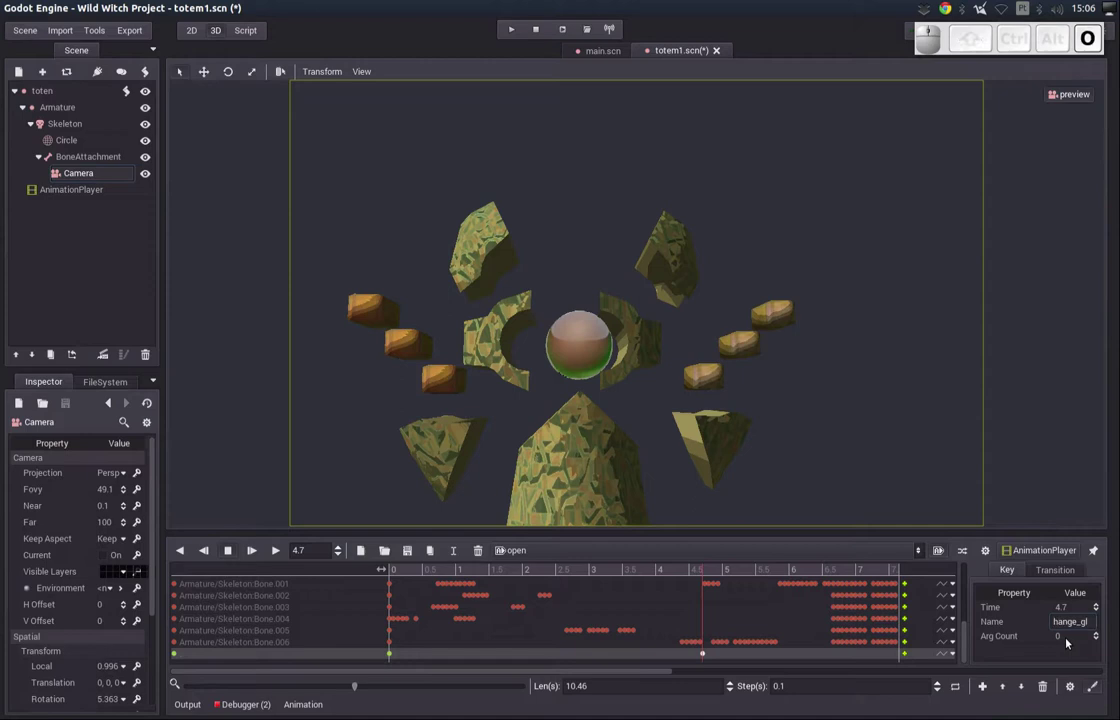
key(e)
key(Right)
key(Left)
key(Home)
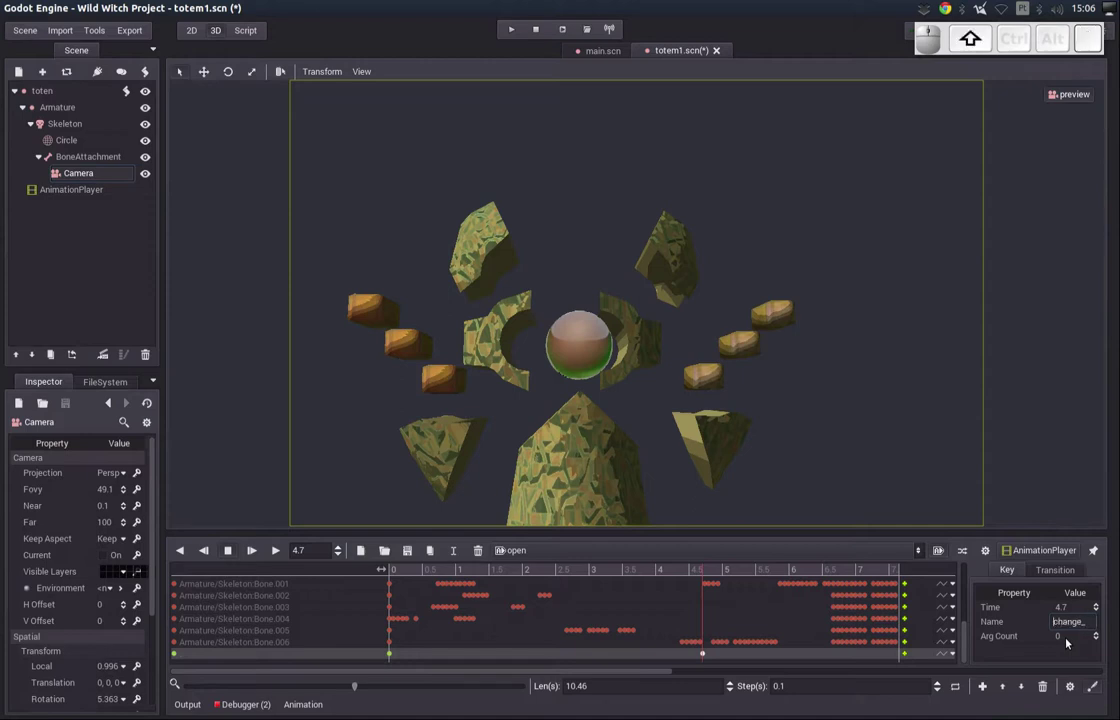
key(shift+Return)
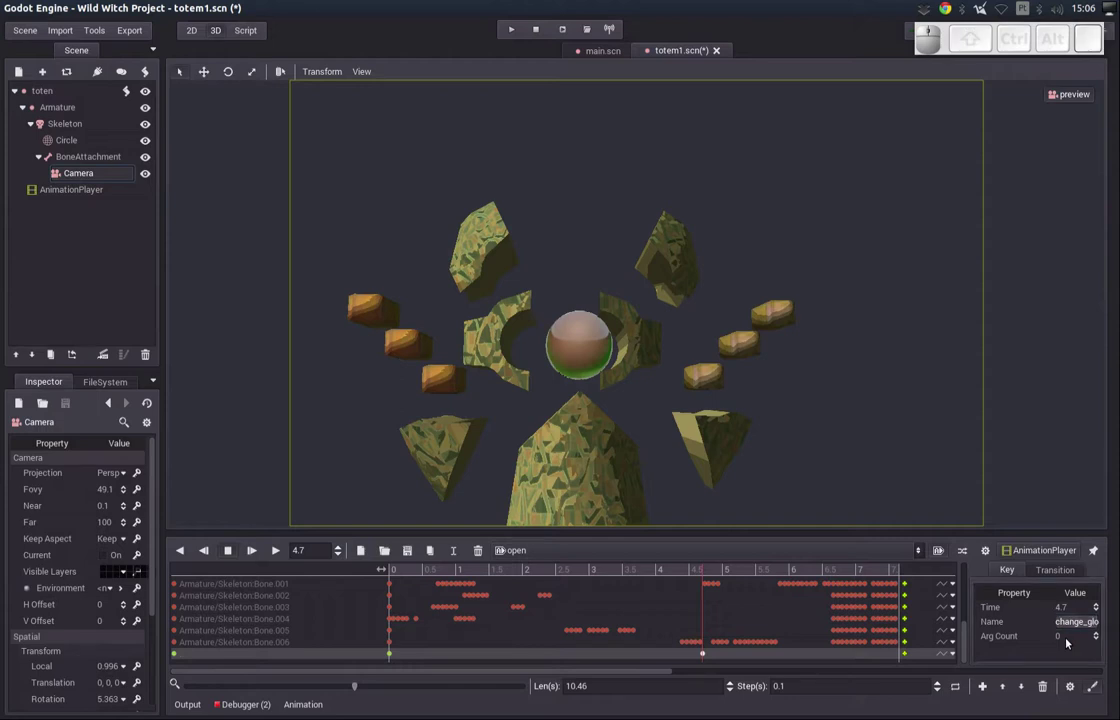
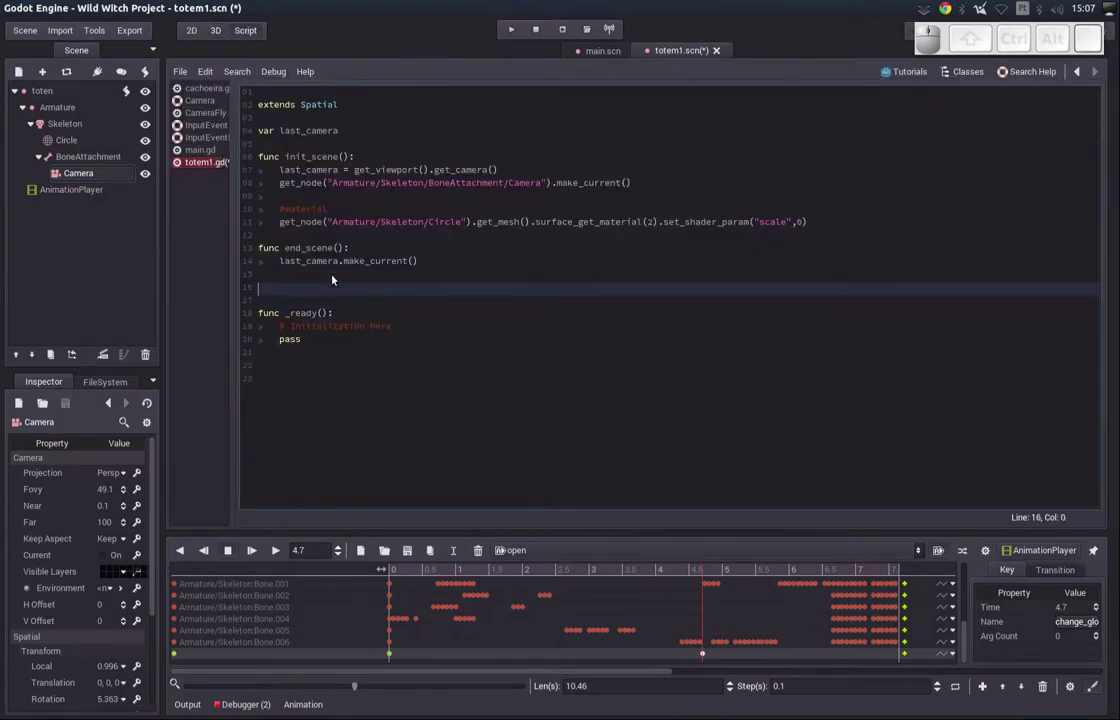
- Declare func change_globe(): above _ready and copy the shader-param line for its body
key(space)
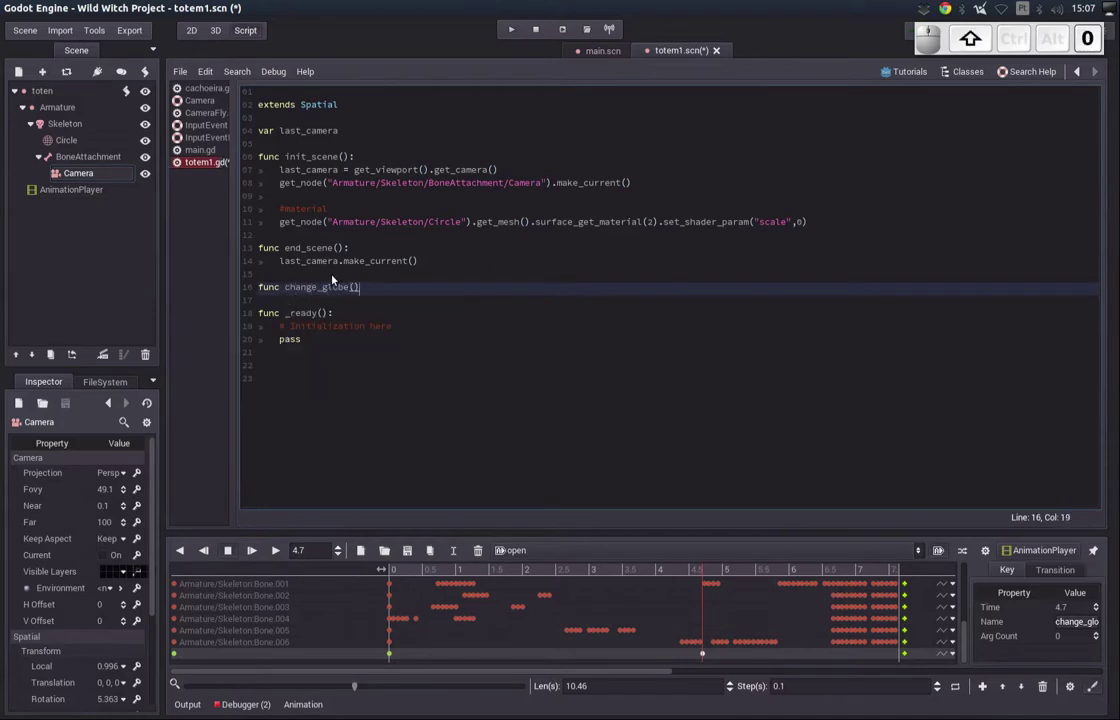
key(shift+;)
key(Return)
key(Up)
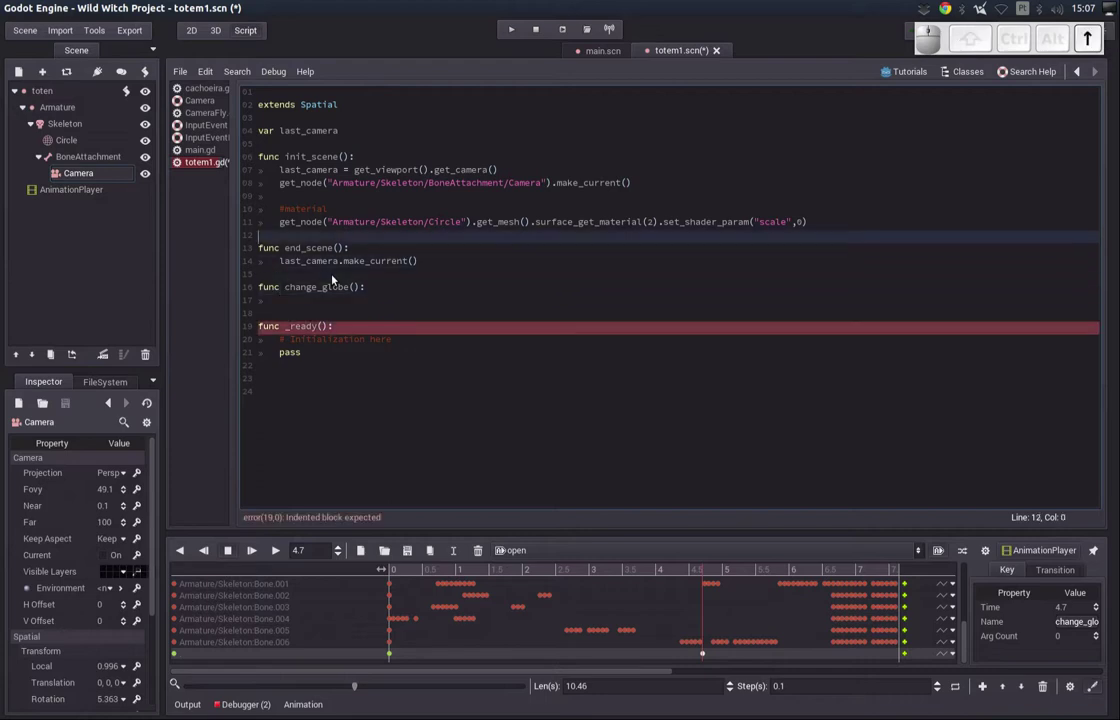
key(shift+End)
key(ctrl+shift+c)
key(ctrl+shift+Down)
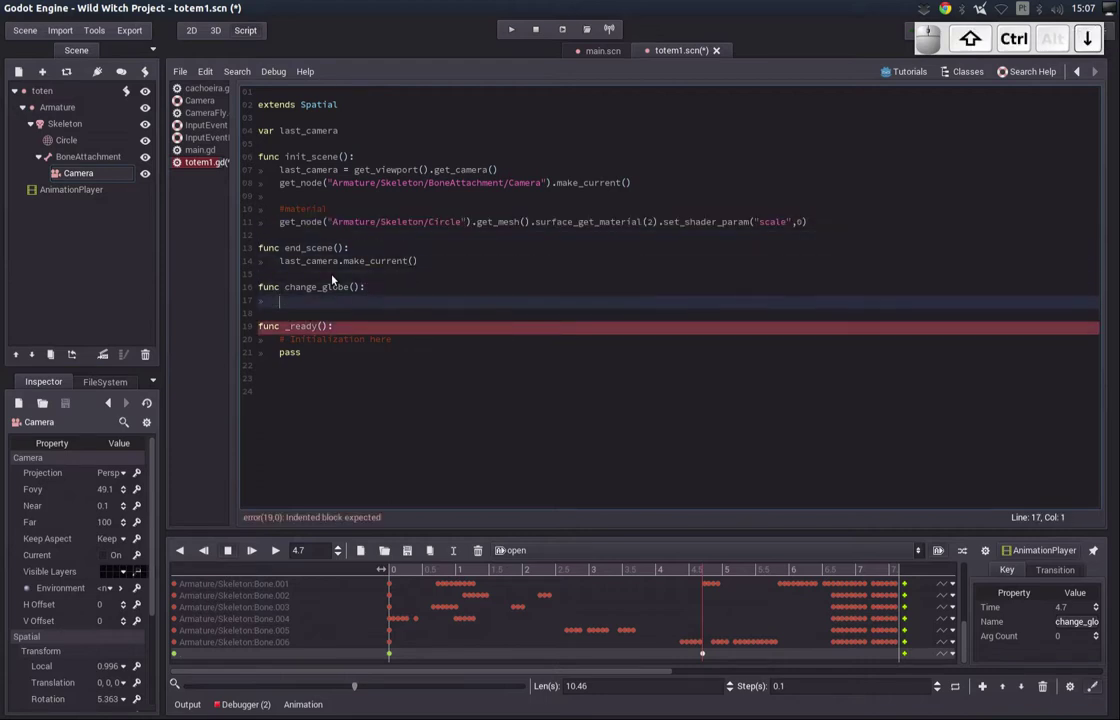
- Paste the set_shader_param("scale", ...) line into change_globe with the value changed to 1
key(ctrl+shift+v)
key(Left)
key(Delete)
key(1)
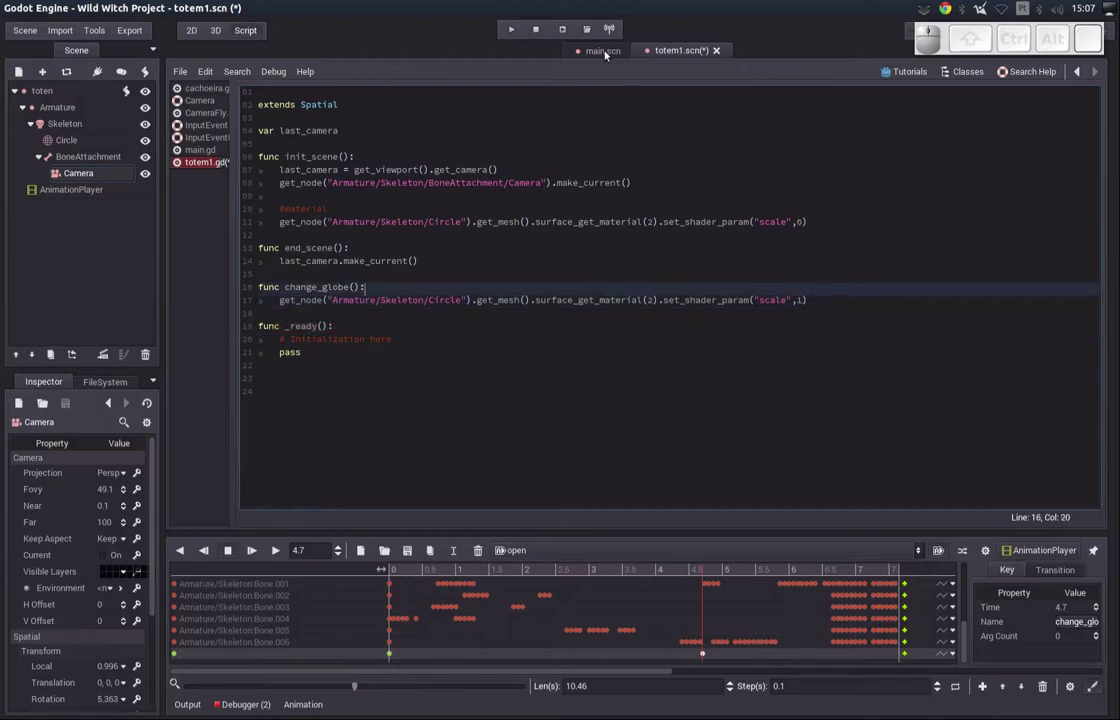
click(604, 50)
click(670, 46)
click(671, 49)
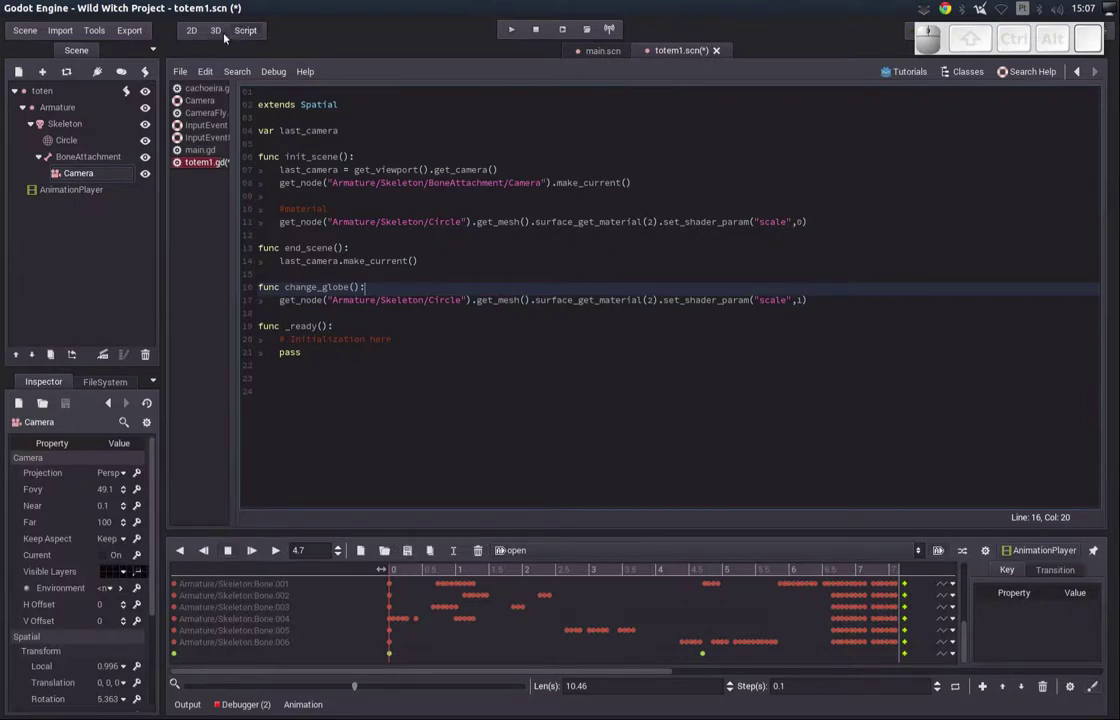
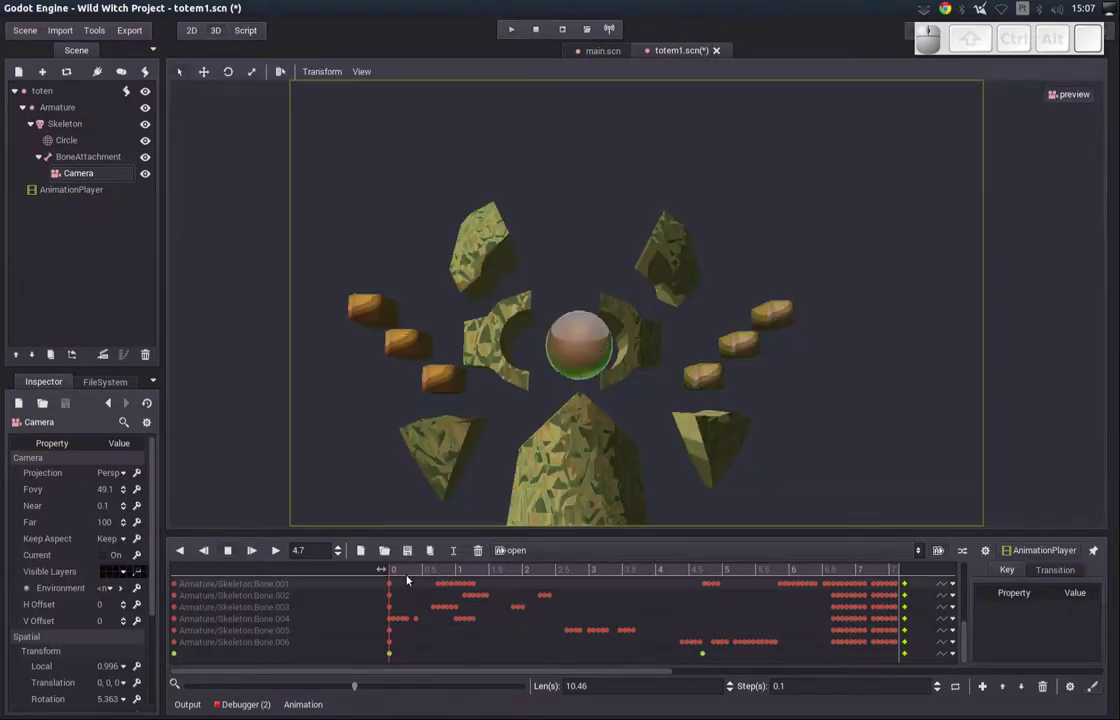
- Scrub the open animation back toward its start in the timeline
drag(412, 566, 464, 453)
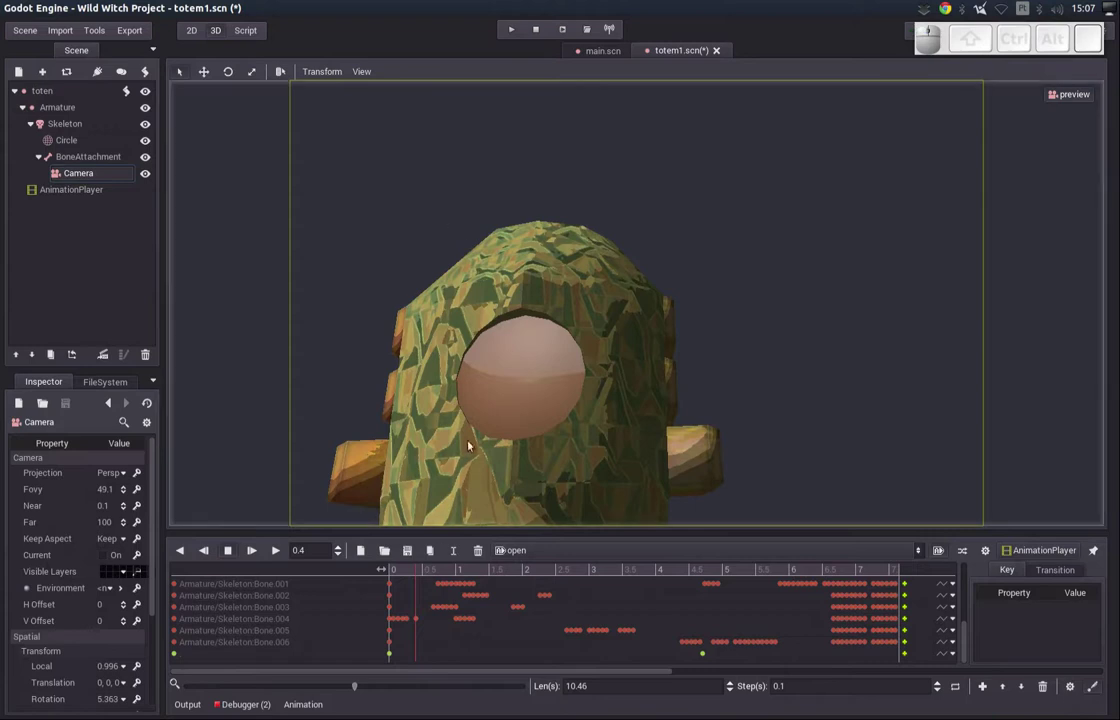
- Test-run the totem scene with F6, close it, then return to totem1.gd via the AnimationPlayer node and save
key(F6)
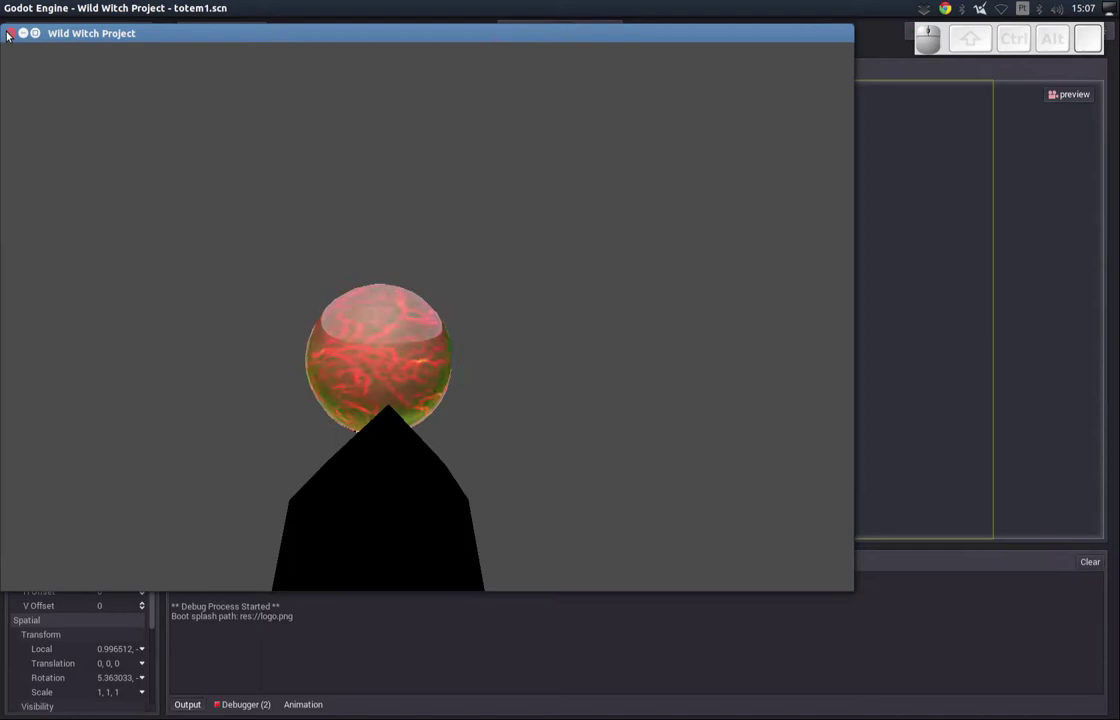
click(6, 31)
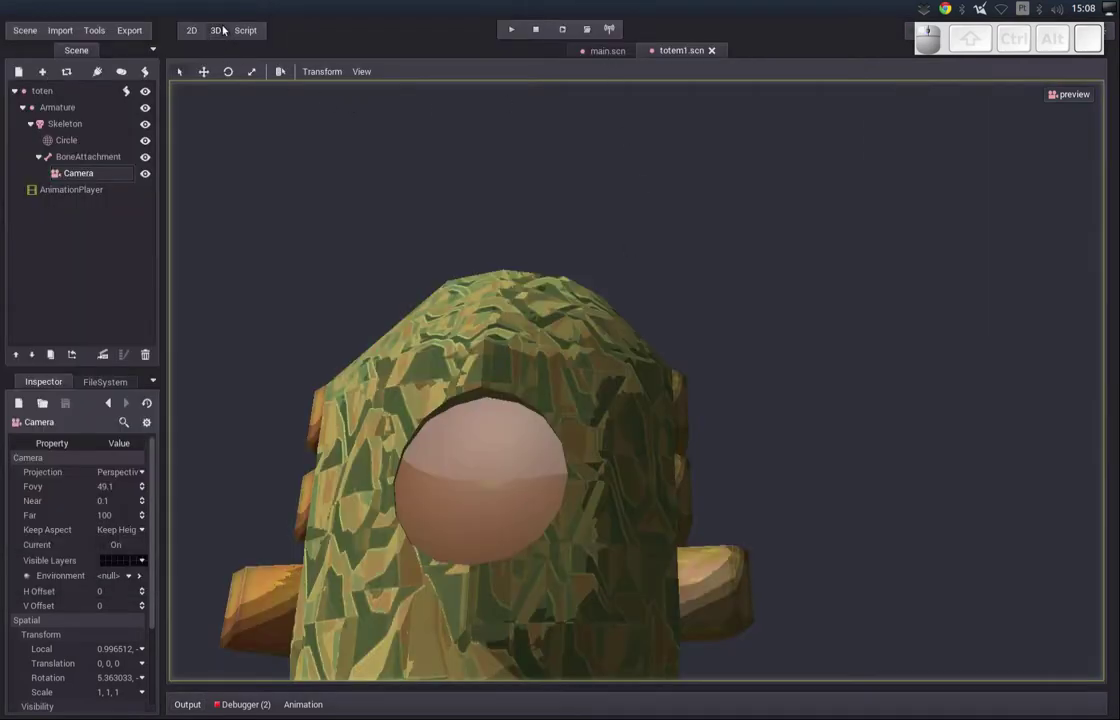
click(1077, 92)
click(70, 188)
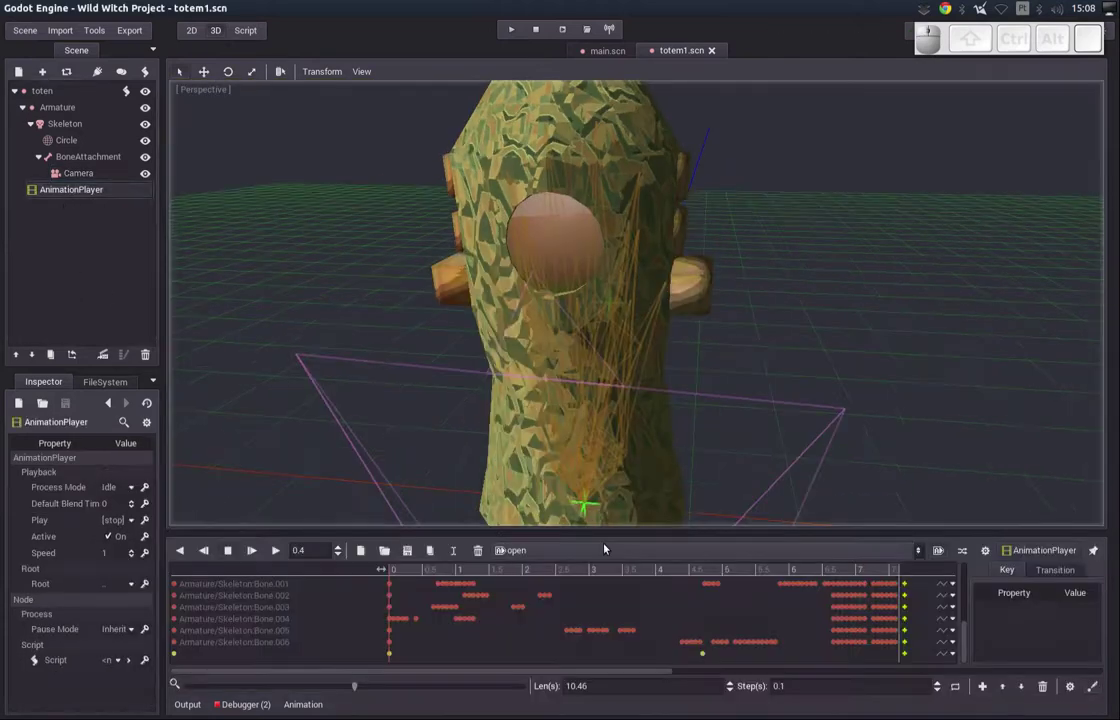
click(492, 552)
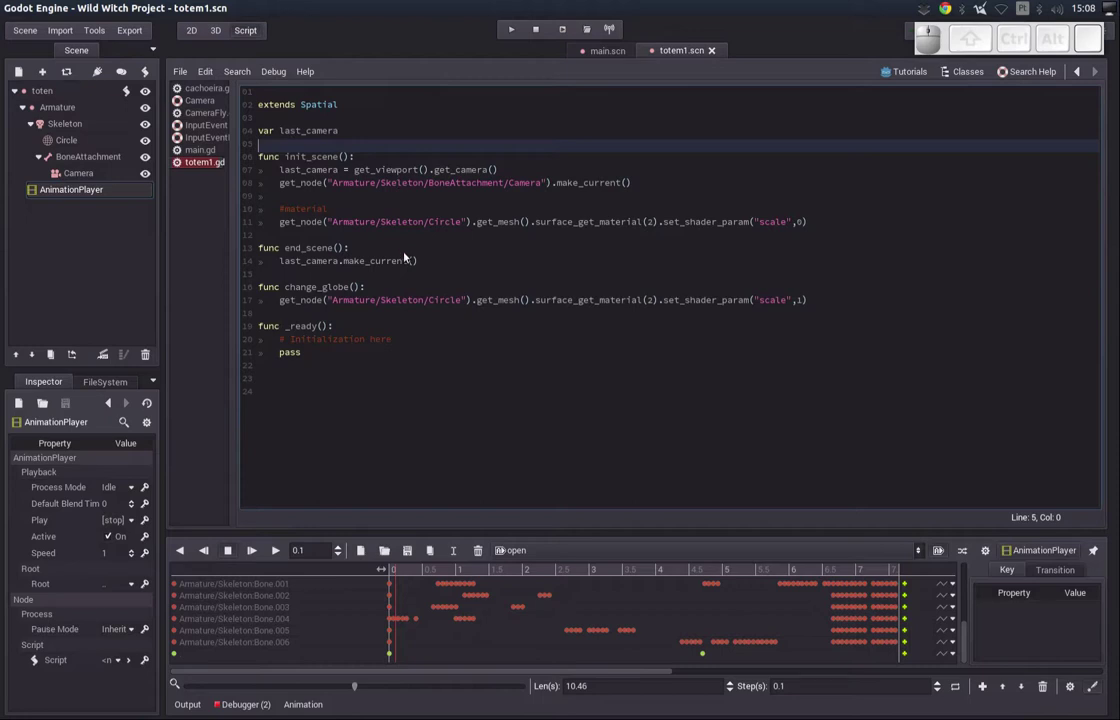
key(ctrl+s)
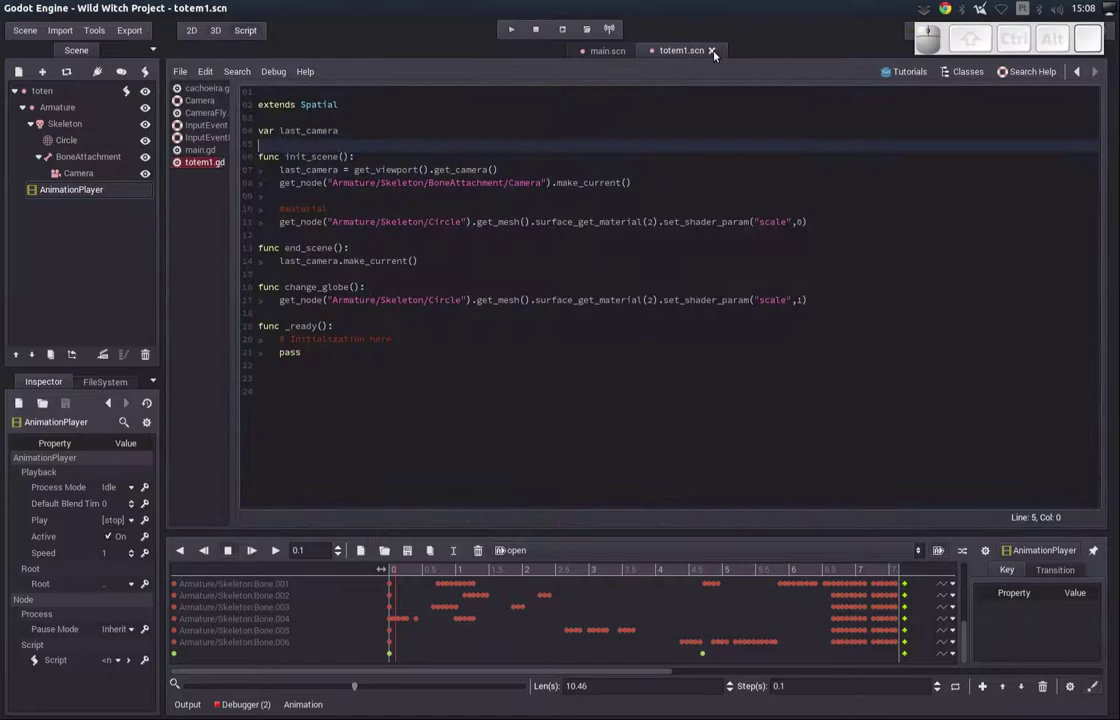
- Show main.scn in the 3D view and select the interativos node as the parent for new content
click(604, 51)
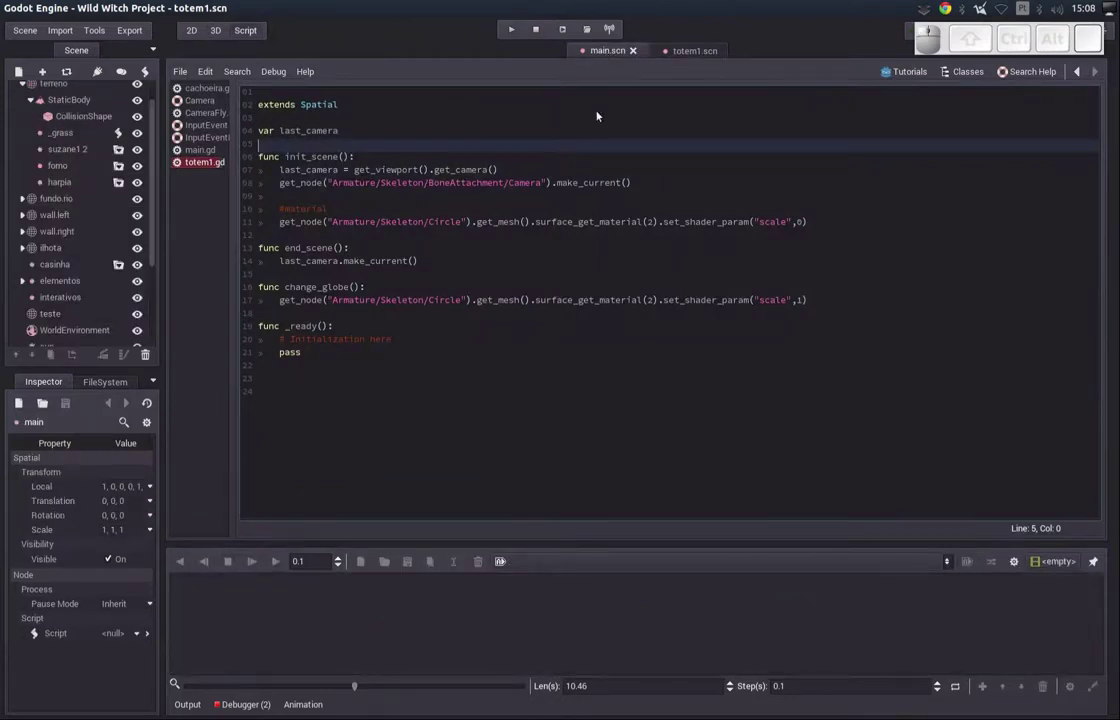
scroll(up, 3)
click(211, 26)
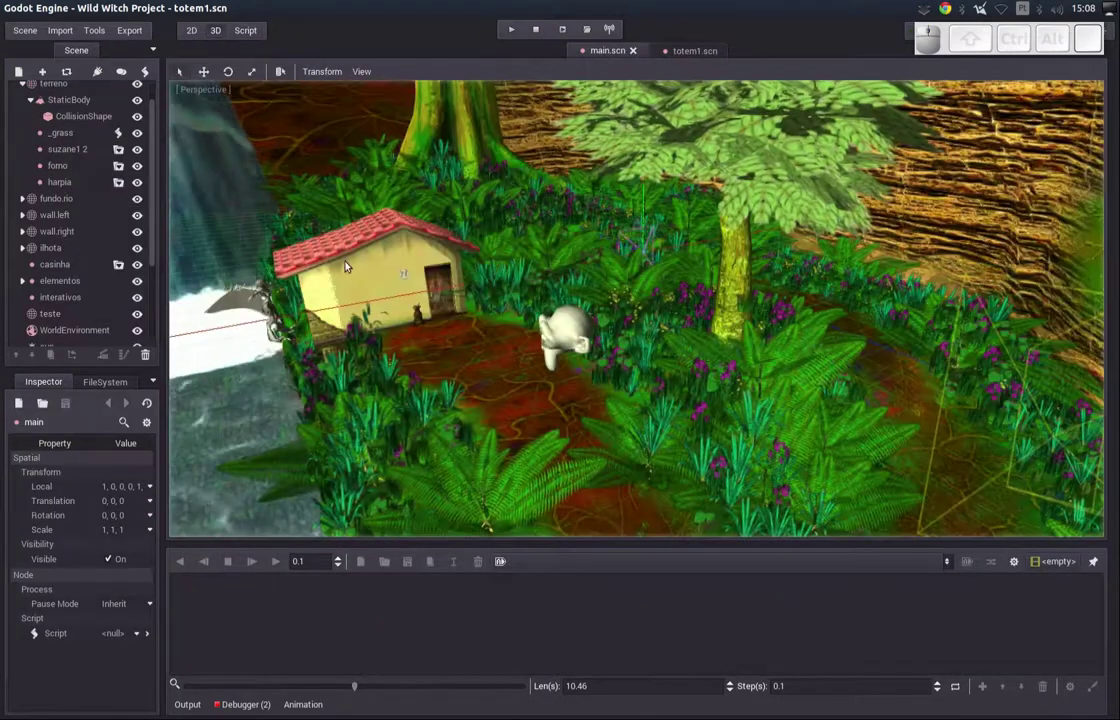
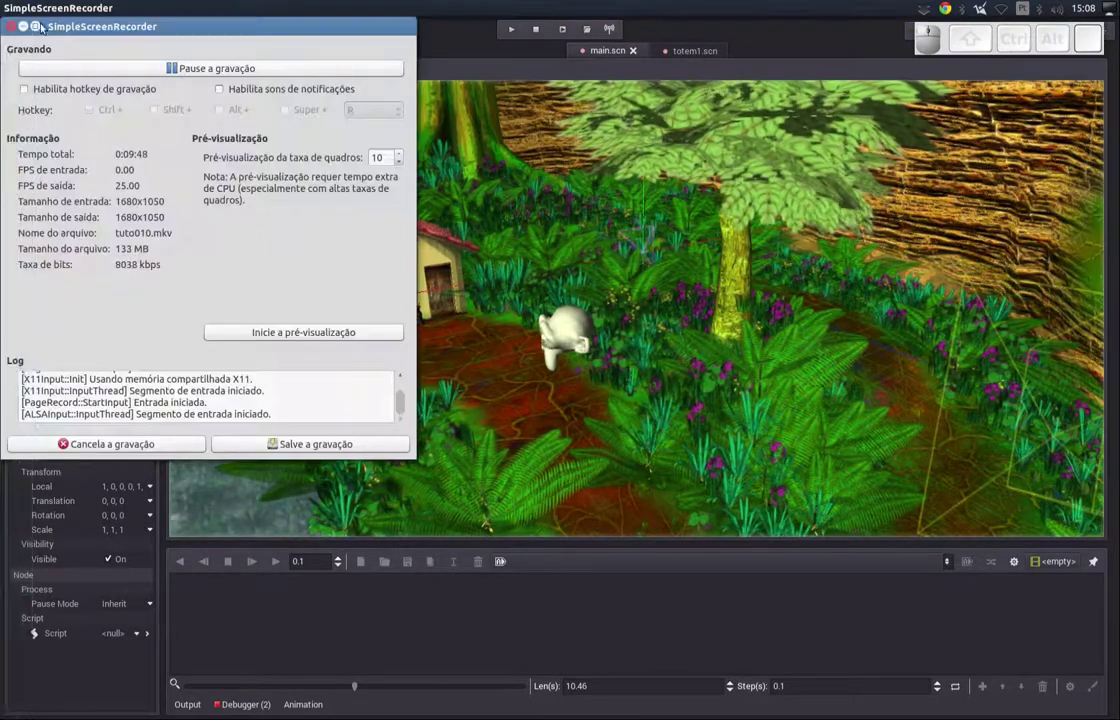
click(27, 27)
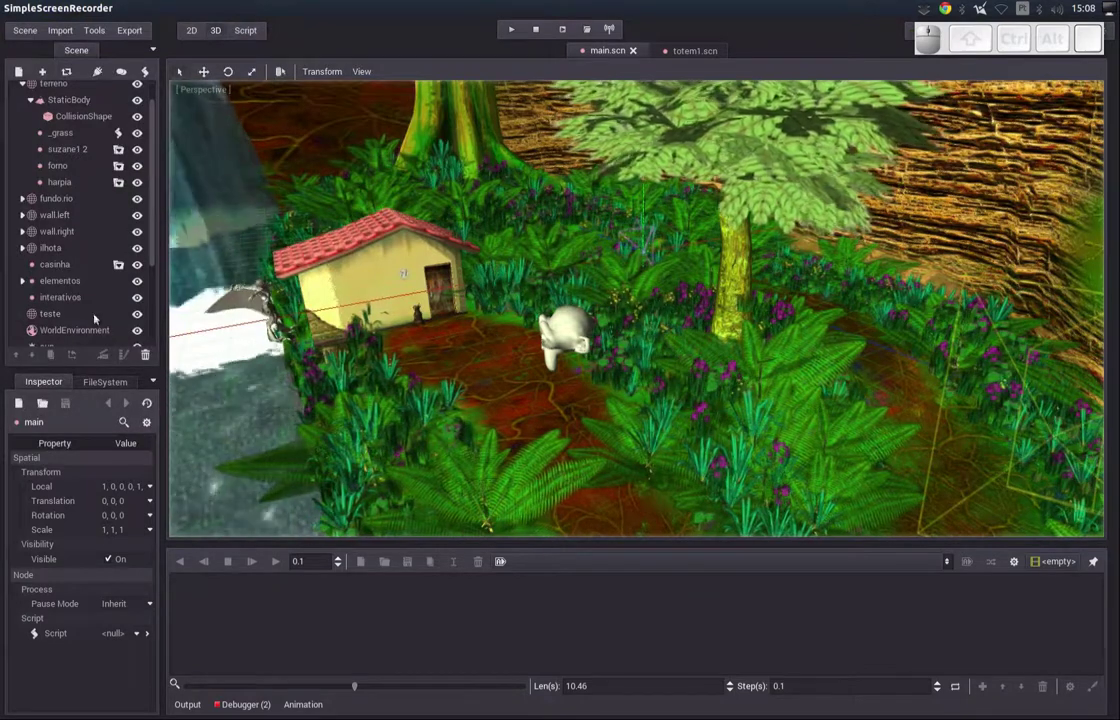
click(65, 298)
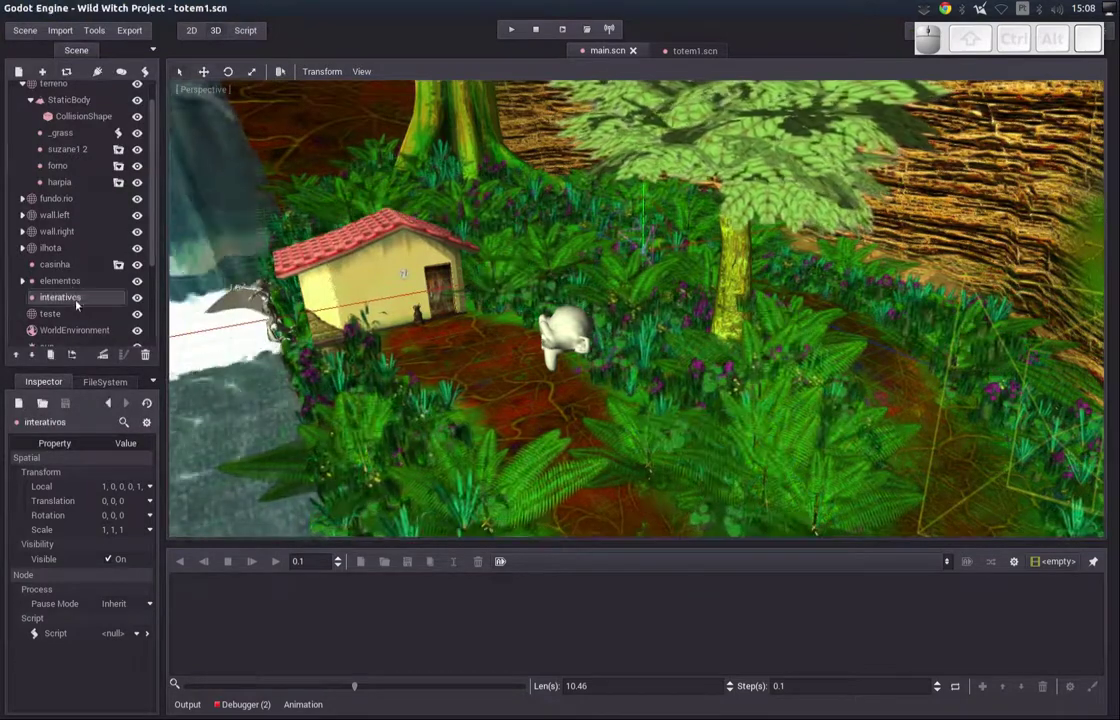
drag(157, 217, 49, 50)
- Instance res://resources/interactive/totens/totem1.scn as a child of interativos
click(42, 74)
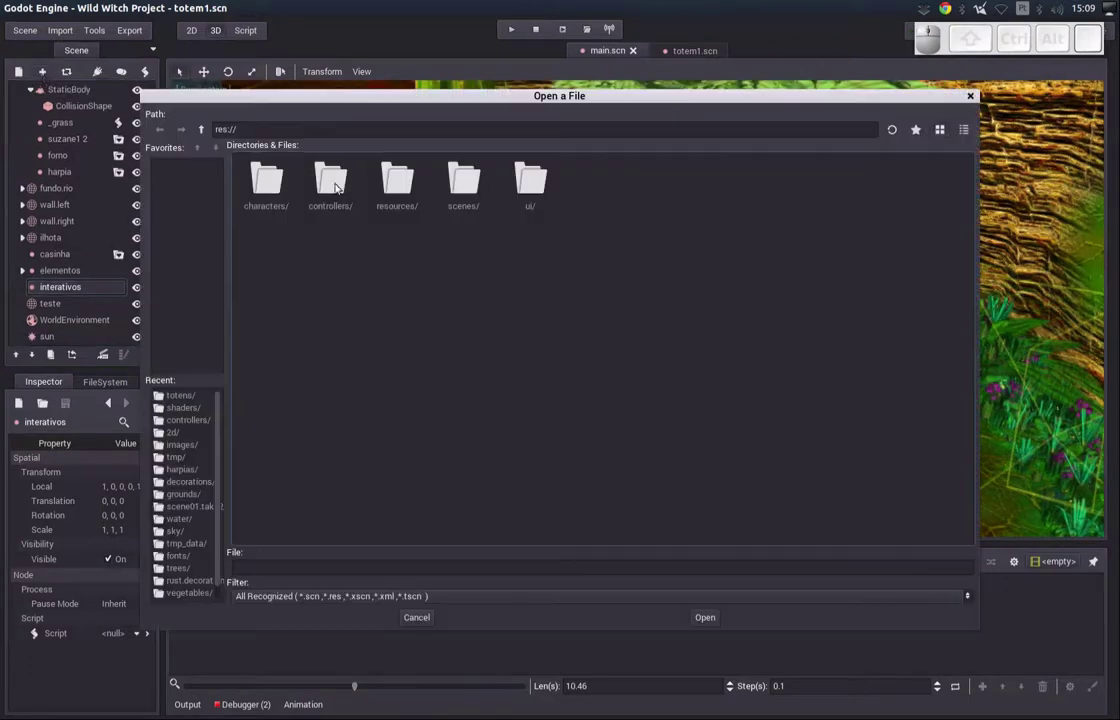
click(382, 188)
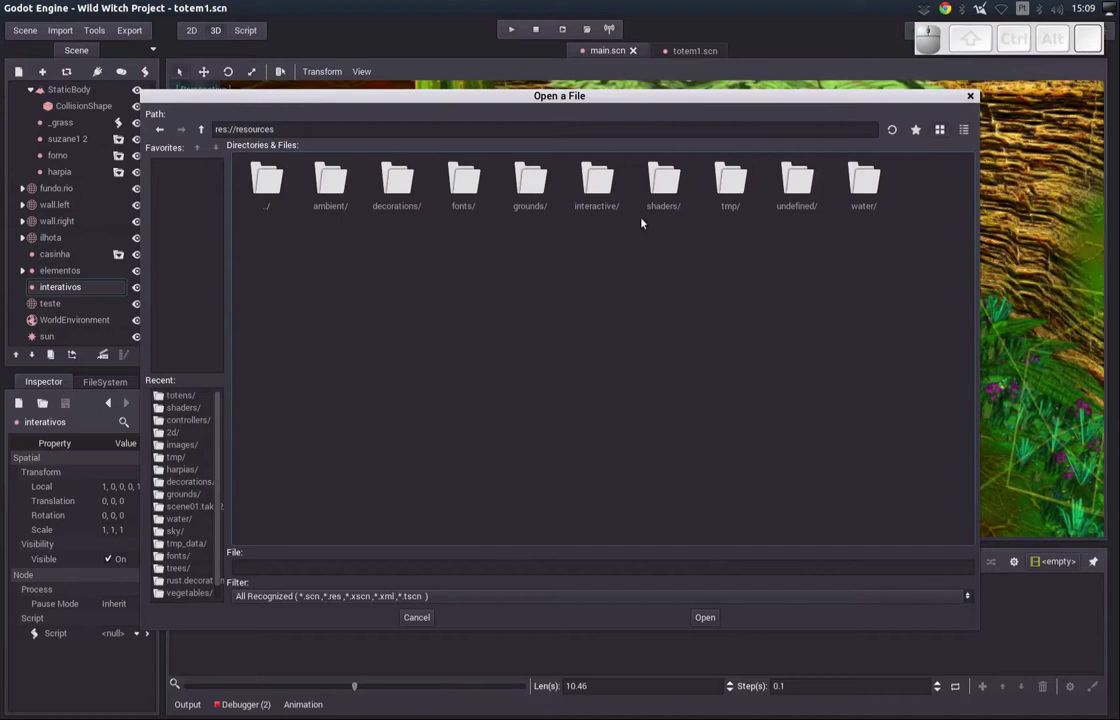
drag(612, 189, 447, 292)
click(333, 196)
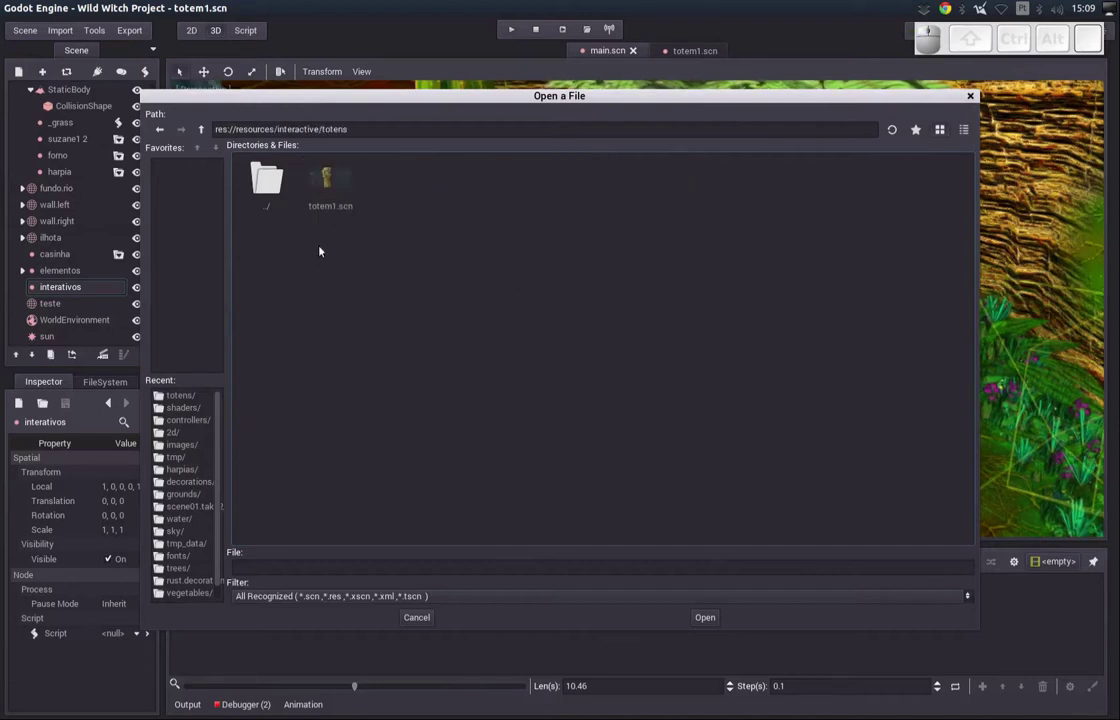
click(326, 193)
click(697, 617)
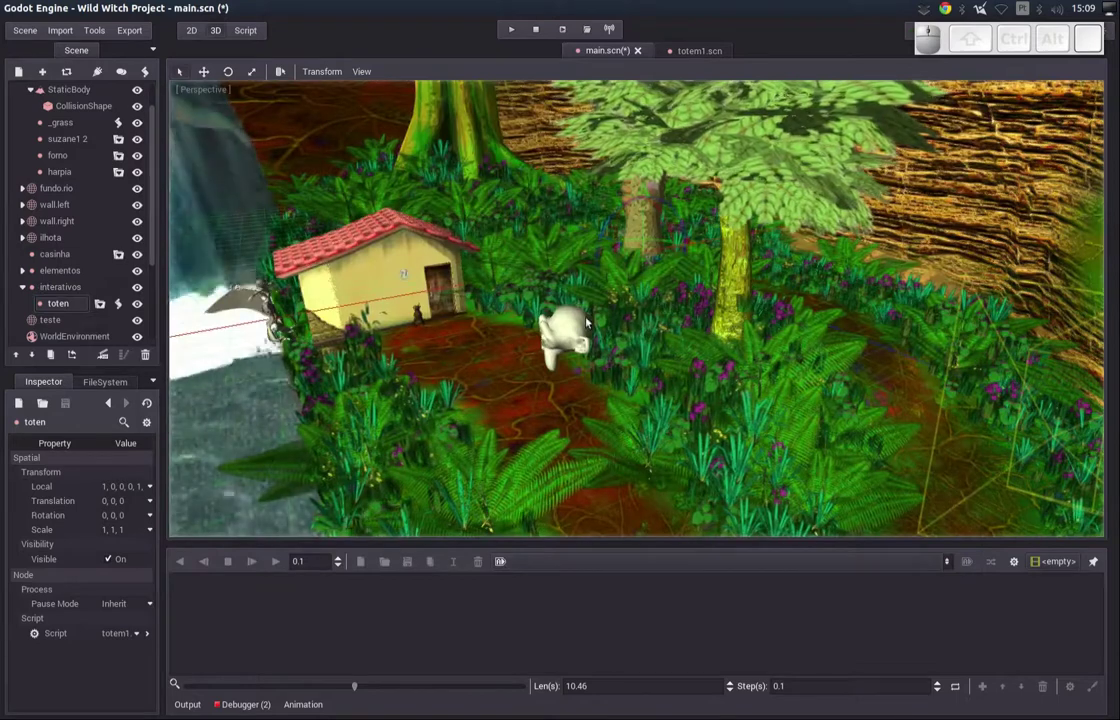
- Navigate over the forest clearing and drag the toten instance toward the house by the path
drag(425, 285, 465, 301)
middle_click(462, 303)
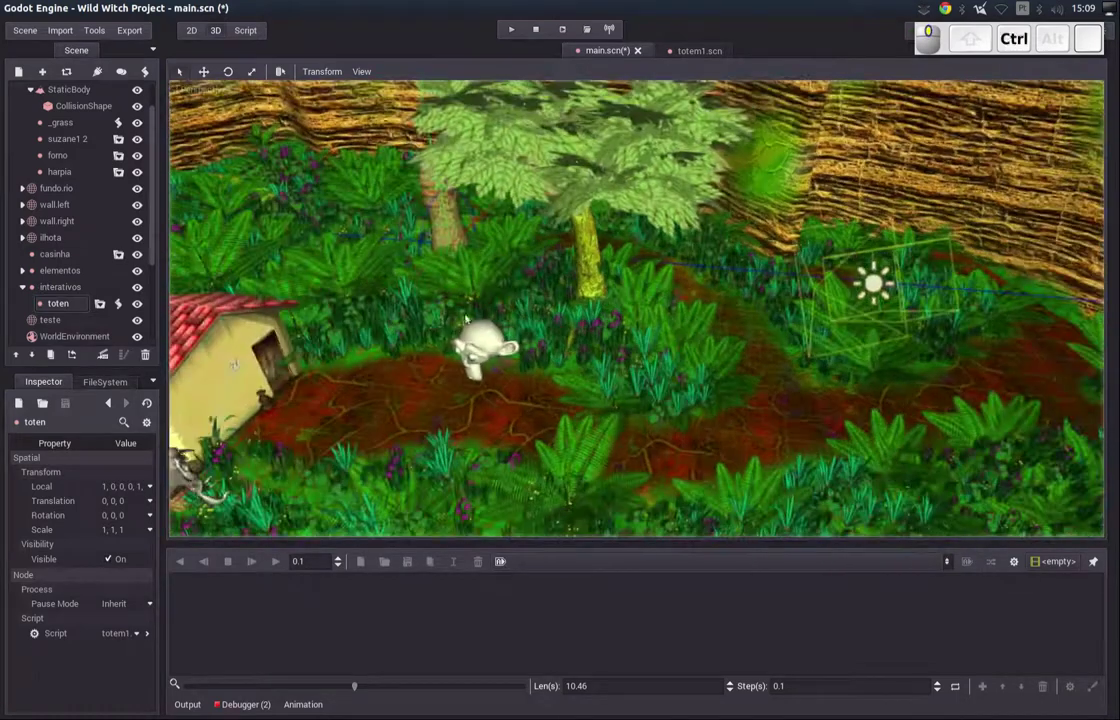
drag(476, 213, 385, 341)
middle_click(422, 258)
drag(426, 283, 501, 351)
drag(500, 355, 634, 418)
middle_click(635, 414)
middle_click(675, 416)
middle_click(675, 402)
- Settle the totem at the path's edge beside the house wall and rotate it about 29.86 degrees to face the path
drag(579, 268, 558, 446)
drag(676, 402, 617, 442)
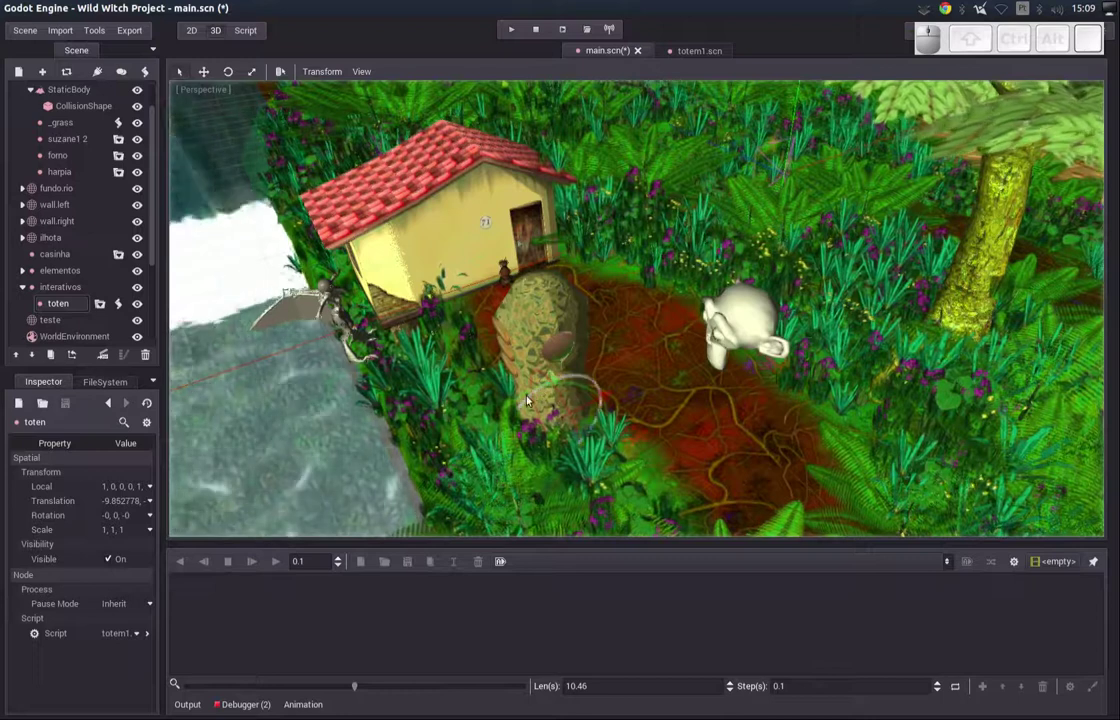
drag(577, 449, 591, 389)
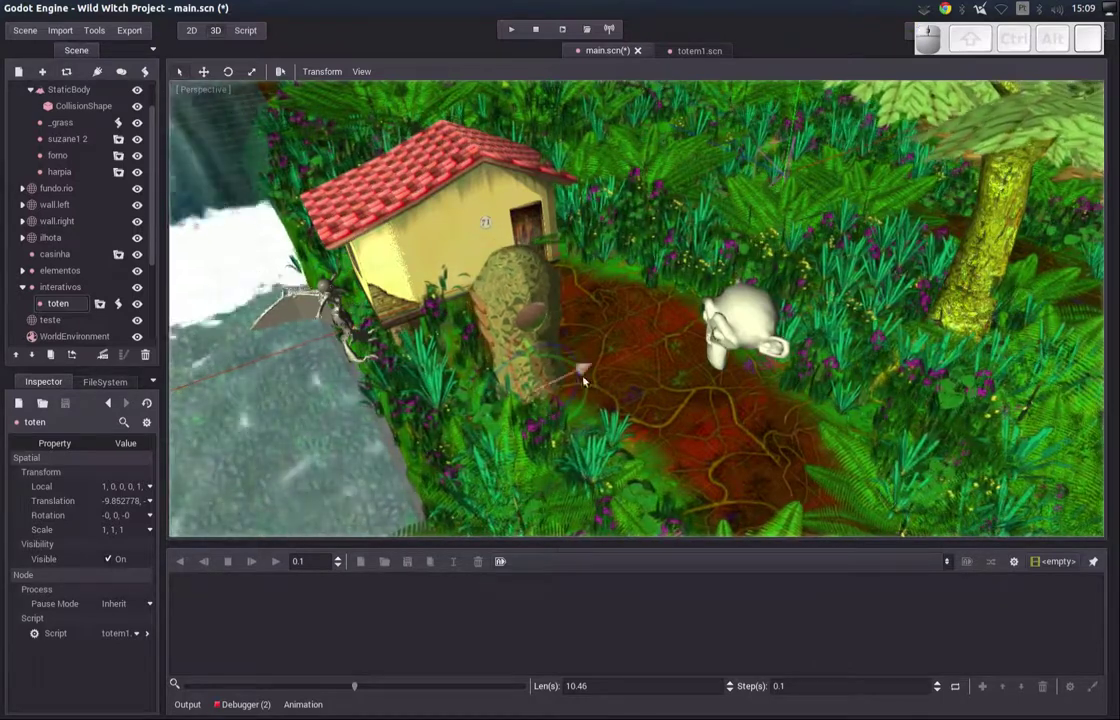
drag(583, 413, 616, 403)
drag(631, 385, 593, 334)
drag(593, 334, 564, 330)
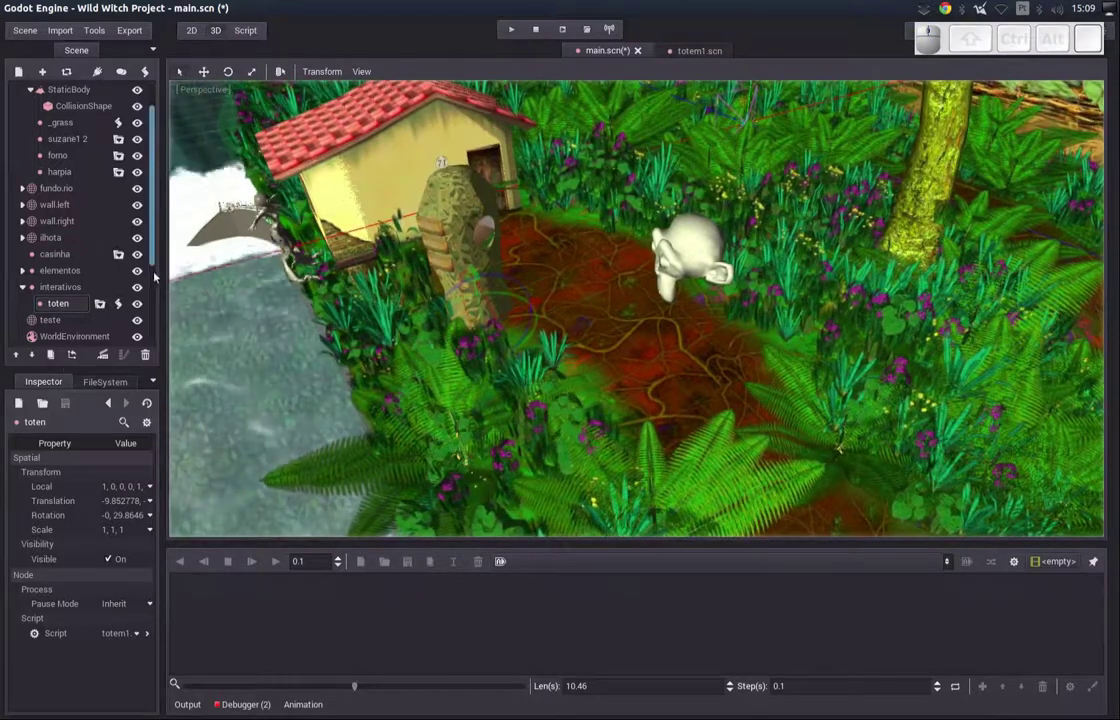
drag(151, 262, 146, 287)
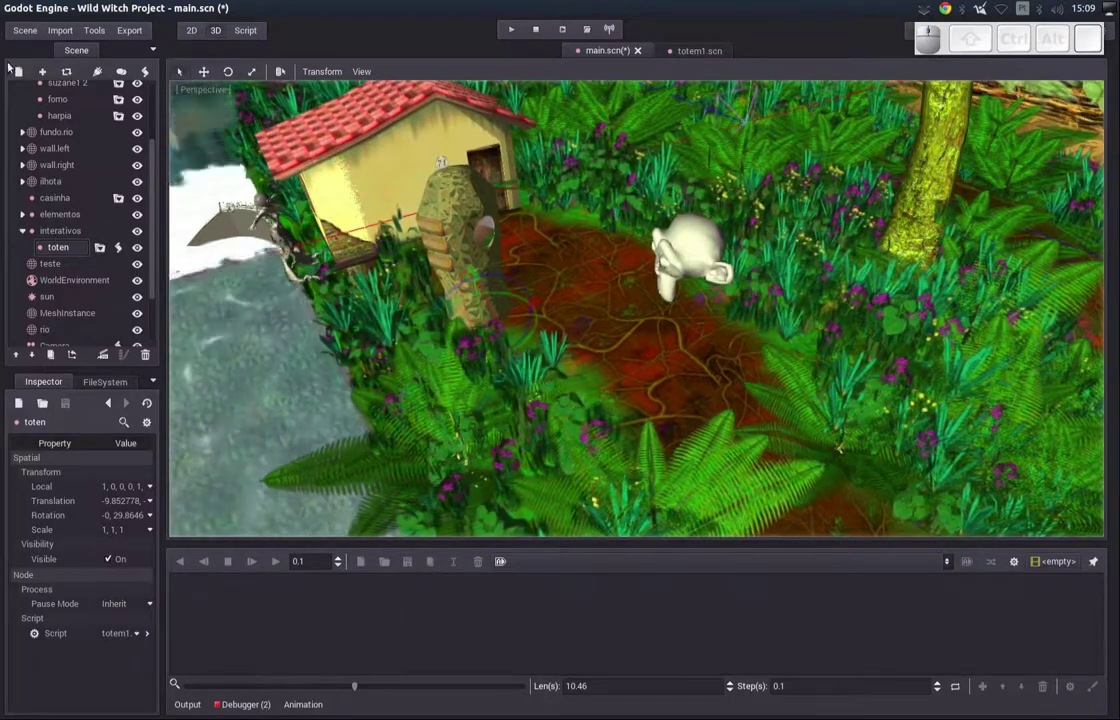
- Add an Area node under the totem and a CollisionShape node under that Area
click(19, 74)
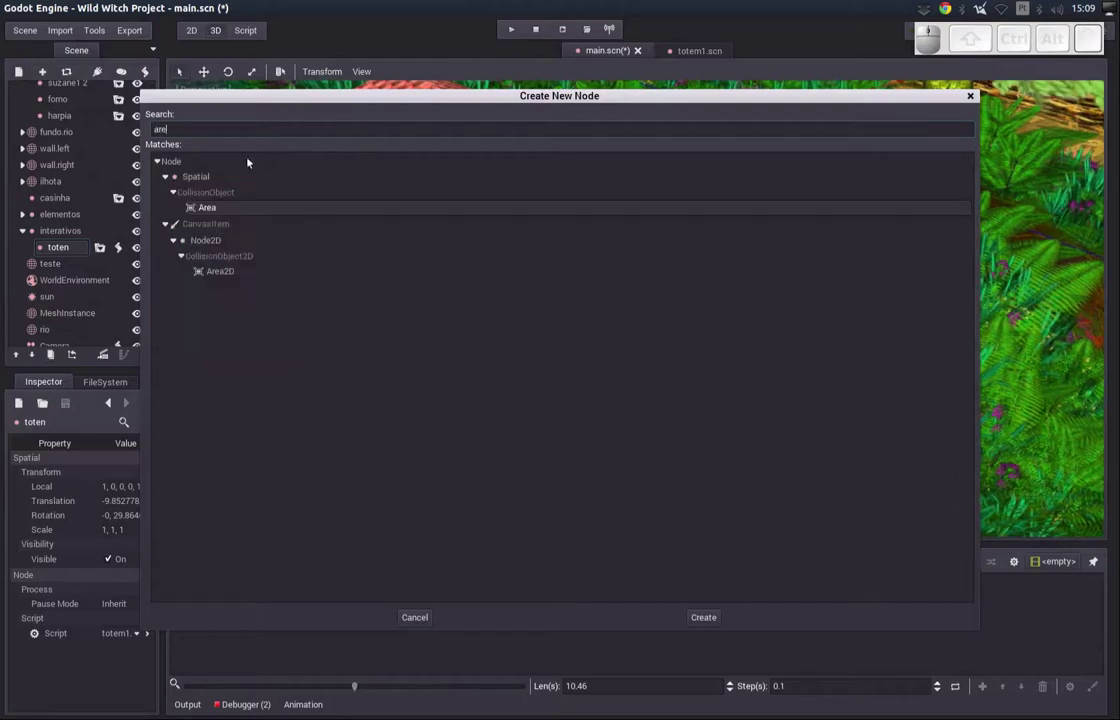
click(218, 209)
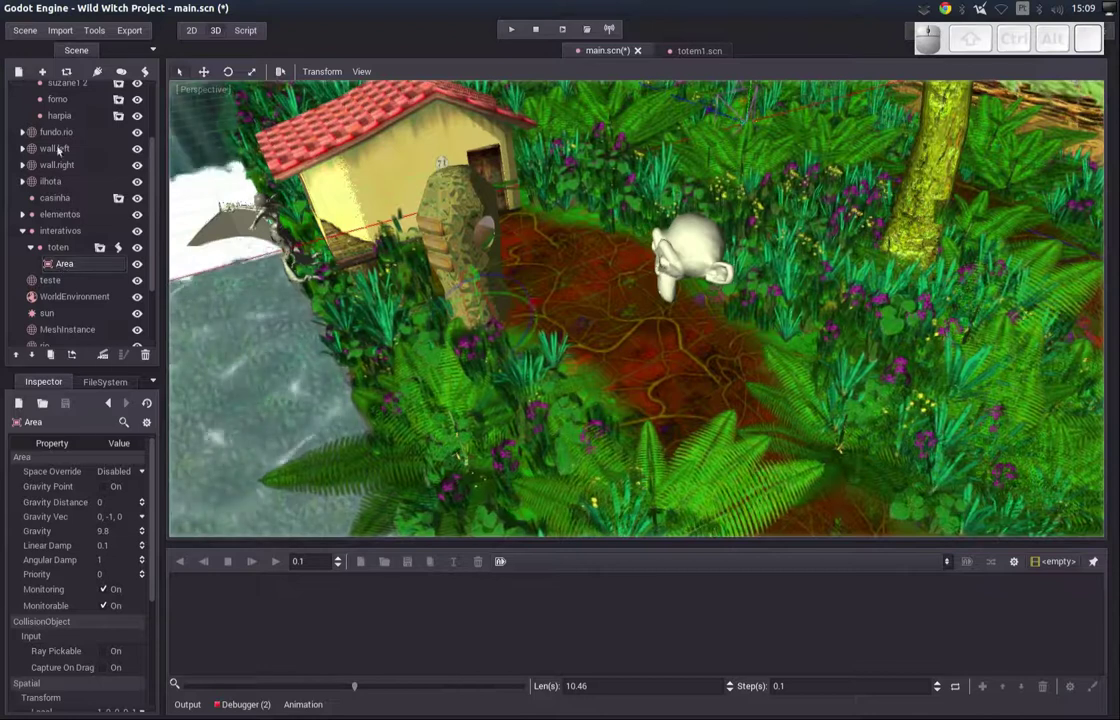
click(21, 71)
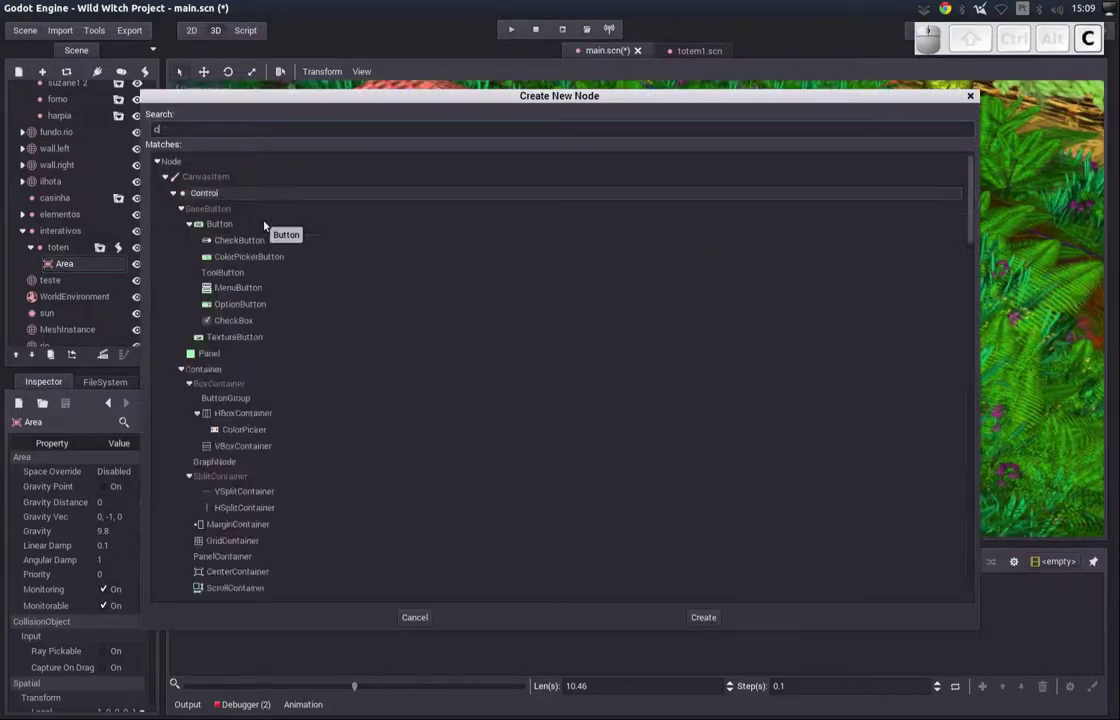
key(BackSpace)
key(l)
key(Down)
key(Up)
key(Return)
click(114, 471)
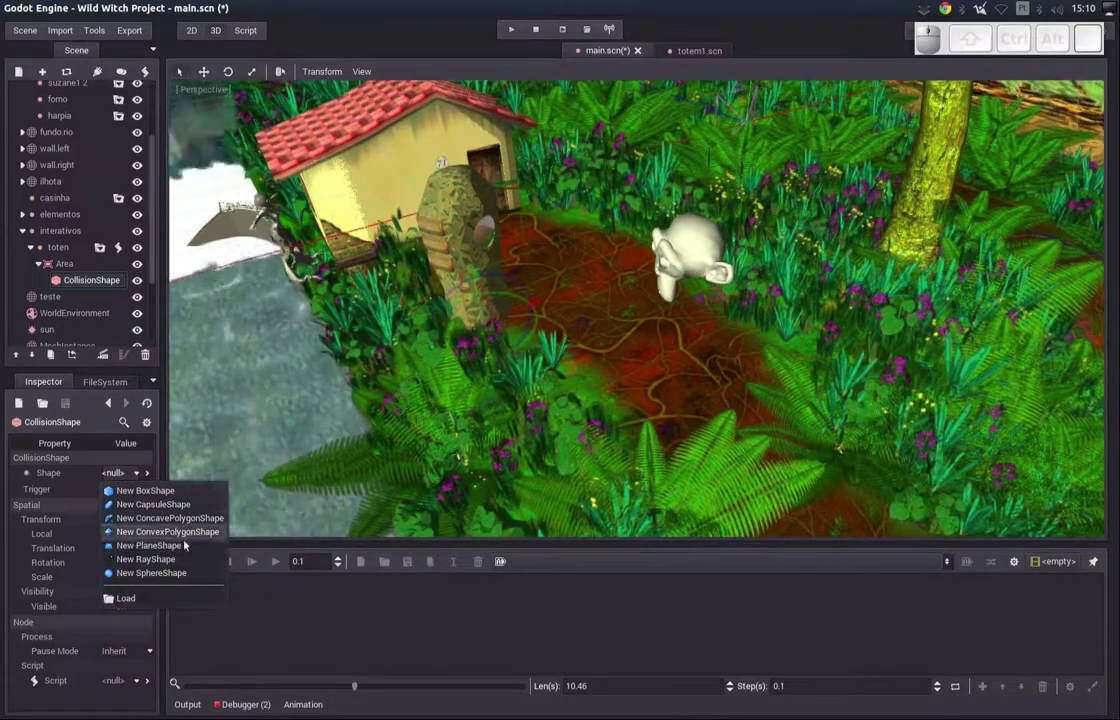
- Give the CollisionShape a new SphereShape with radius 2 and check it around the totem
click(184, 572)
click(118, 477)
click(131, 608)
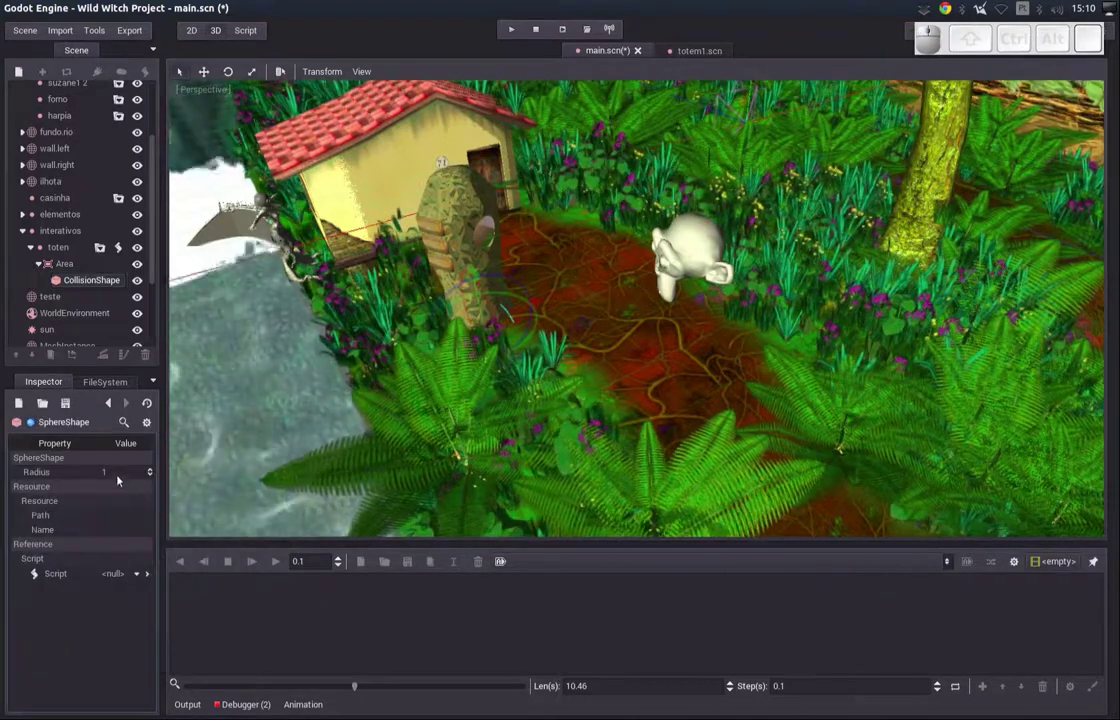
click(121, 476)
key(2)
key(Return)
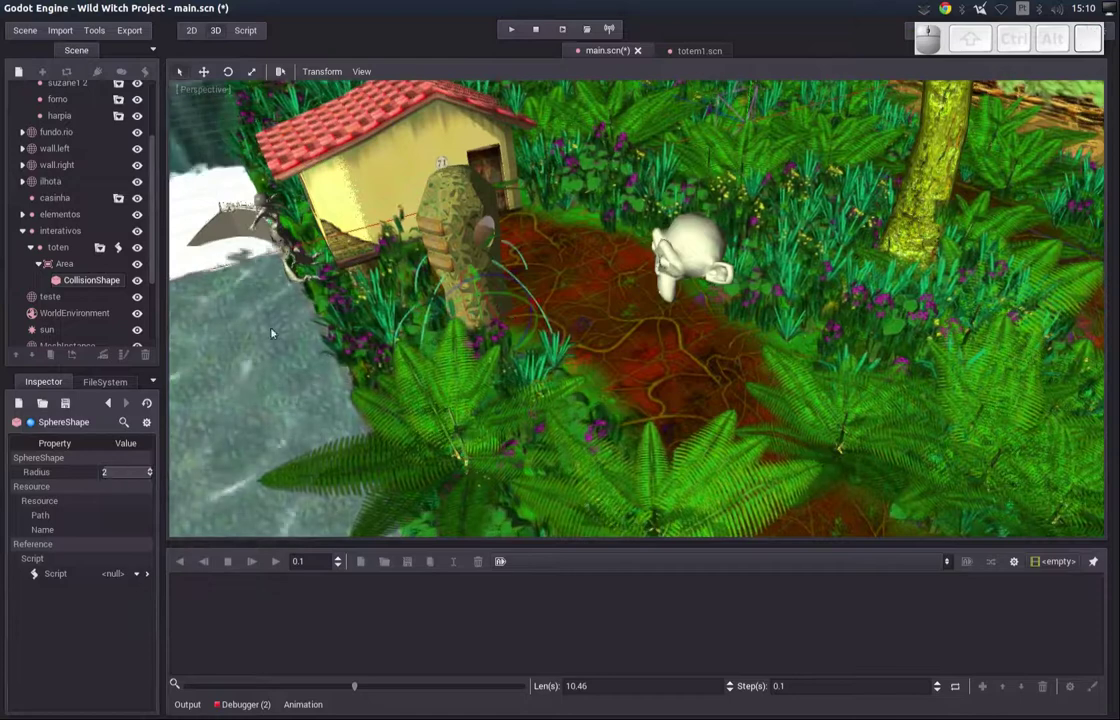
drag(361, 309, 379, 344)
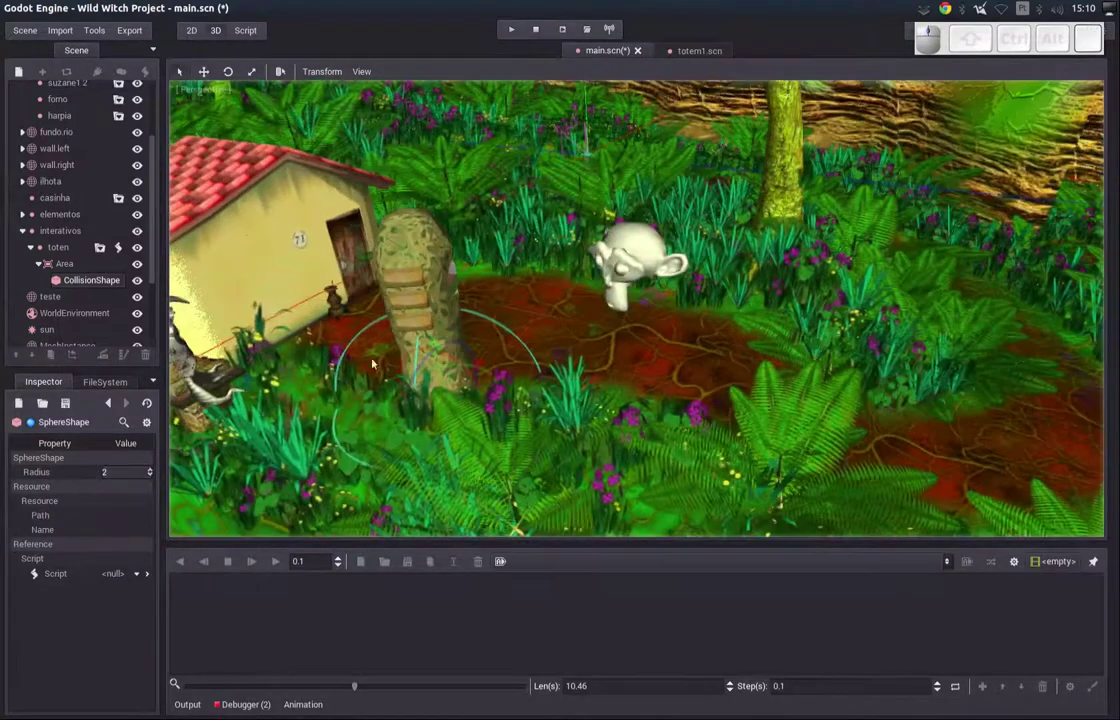
click(62, 265)
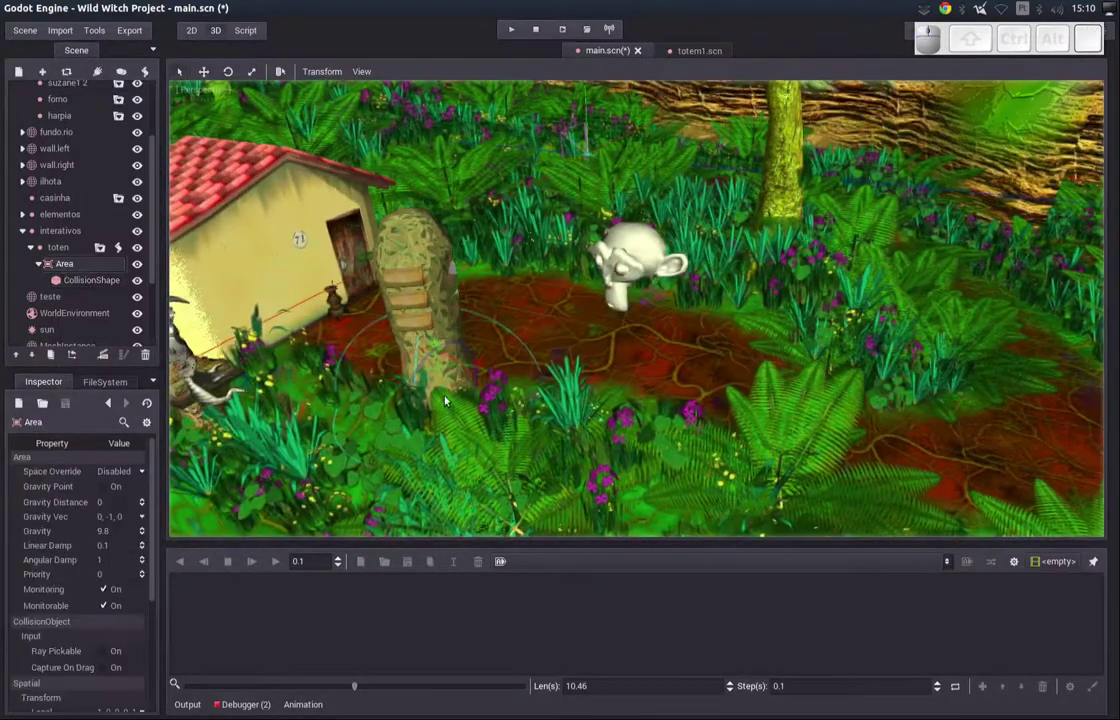
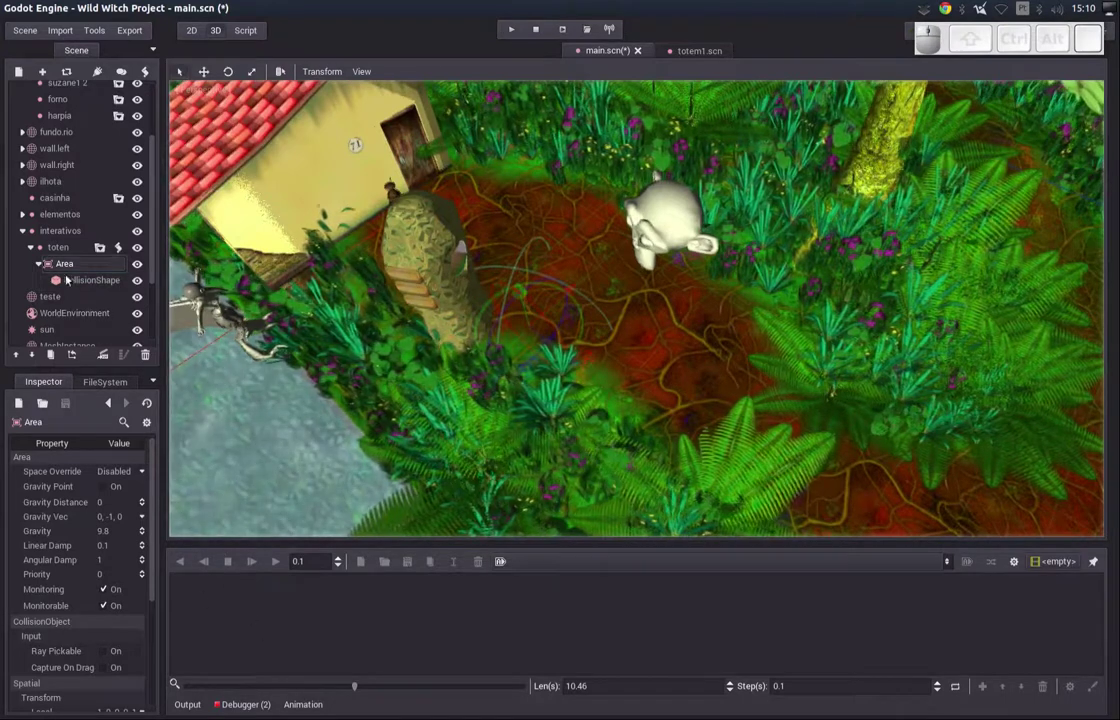
click(63, 267)
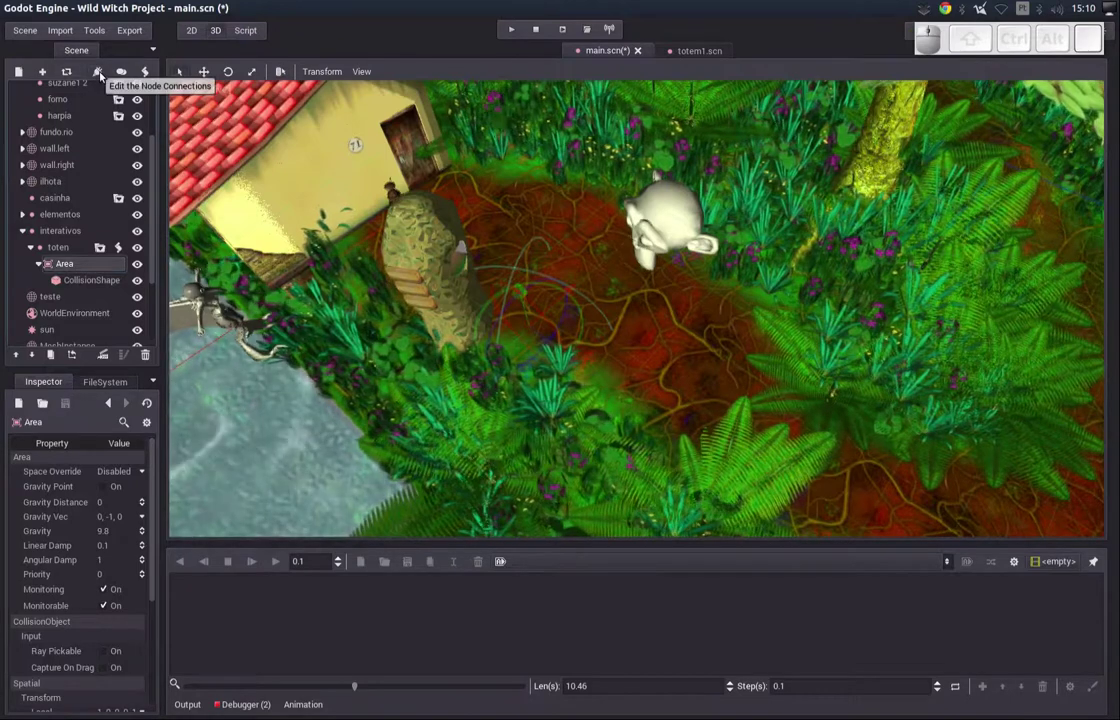
scroll(up, 3)
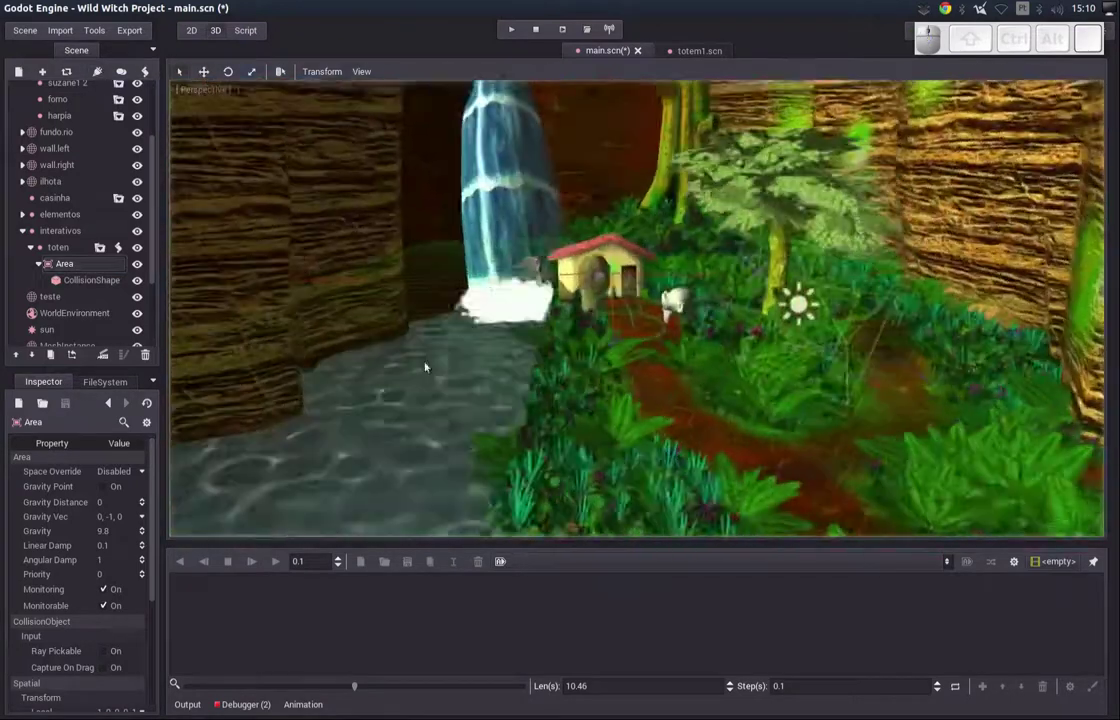
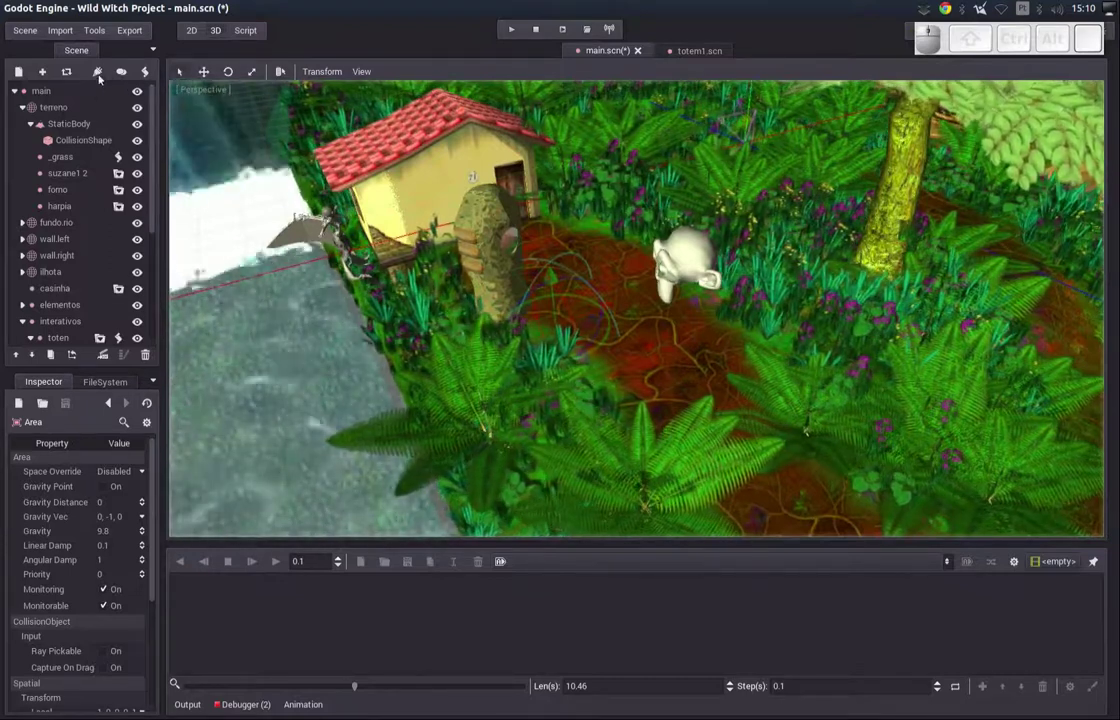
drag(147, 138, 162, 206)
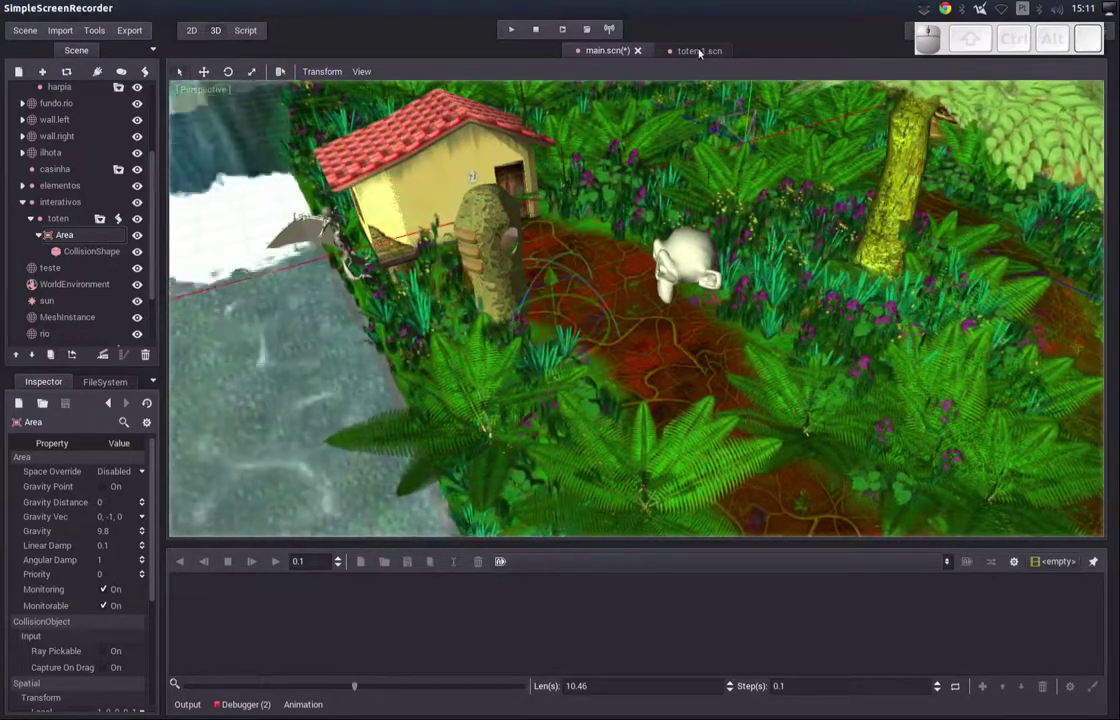
- In totem1.gd add a func _input(event): handler and begin its if condition
click(698, 48)
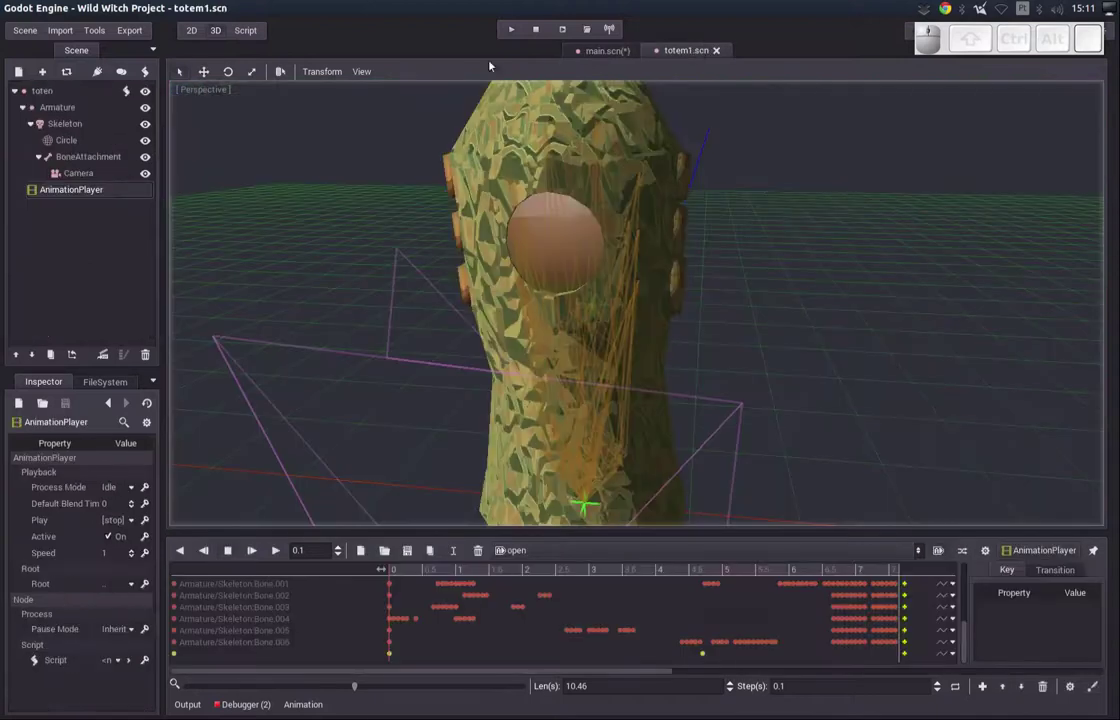
click(250, 35)
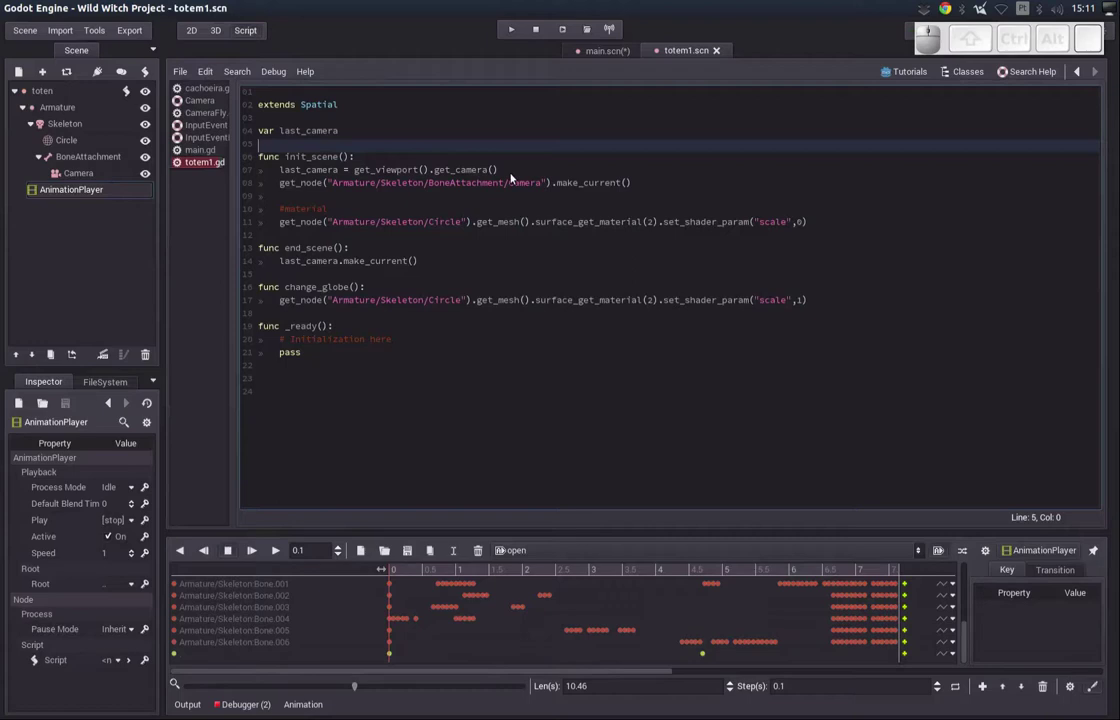
key(Return)
key(Up)
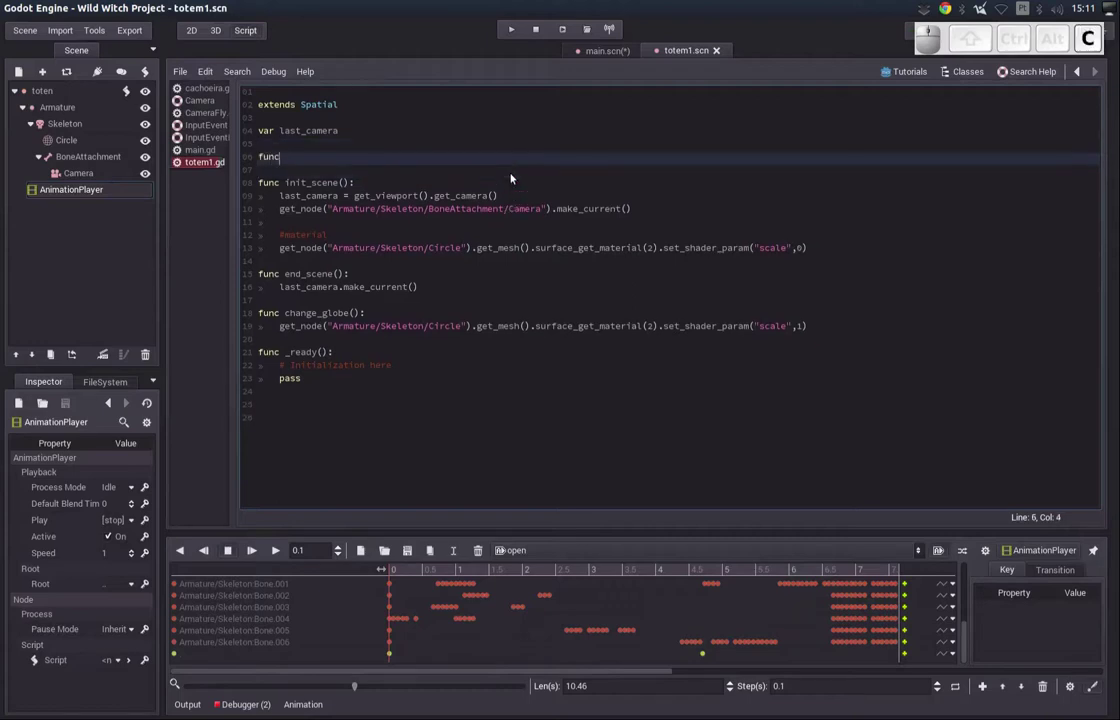
key(space)
key(Down)
key(Return)
key(Return)
key(Down)
key(i)
key(space)
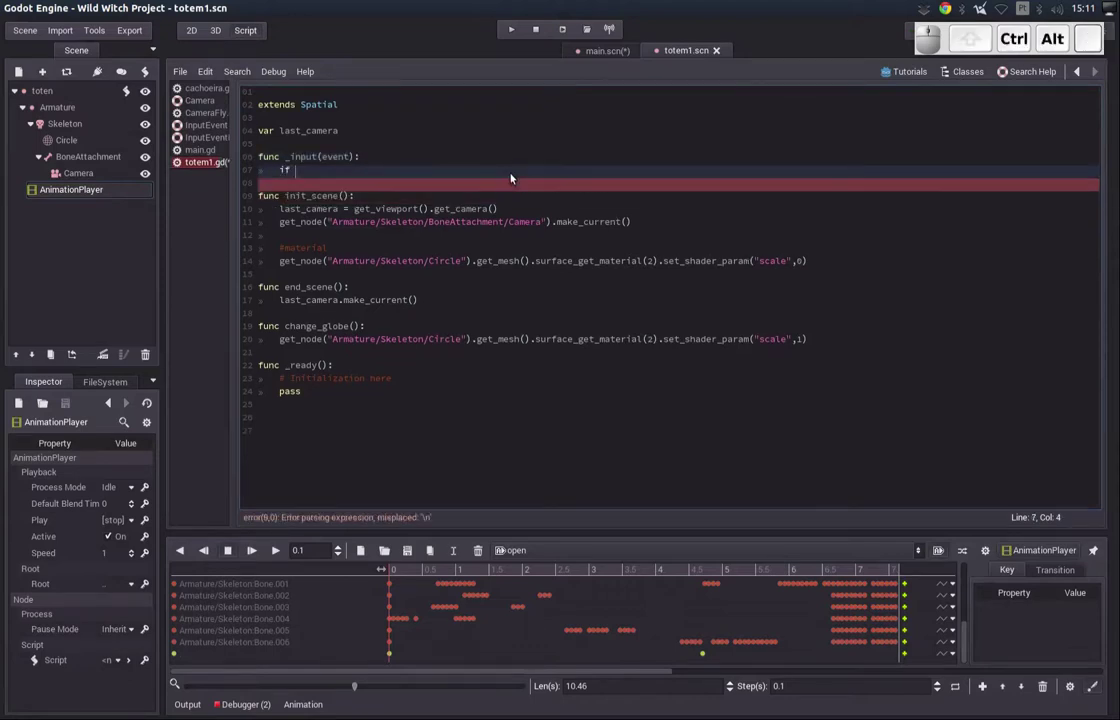
key(Right)
- Write the condition checking event.type against InputEvent.KEY using autocomplete
click(346, 185)
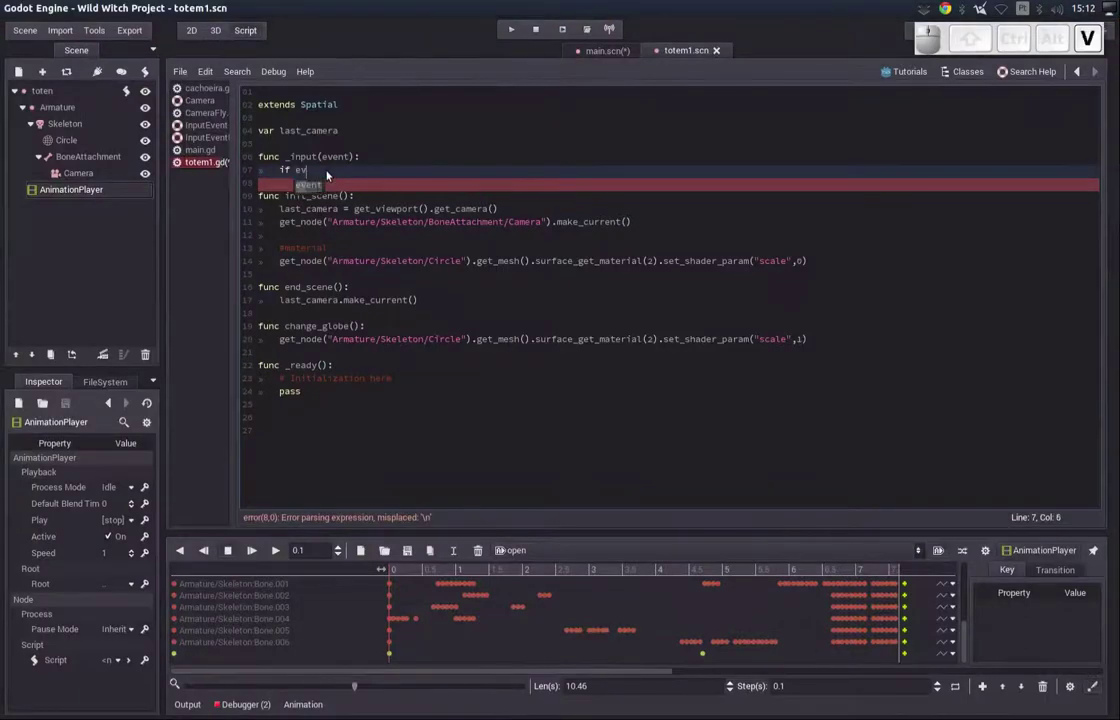
key(BackSpace)
key(space)
key(space)
key(BackSpace)
key(Down)
key(Return)
key(.)
key(shift+k)
key(shift+Return)
key(BackSpace)
key(shift+k)
key(shift+Return)
key(shift+Return)
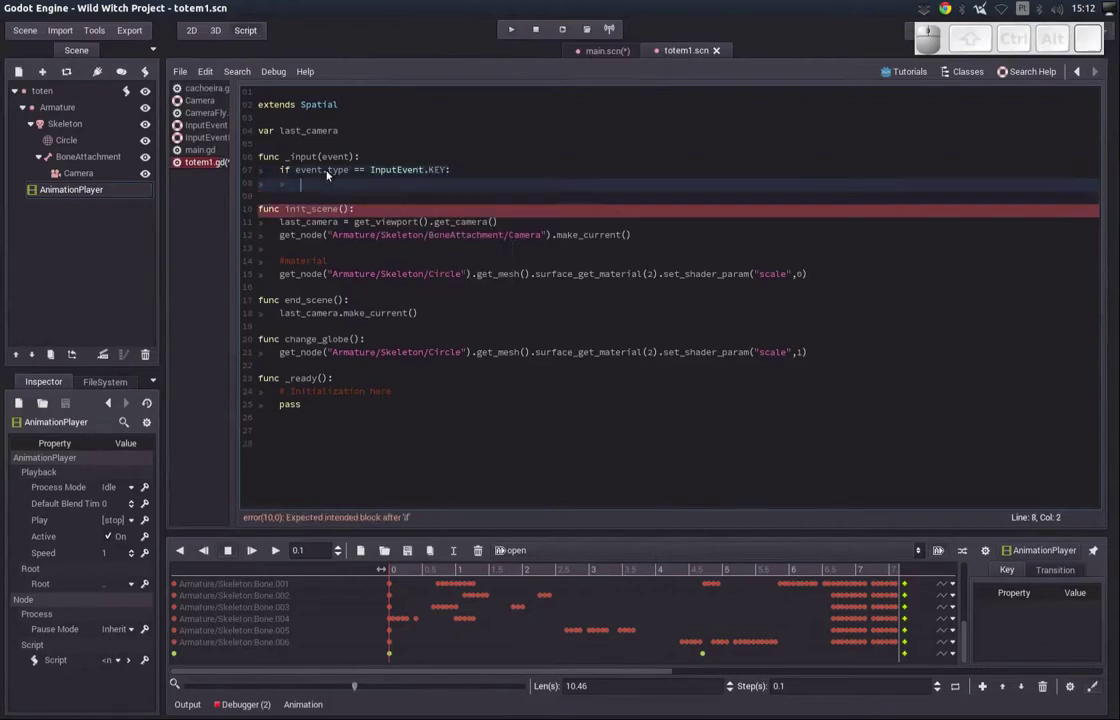
key(Return)
- Call init_scene() under the key condition and start retyping _ready's body toward set_process_input(true)
click(327, 405)
key(Up)
key(Home)
key(shift+Down)
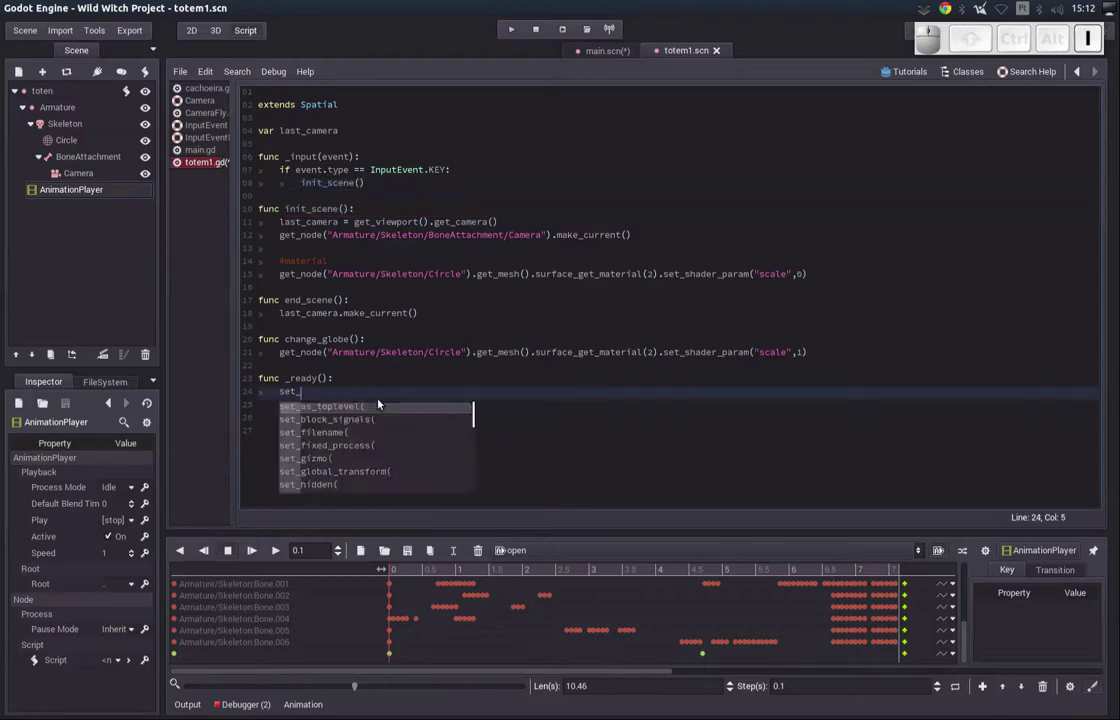
key(BackSpace)
key(e)
key(BackSpace)
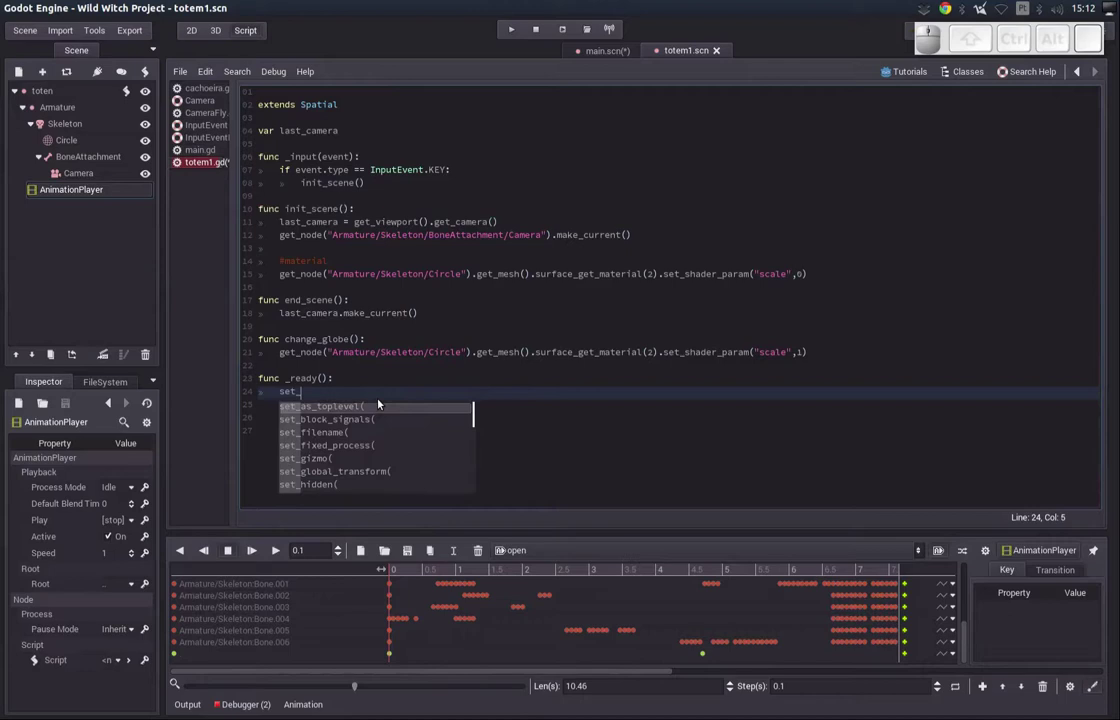
key(BackSpace)
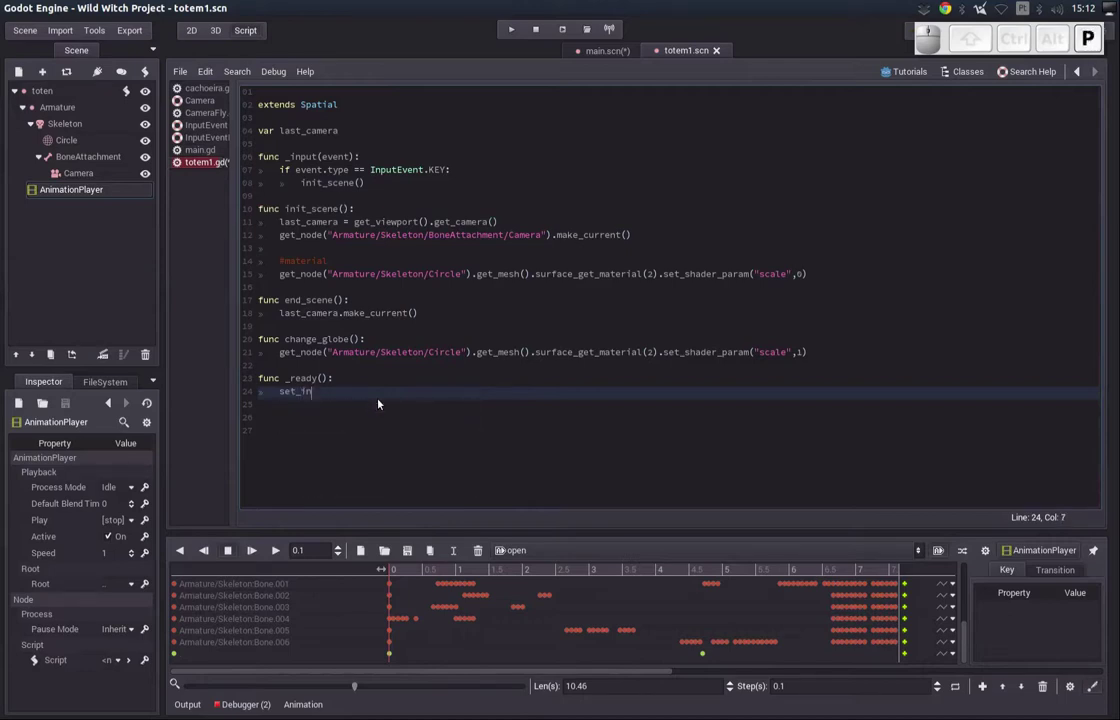
key(shift+BackSpace)
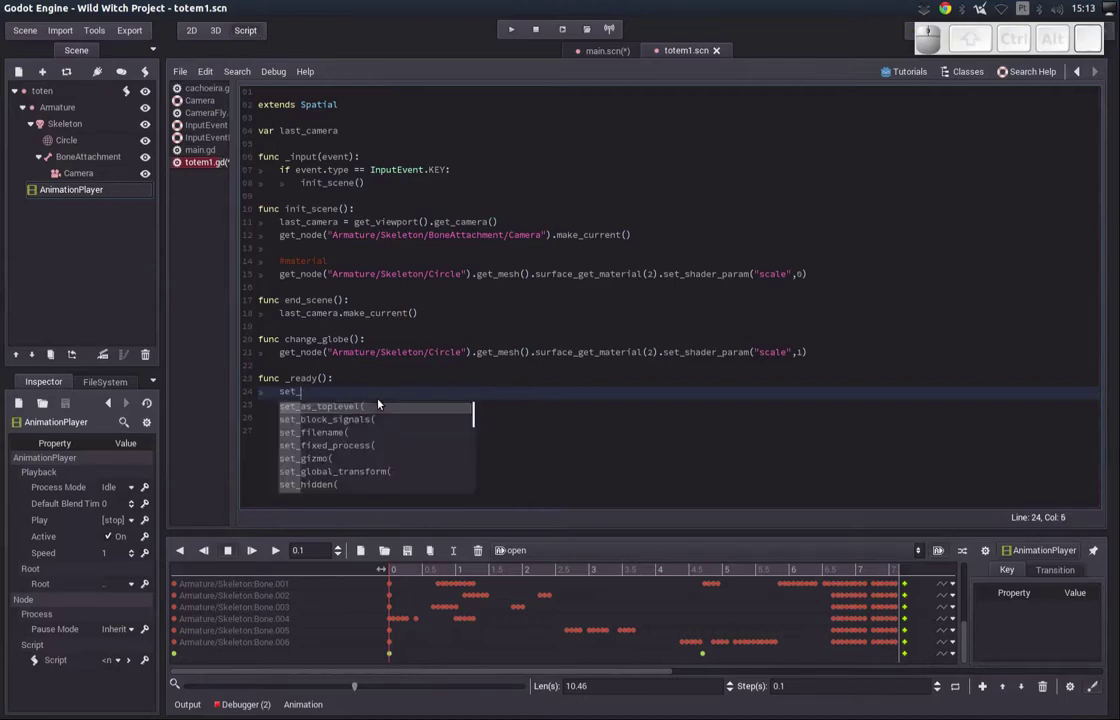
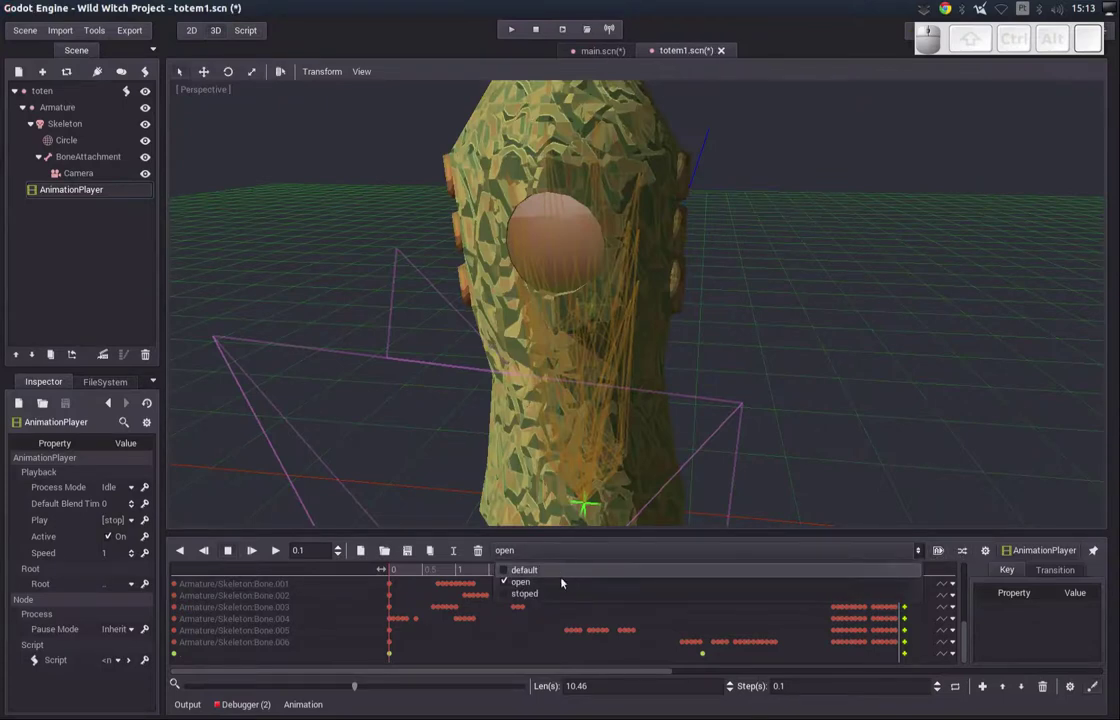
- Load the stoped animation in the AnimationPlayer panel and stop the scene's test run
click(556, 591)
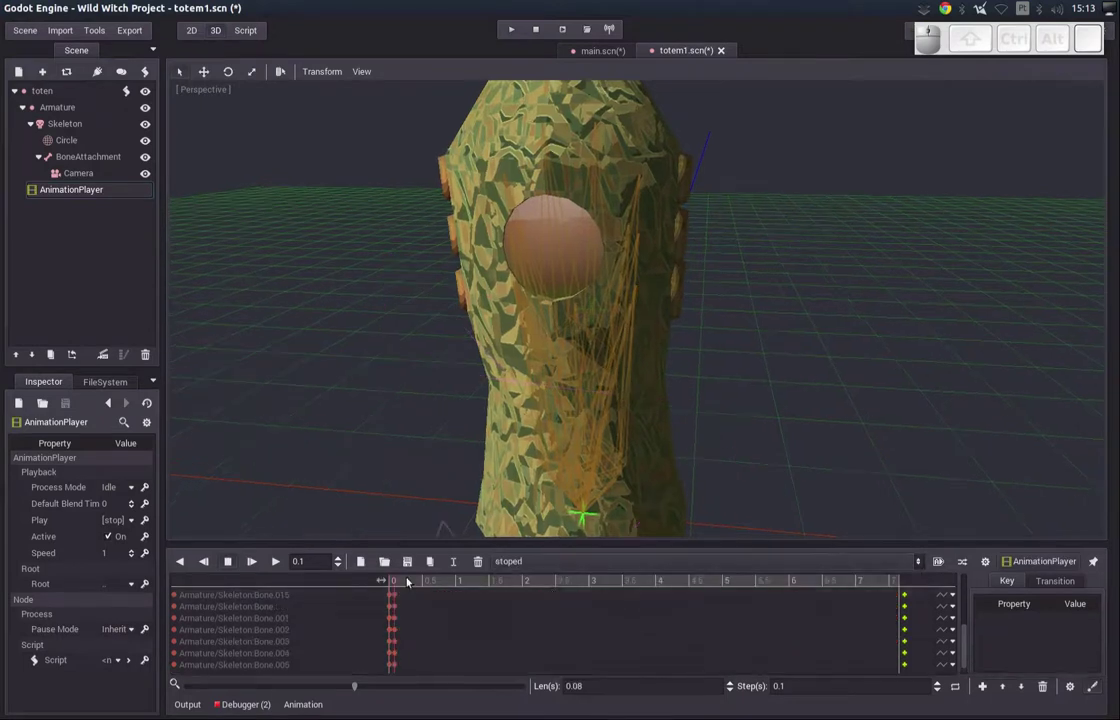
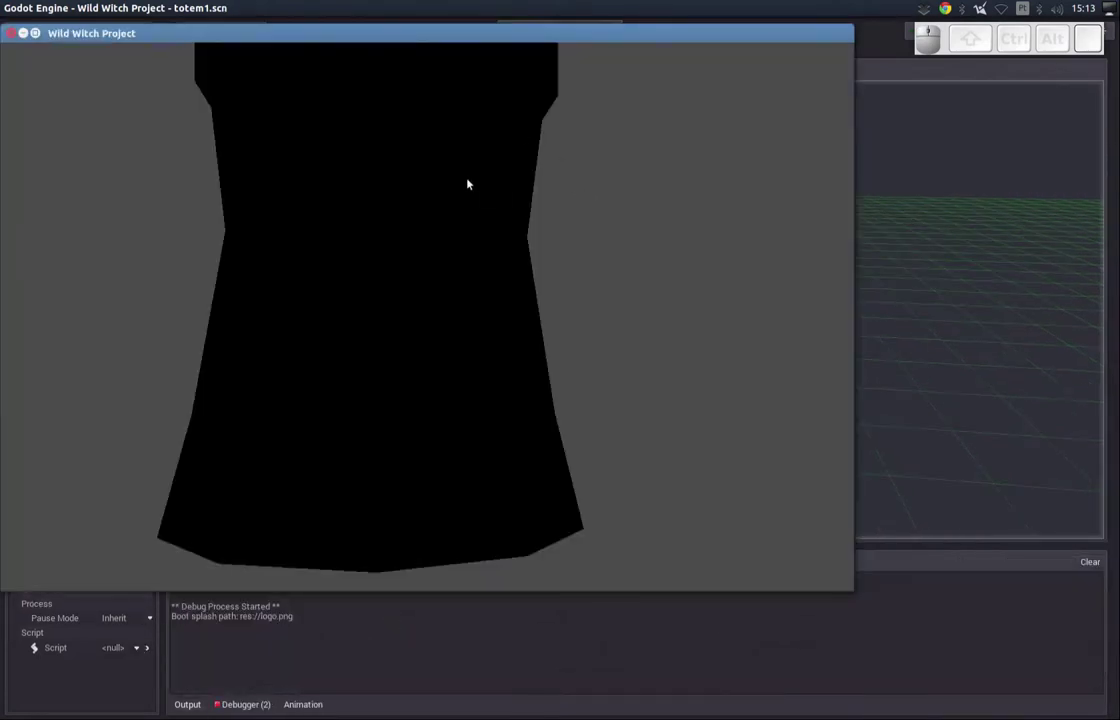
key(End)
- Replace init_scene() in _input with get_node("AnimationPlayer").play( via autocomplete
key(shift+Home)
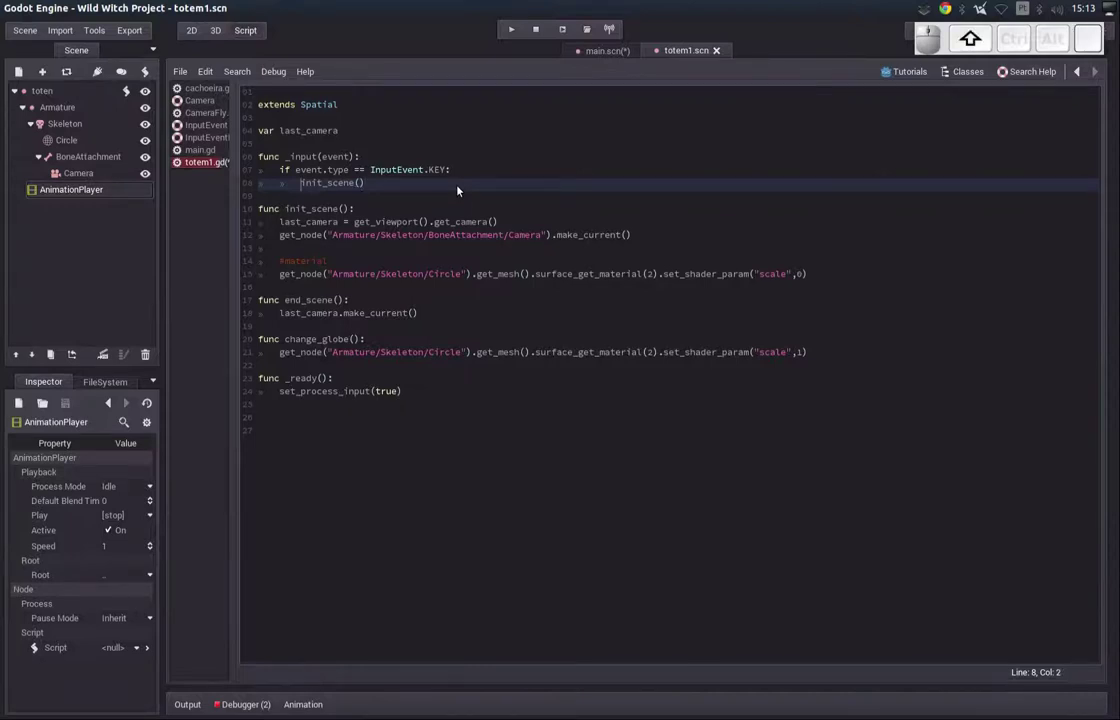
key(shift+End)
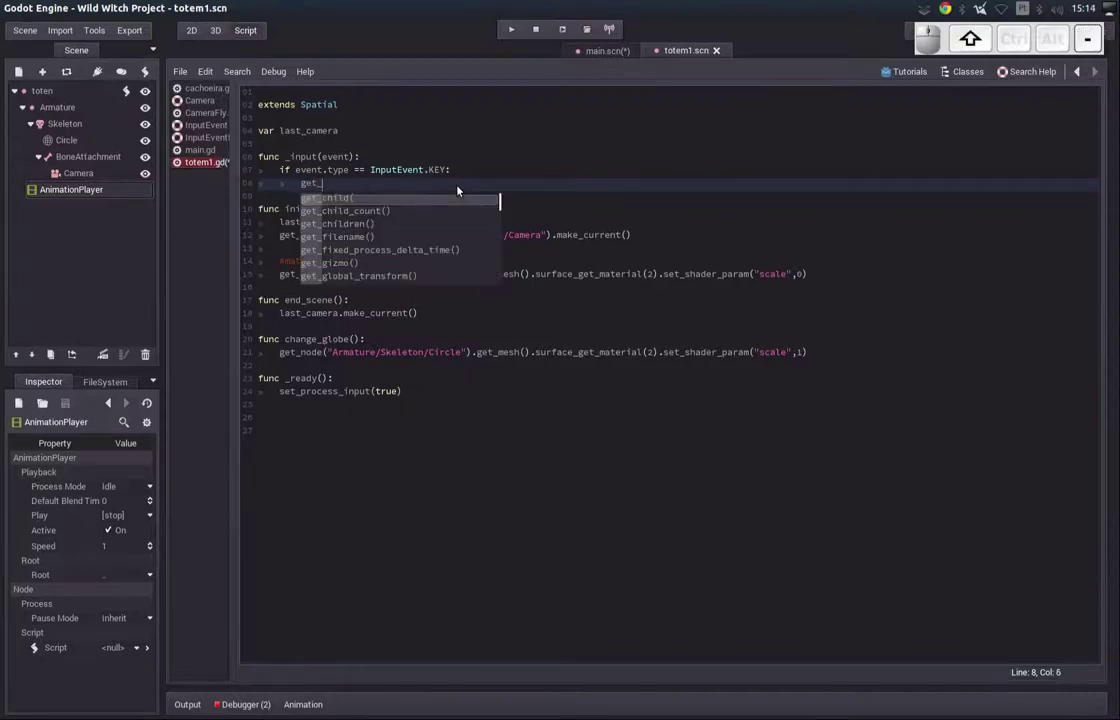
key(Return)
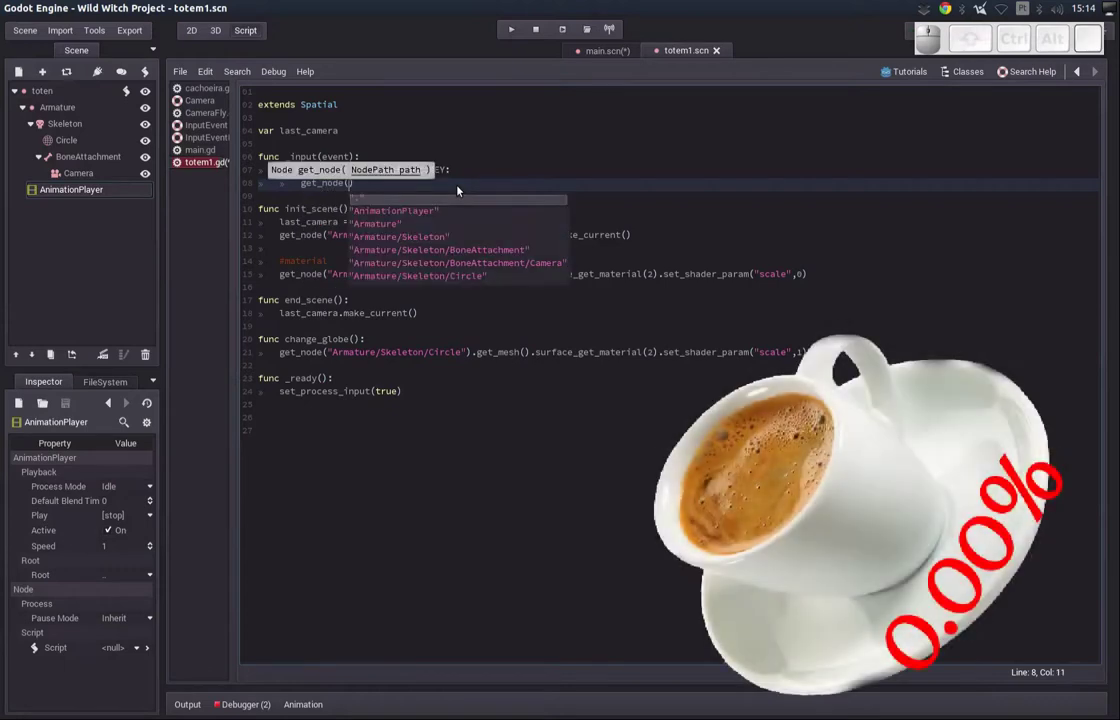
key(Down)
key(Return)
key(End)
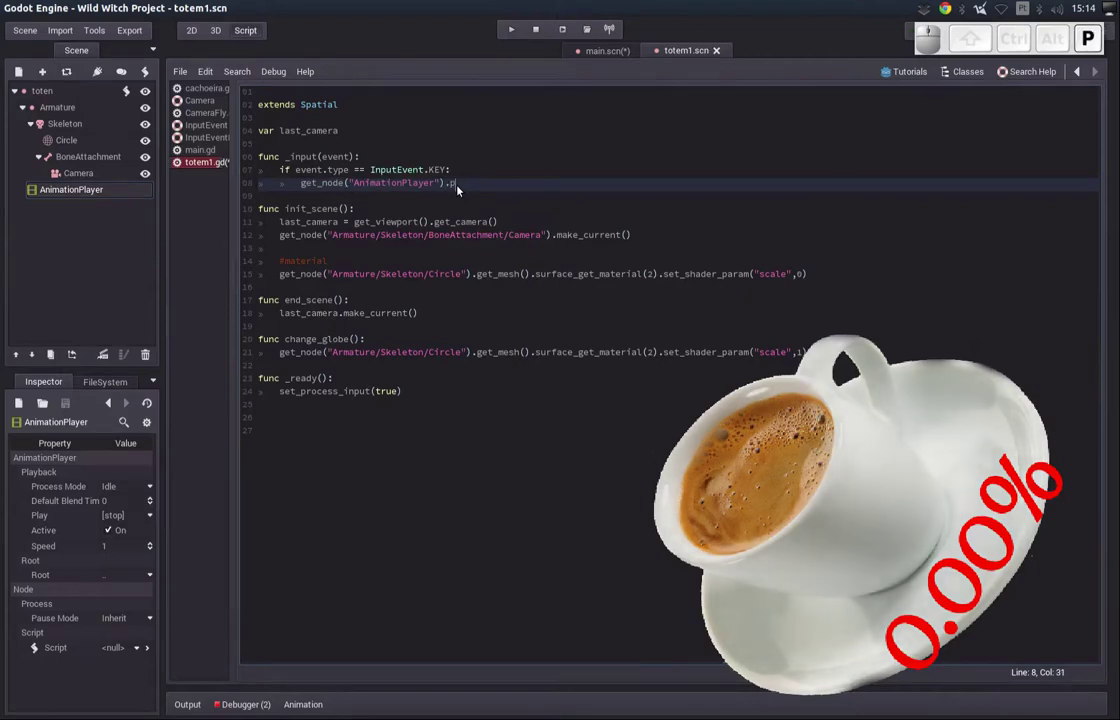
key(Return)
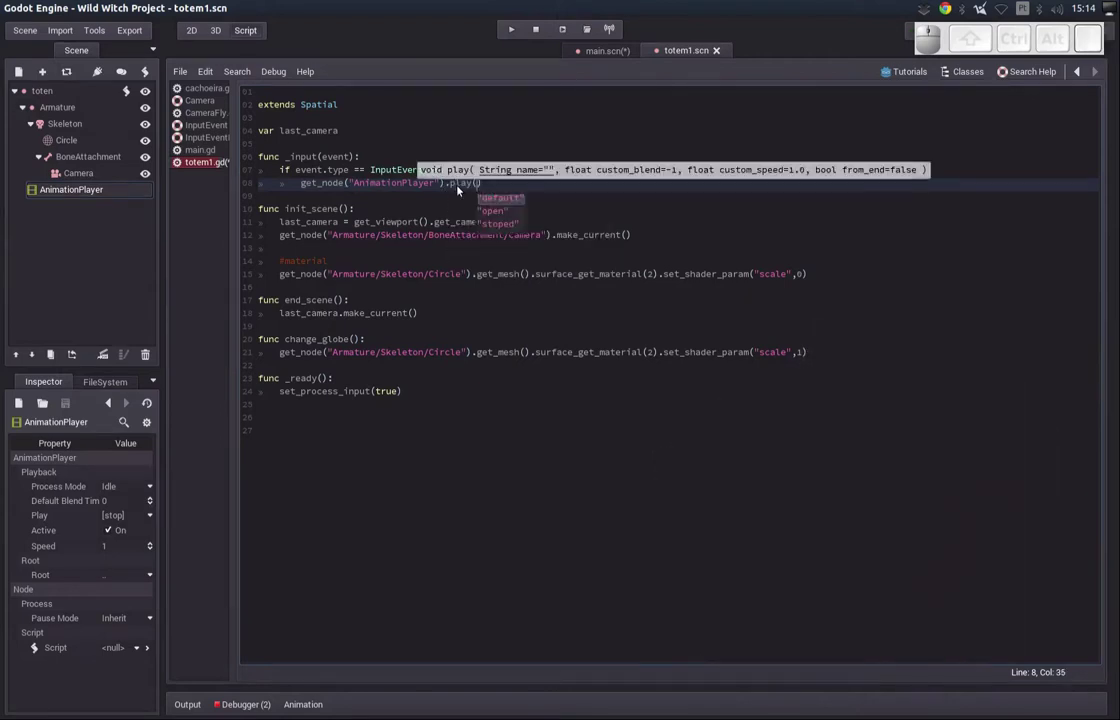
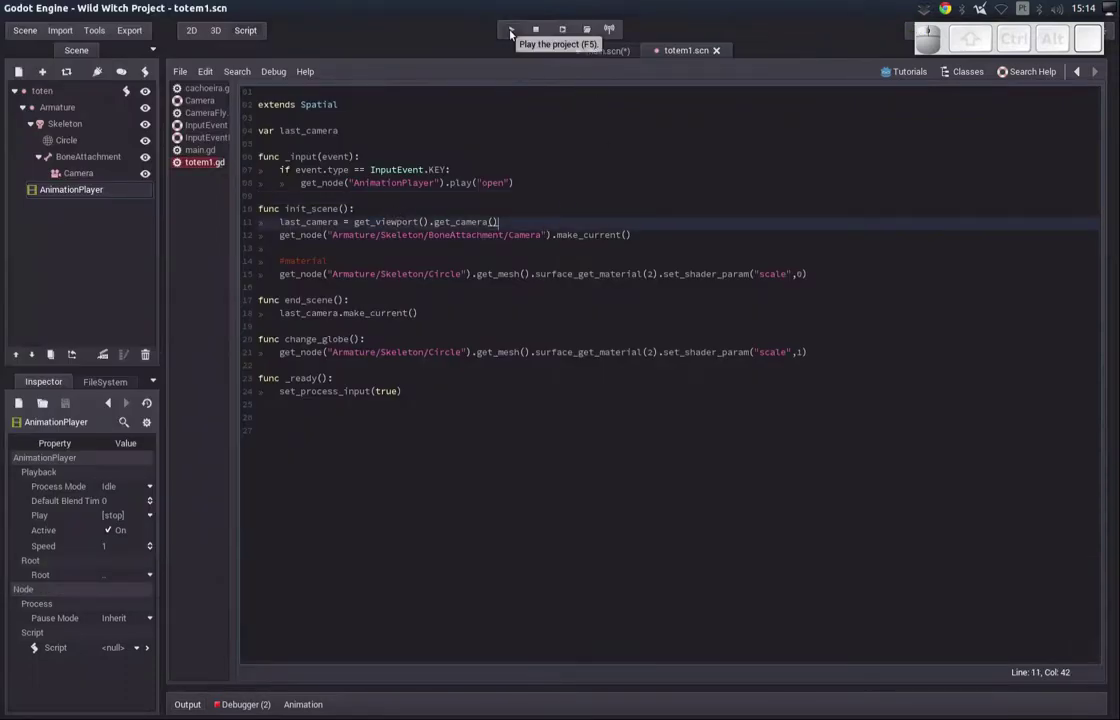
- Run the project and trigger the totem's 'open' animation with the key near house 71
click(514, 32)
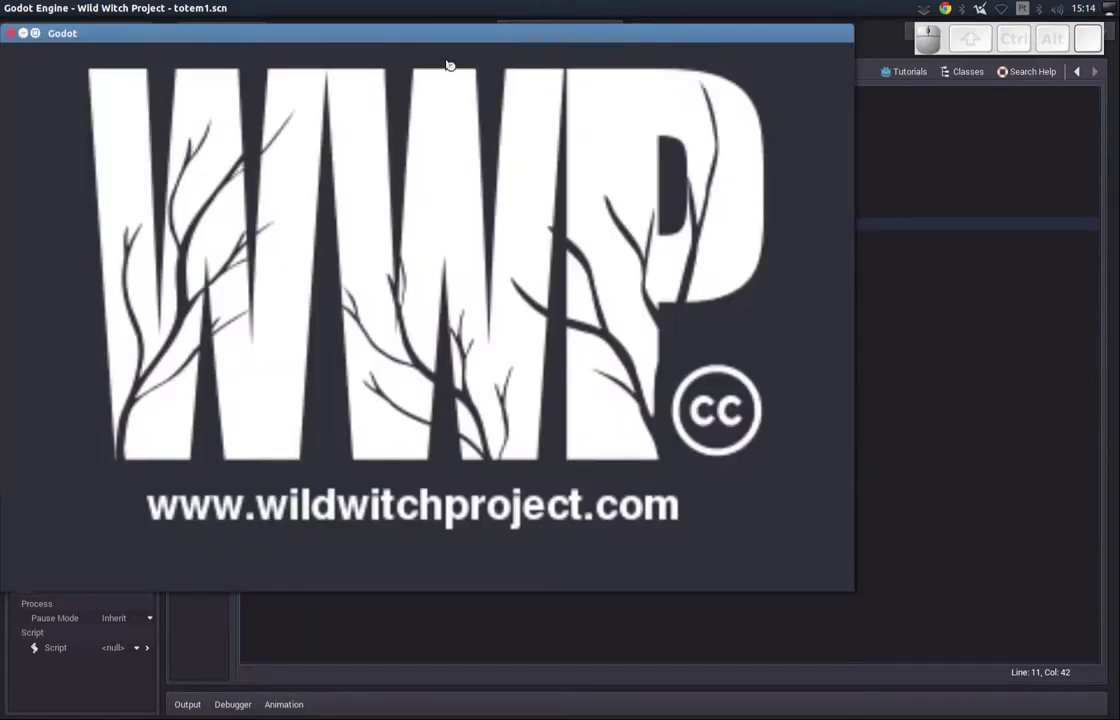
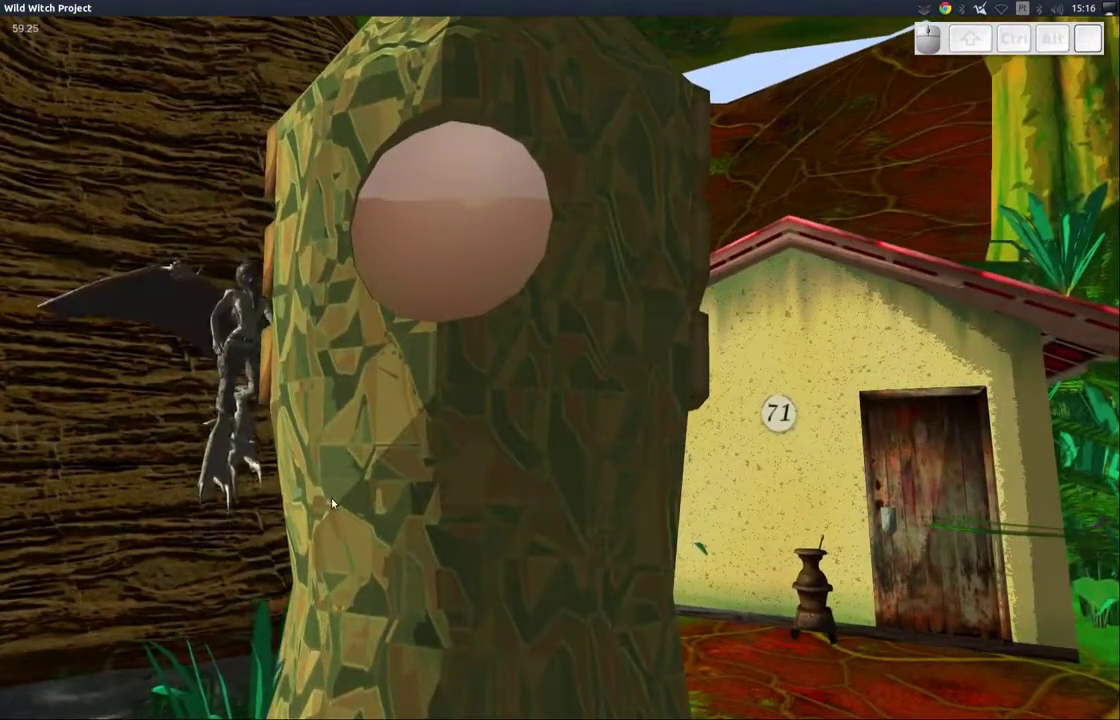
key(space)
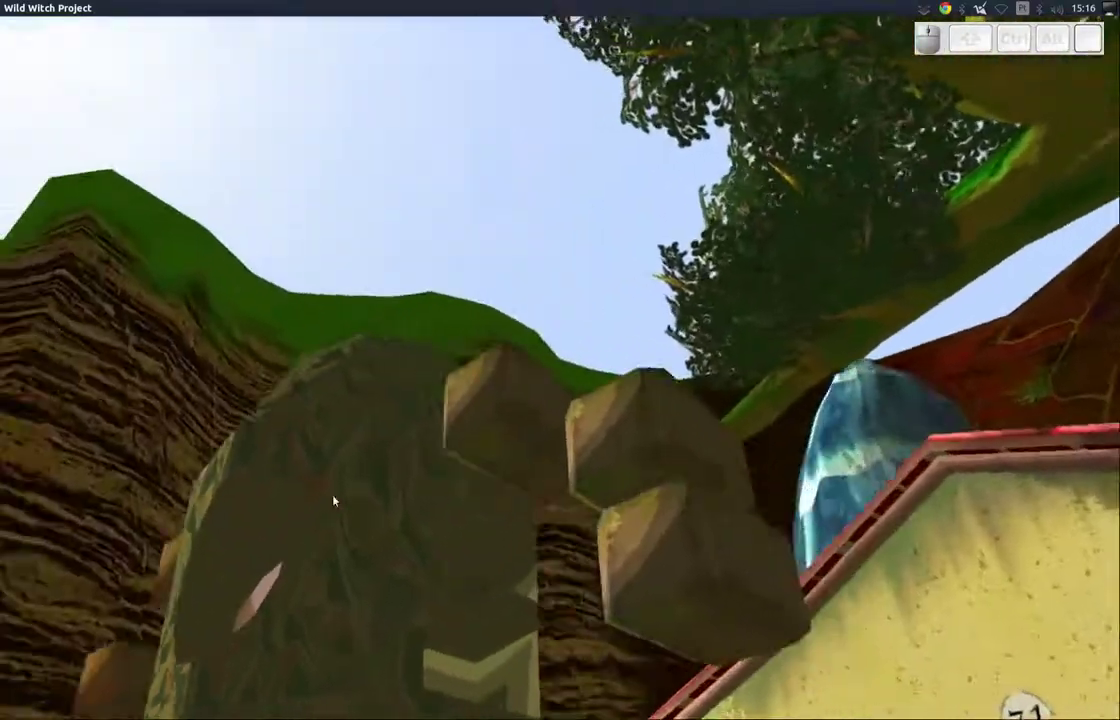